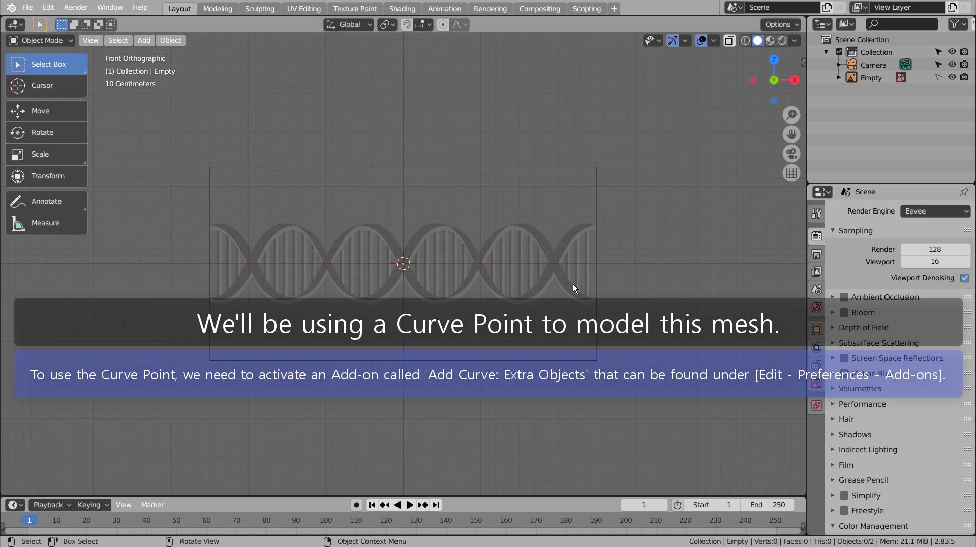
Bring up the Curve submenu of the Add menu in the viewport.
click(508, 287)
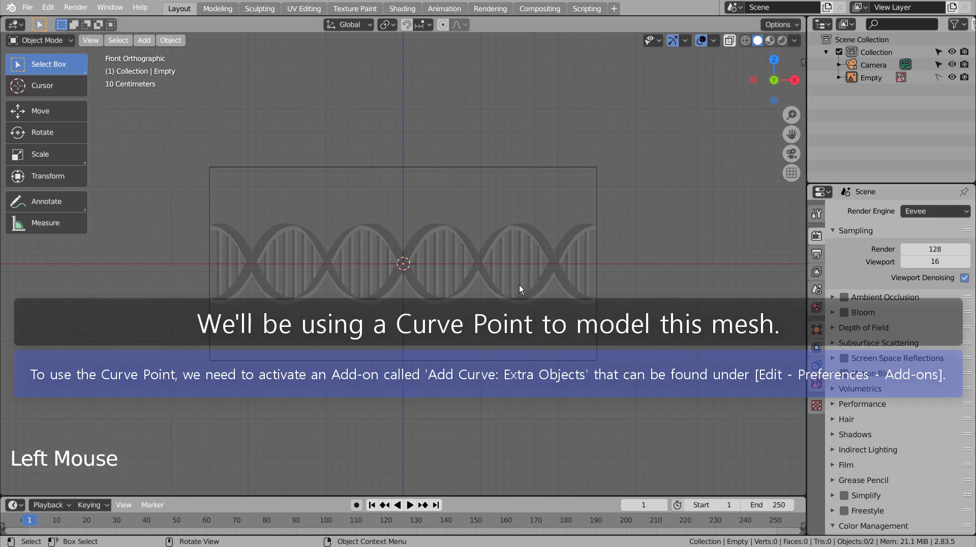
Add a curve Point object and extrude its point along X into a short horizontal row.
key(shift+a)
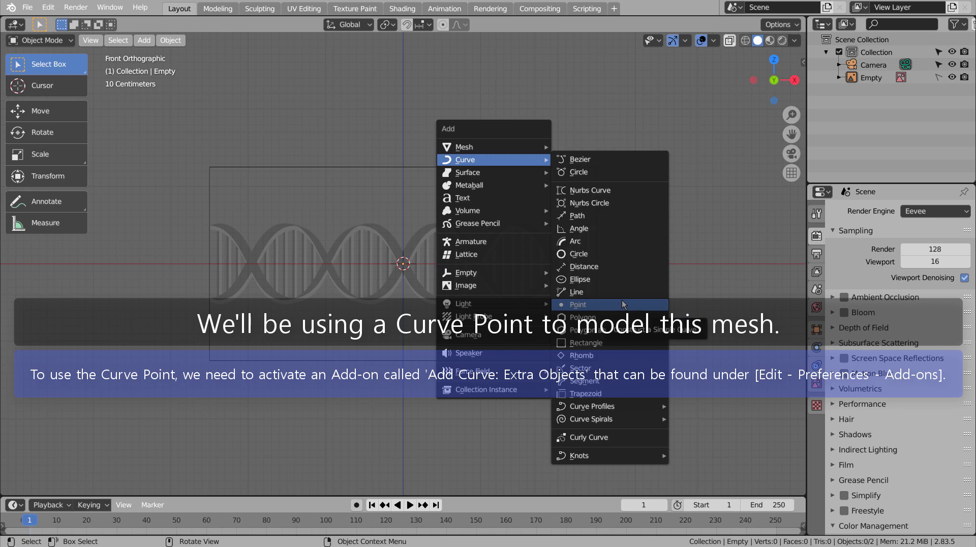
scroll(up, 3)
scroll(down, 3)
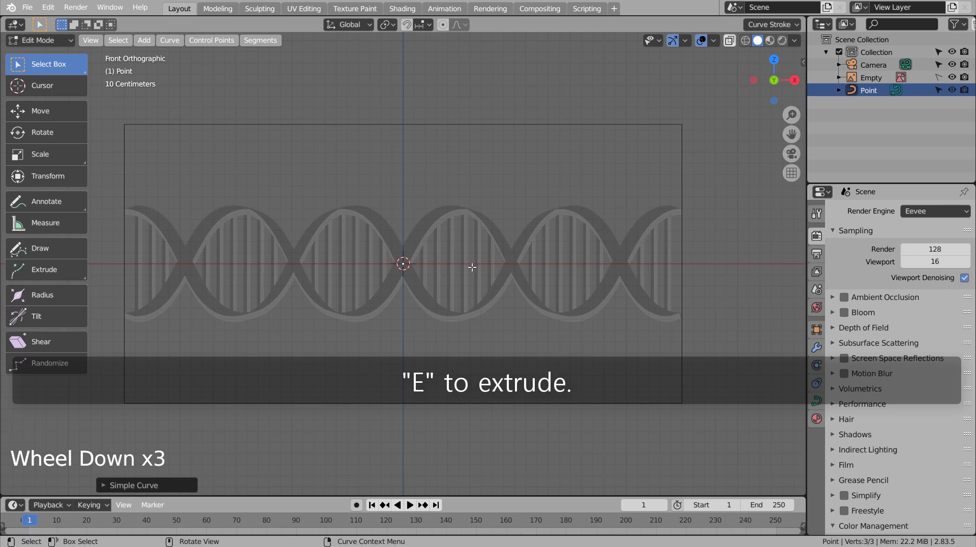
key(e)
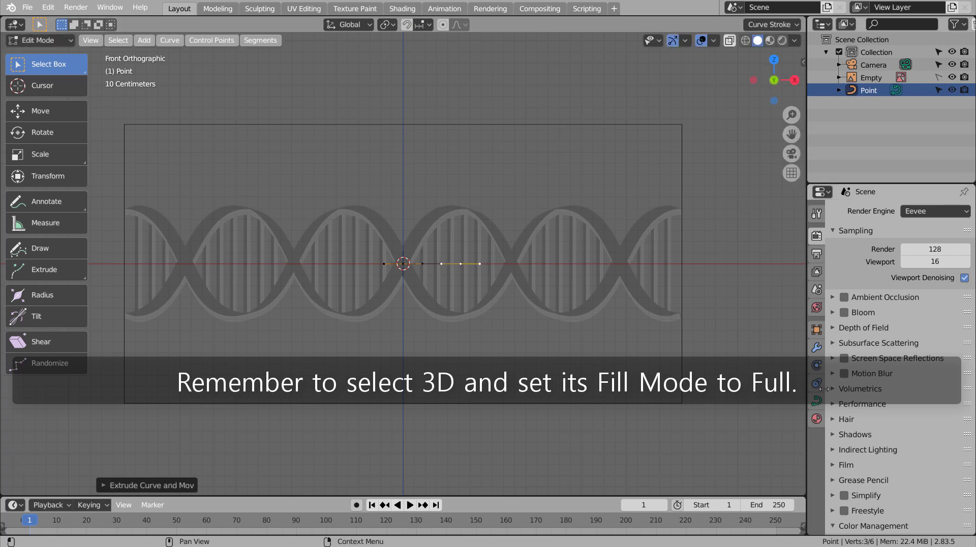
Set the point curve's Shape to 3D and Fill Mode to Full in Object Data properties.
click(826, 402)
click(946, 251)
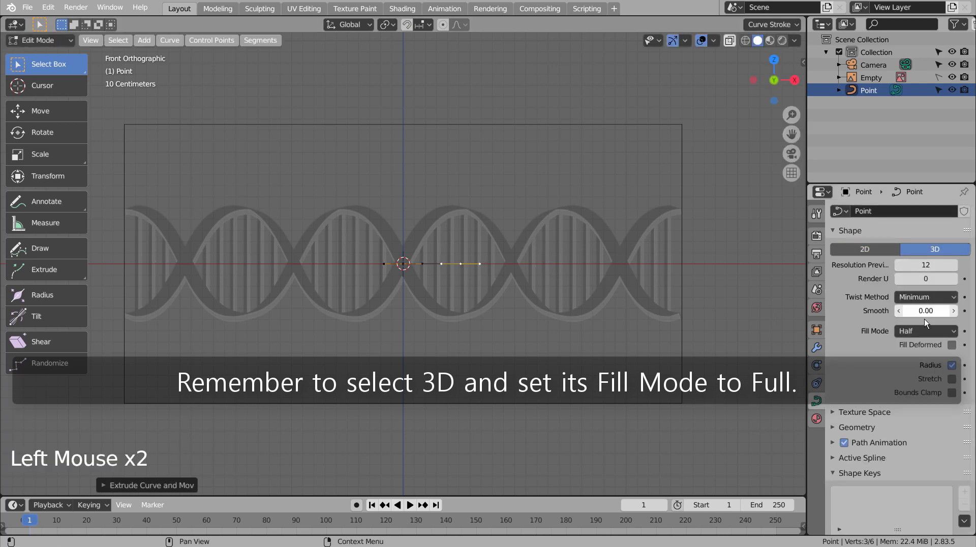
click(927, 327)
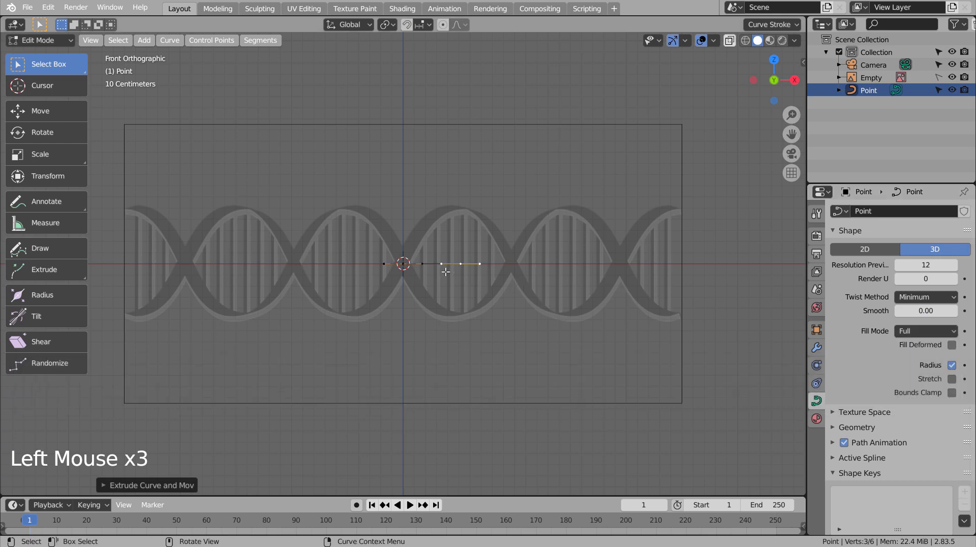
Move the curve's points up and down along Z into an arch over the strand, ending at zero height.
key(g)
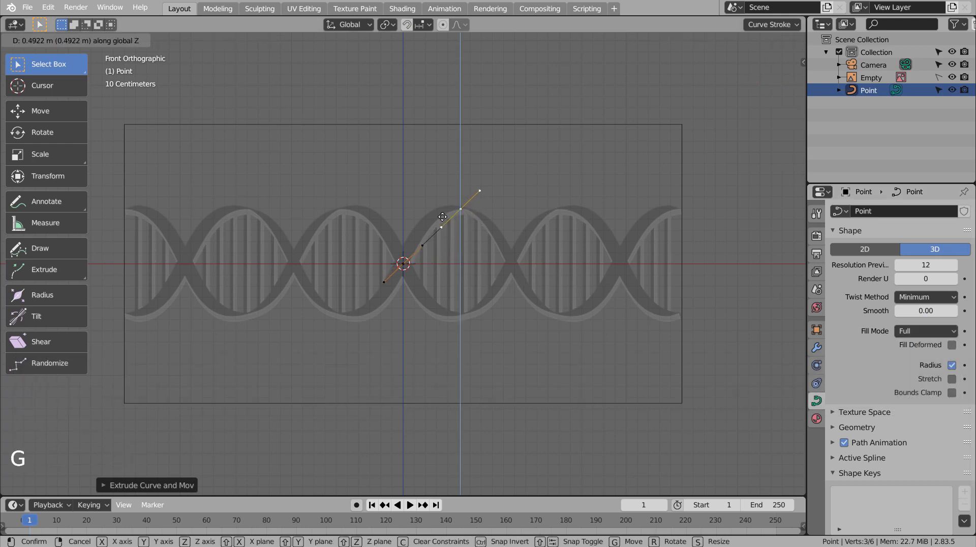
key(e)
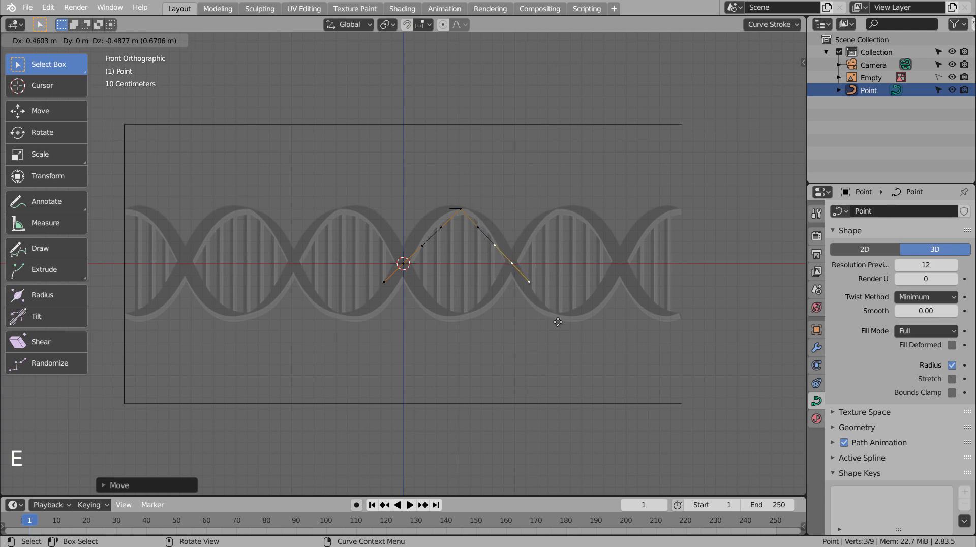
key(n)
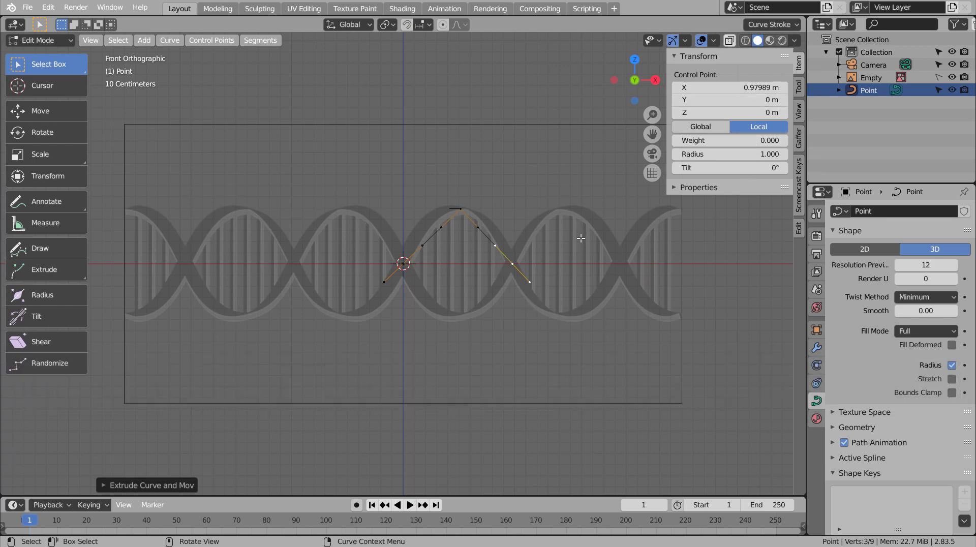
key(g)
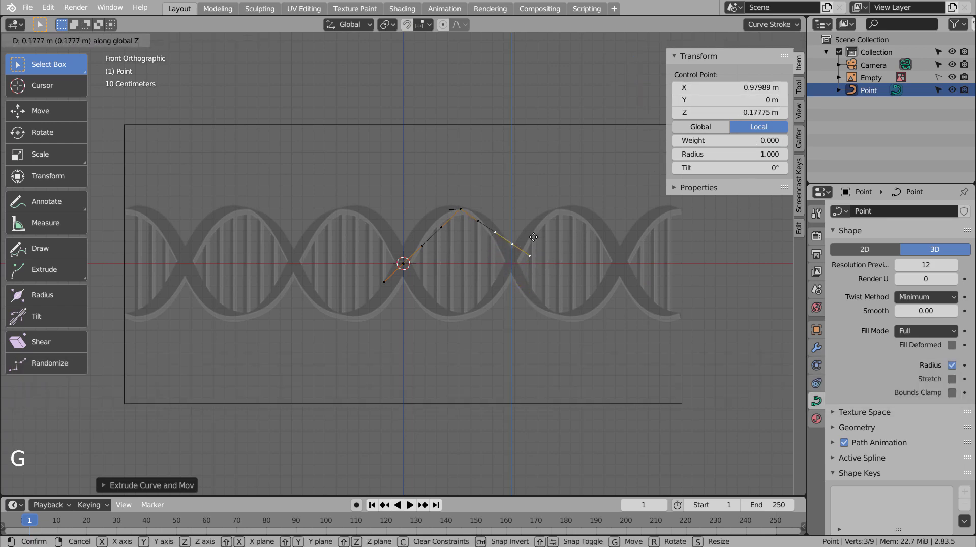
key(ctrl+z)
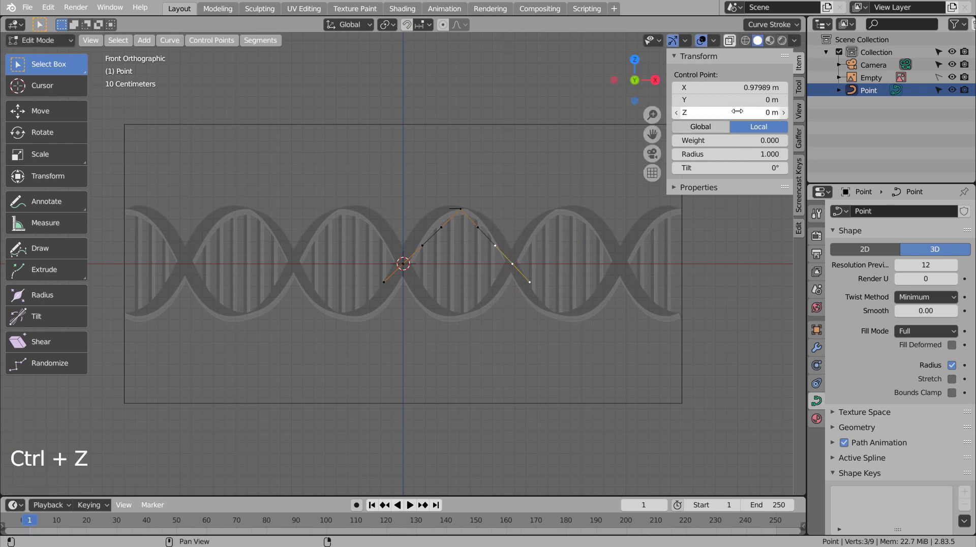
Give the arch's middle point Aligned handles so its crest smooths out.
click(466, 213)
key(v)
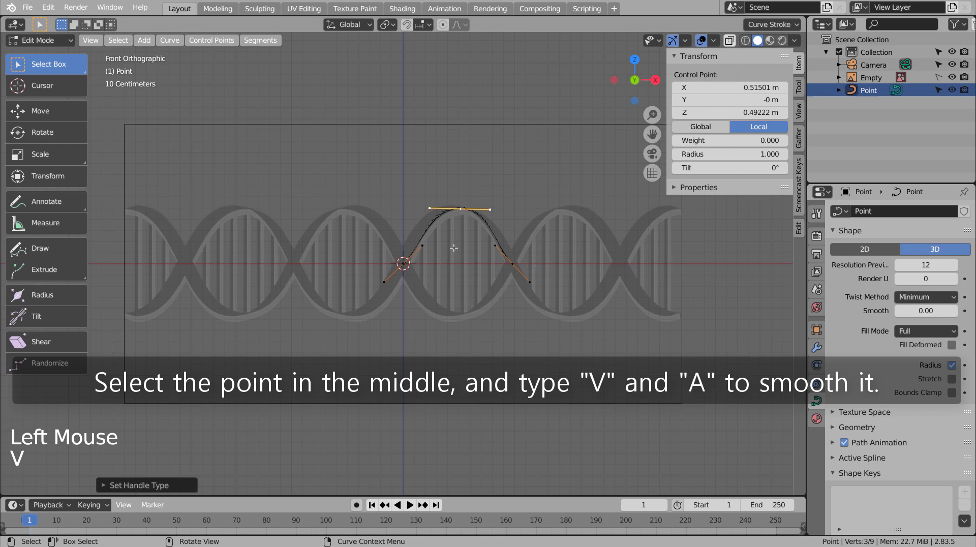
Rotate the start and end points so the arch rounds cleanly onto the strand's crest, then leave Edit Mode.
click(428, 250)
click(386, 277)
key(r)
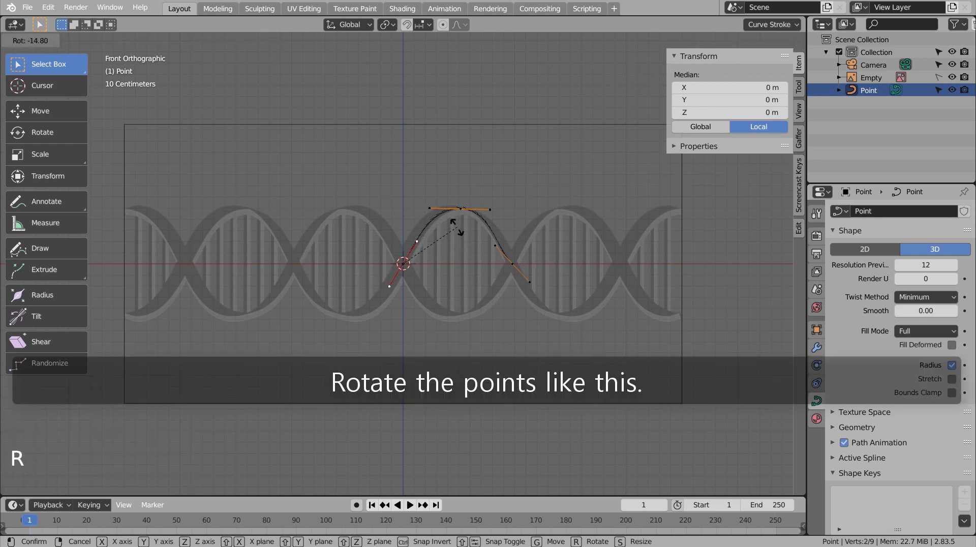
click(496, 252)
click(543, 270)
key(r)
key(Tab)
middle_click(515, 305)
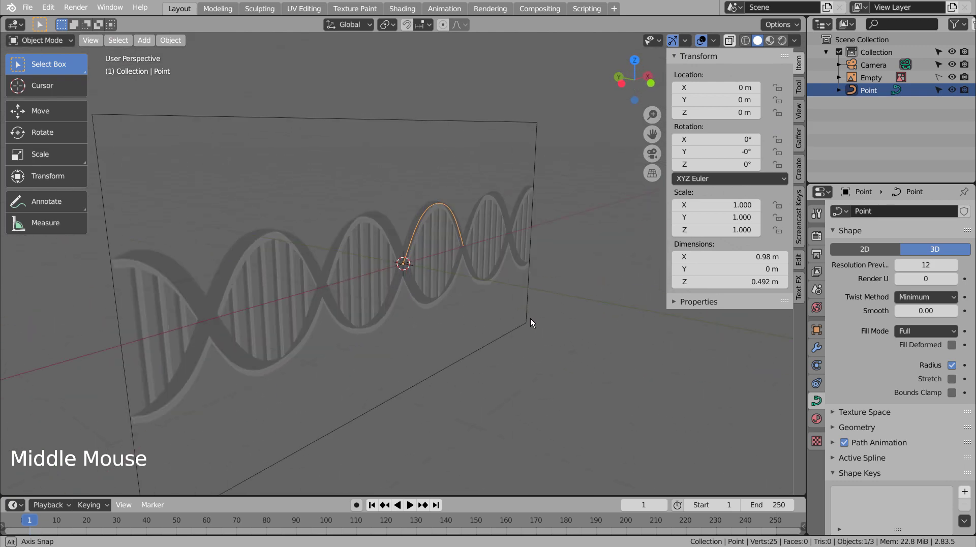
Add a curve Rectangle and scale it down to a tiny profile at the origin from top view.
key(KP_1)
click(499, 320)
key(shift+a)
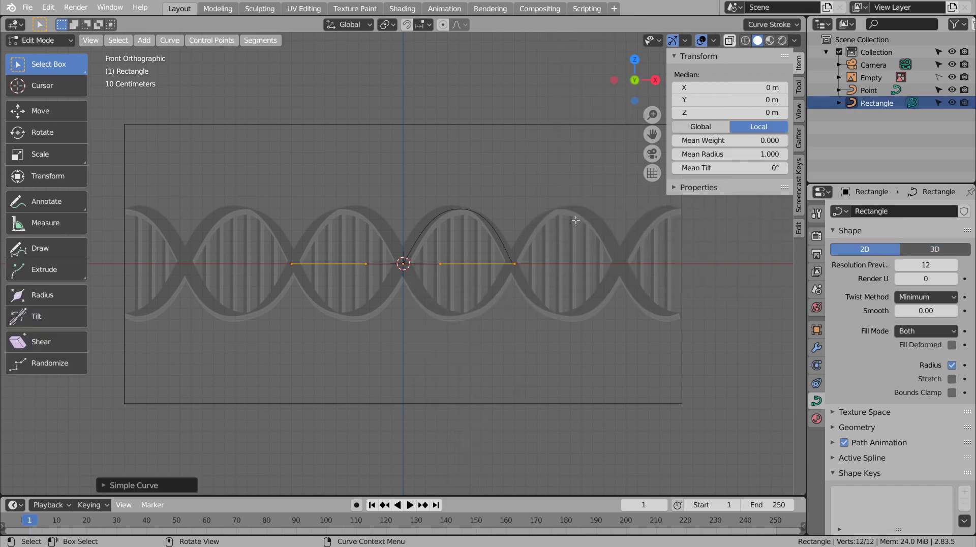
key(KP_7)
key(s)
key(s)
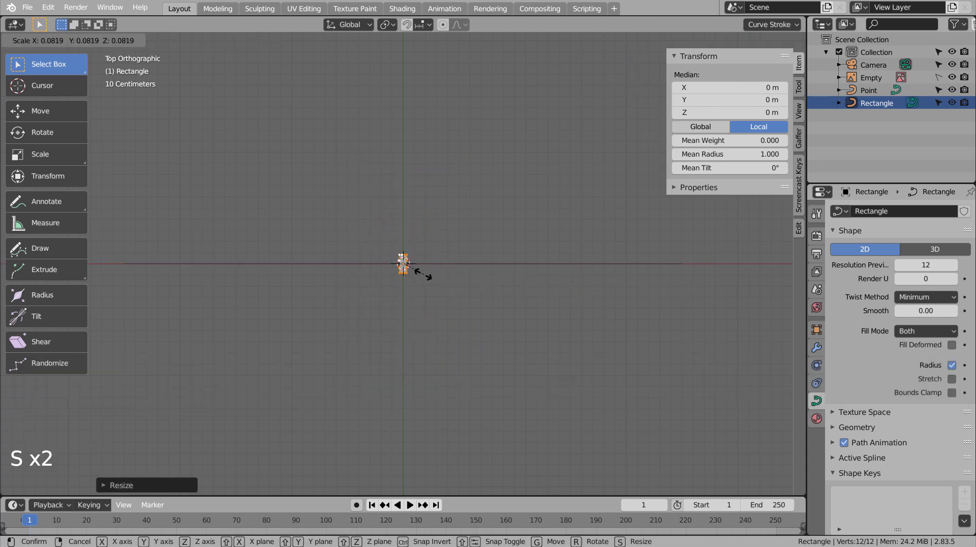
scroll(up, 3)
Return to front view, leave the rectangle's Edit Mode and select the arch curve again.
key(KP_1)
scroll(up, 3)
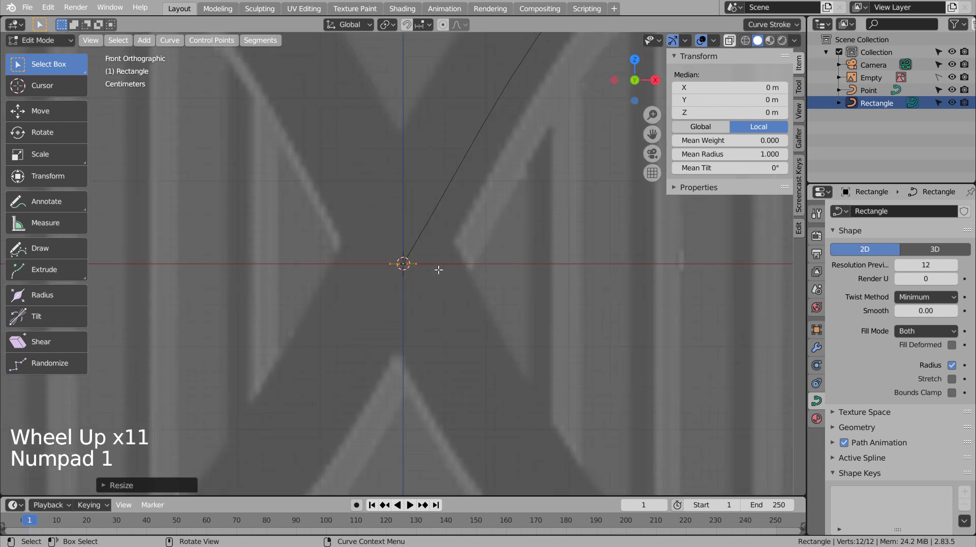
scroll(down, 3)
scroll(down, 3)
key(Tab)
click(436, 216)
scroll(down, 3)
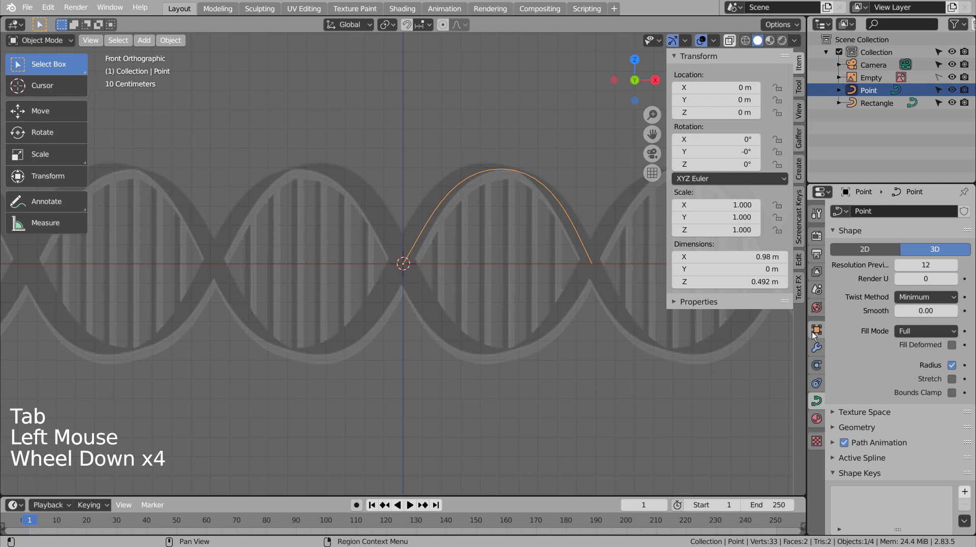
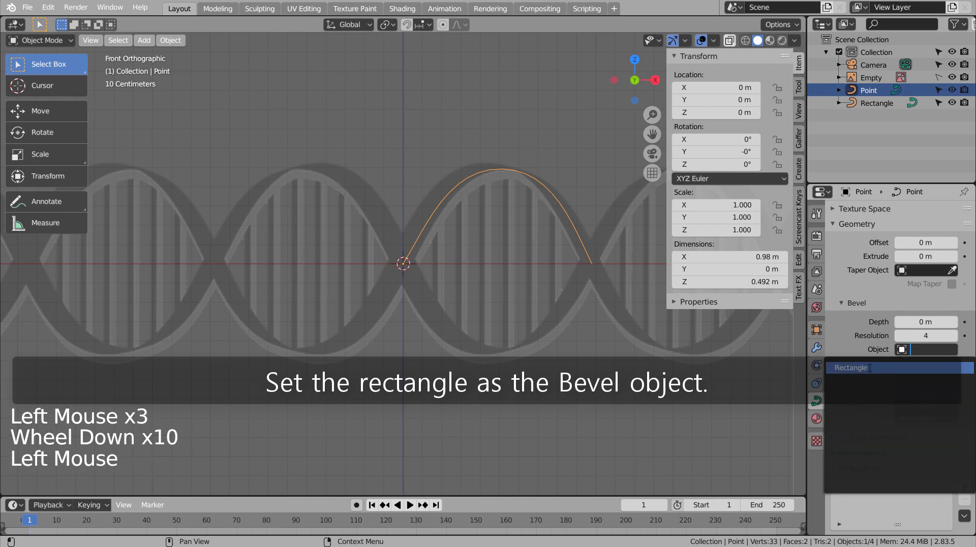
Orbit the viewport to inspect the arch now swept with the Rectangle bevel profile.
middle_click(597, 297)
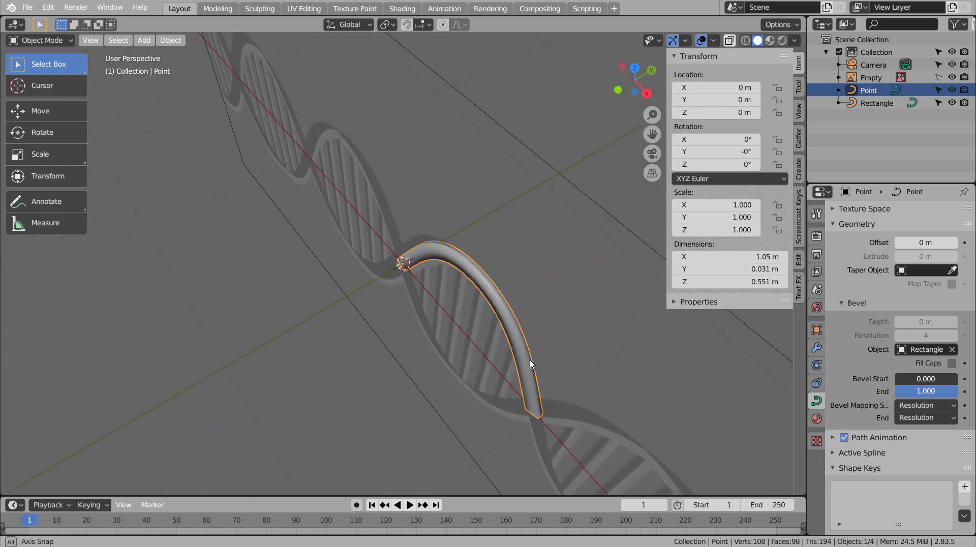
scroll(up, 3)
middle_click(451, 282)
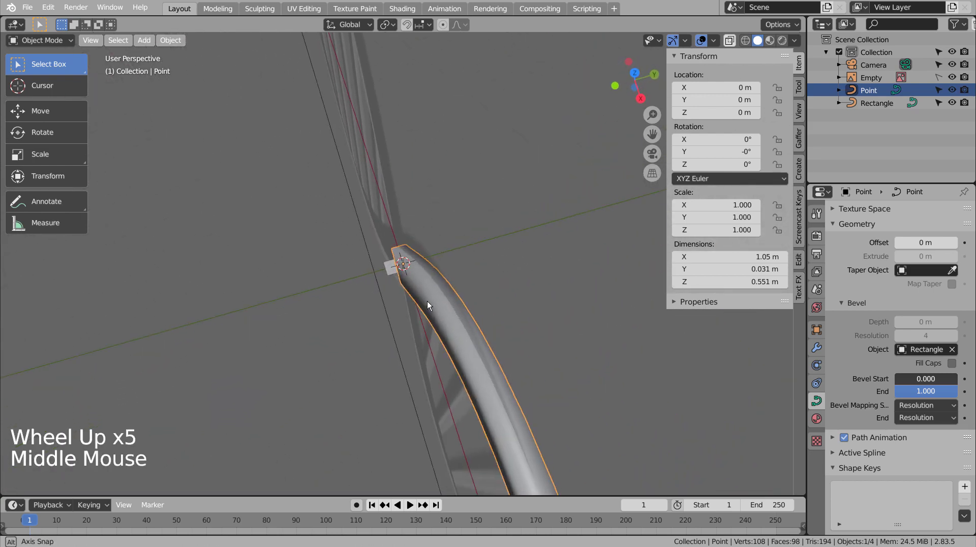
Select the Rectangle profile and rotate all its points 90 degrees from top view.
key(Tab)
key(Tab)
click(405, 276)
key(Tab)
key(s)
key(KP_7)
key(r)
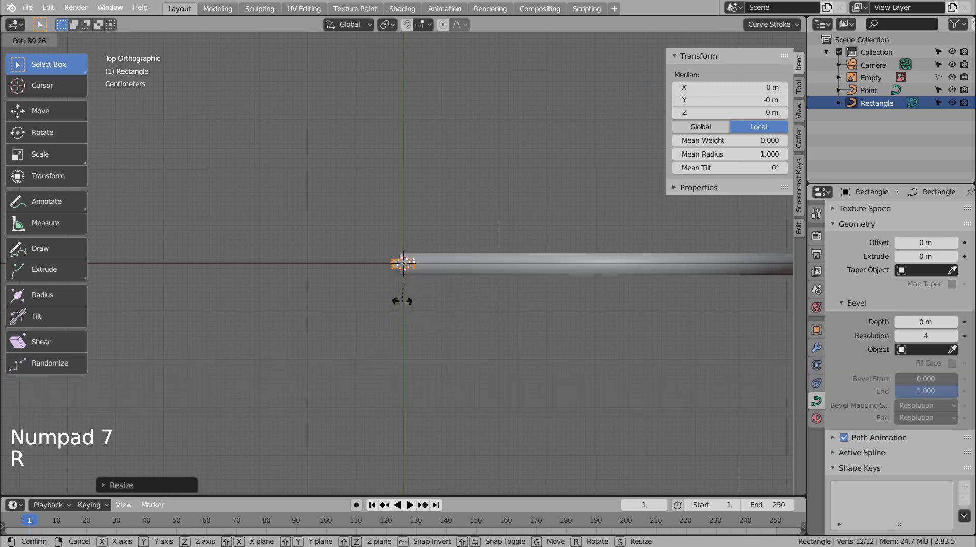
Scale the profile down so the arch becomes a thin strand, then select the arch curve again.
middle_click(544, 340)
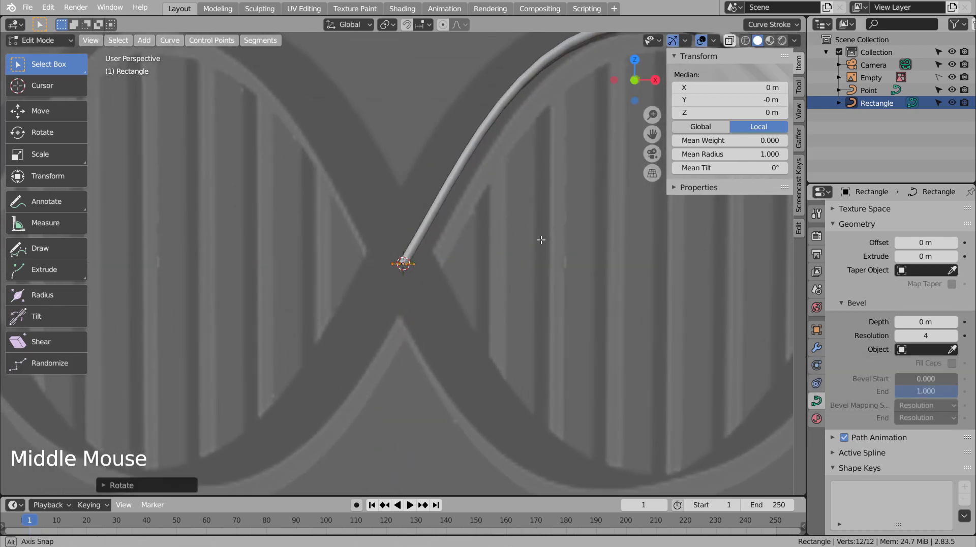
scroll(down, 3)
key(Tab)
middle_click(514, 289)
key(Tab)
key(Tab)
click(436, 214)
Add a Mirror modifier on Z only with Clipping so the arch flips down into a closed loop.
click(815, 355)
click(902, 215)
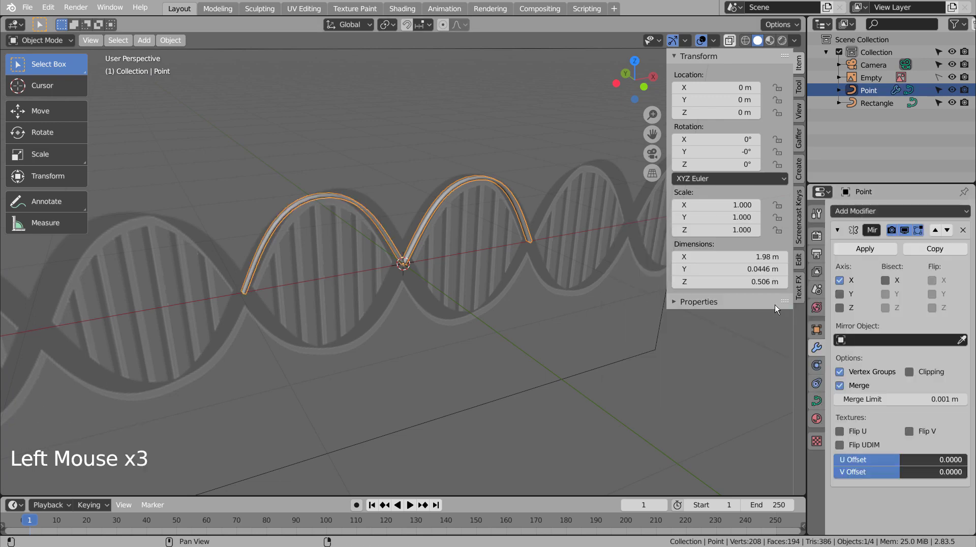
click(846, 306)
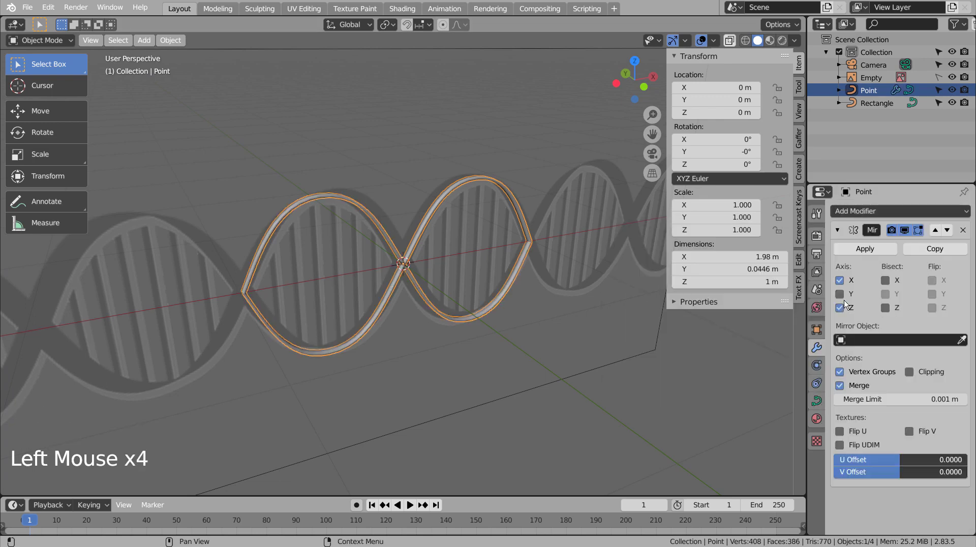
middle_click(558, 334)
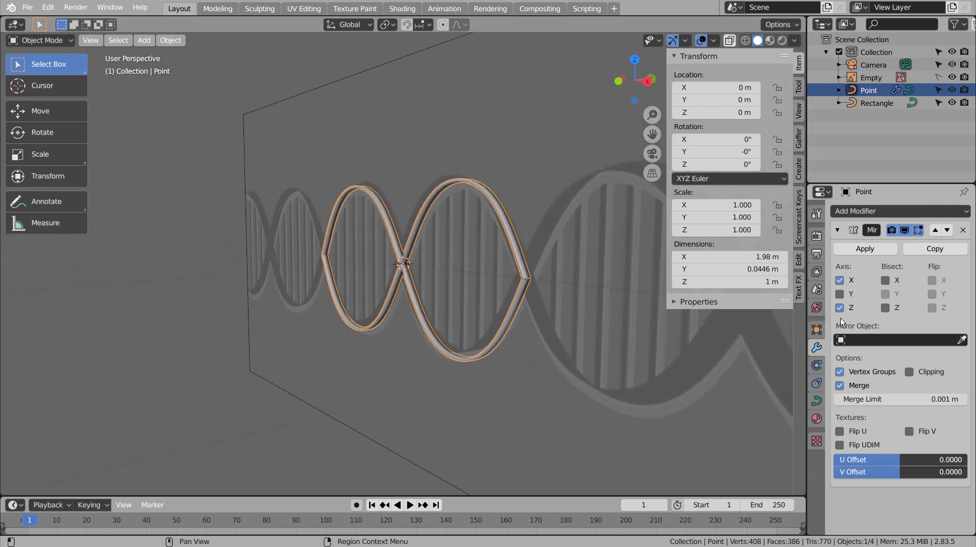
click(909, 376)
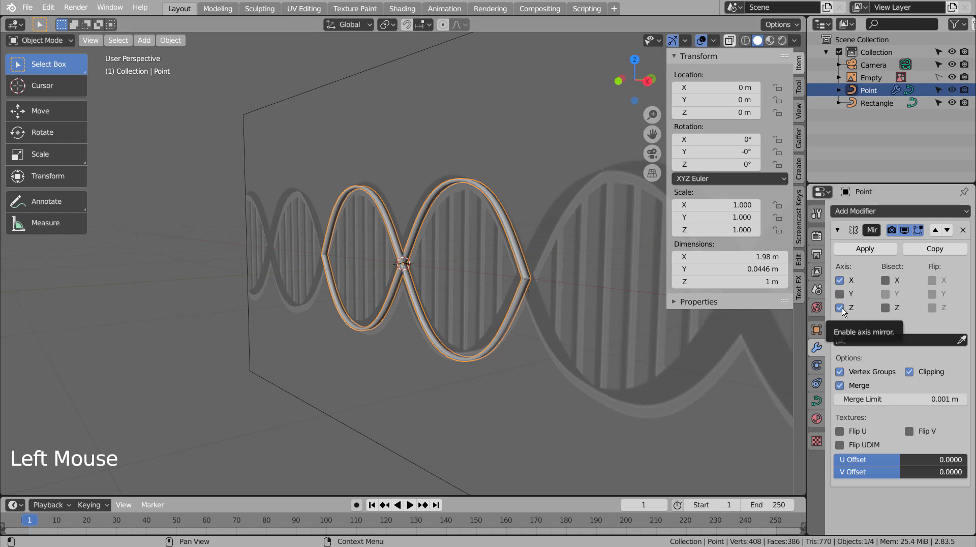
click(845, 282)
scroll(up, 3)
Orbit and zoom around the mirrored loop to inspect how the strand ends meet.
middle_click(555, 329)
scroll(up, 3)
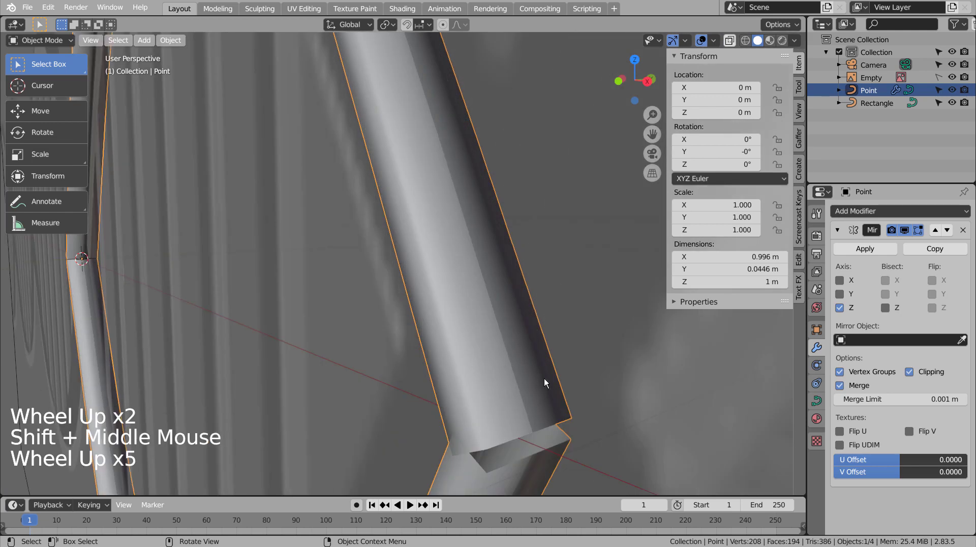
key(KP_1)
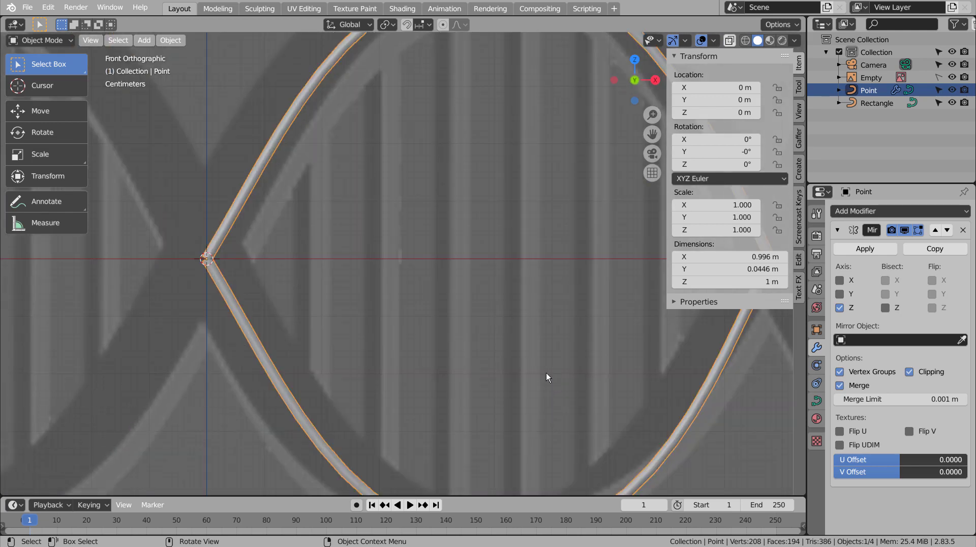
scroll(down, 3)
middle_click(530, 276)
scroll(down, 3)
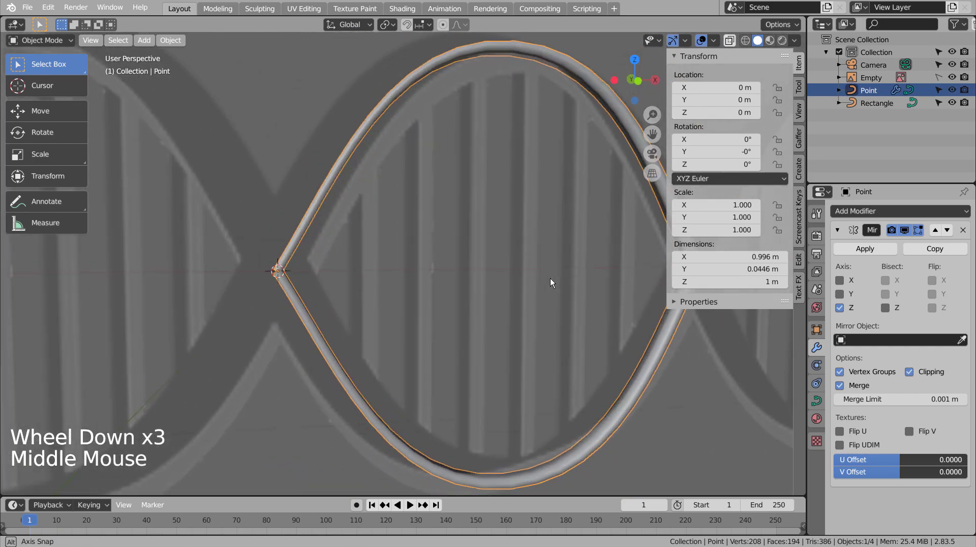
scroll(up, 3)
middle_click(574, 317)
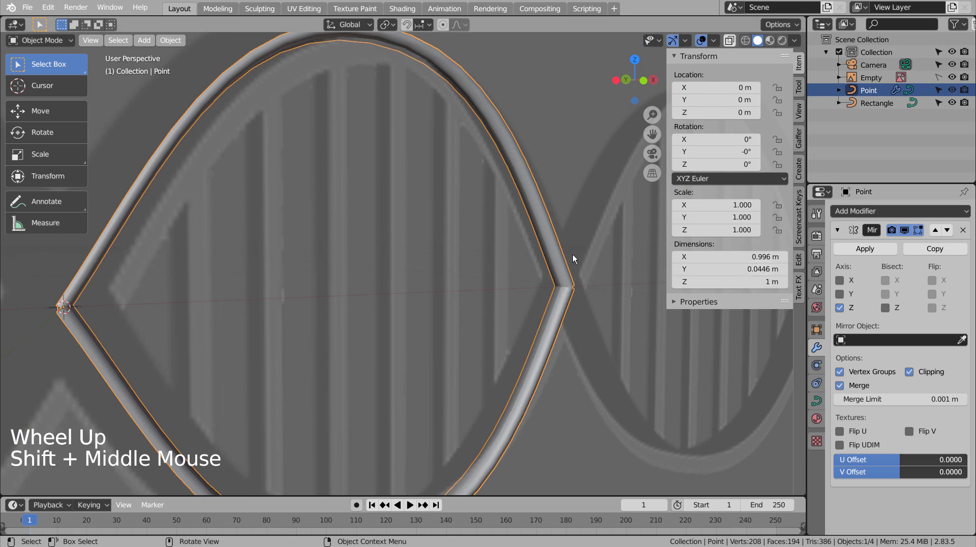
Remove the Mirror modifier, convert the strand curve to a mesh and enter Edit Mode in front view.
right_click(556, 261)
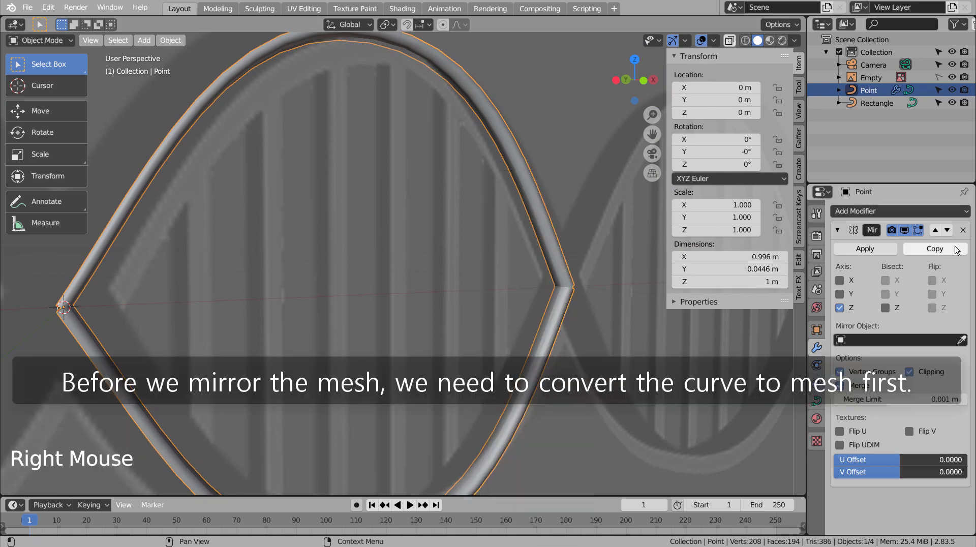
click(965, 228)
right_click(547, 247)
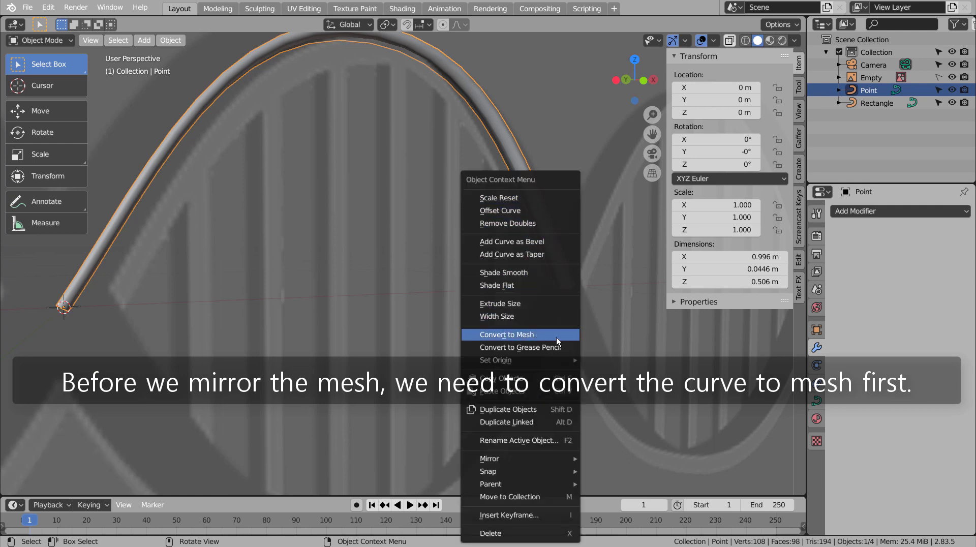
key(KP_1)
key(Tab)
scroll(up, 3)
Box-select the strand's lower tip vertices in front view and scale them to zero height on Z.
key(1)
click(661, 320)
key(b)
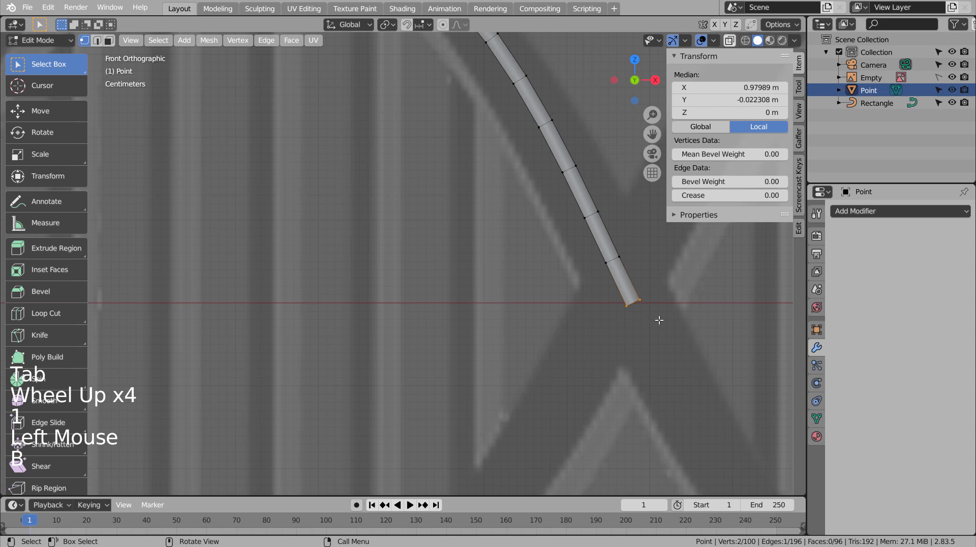
key(s)
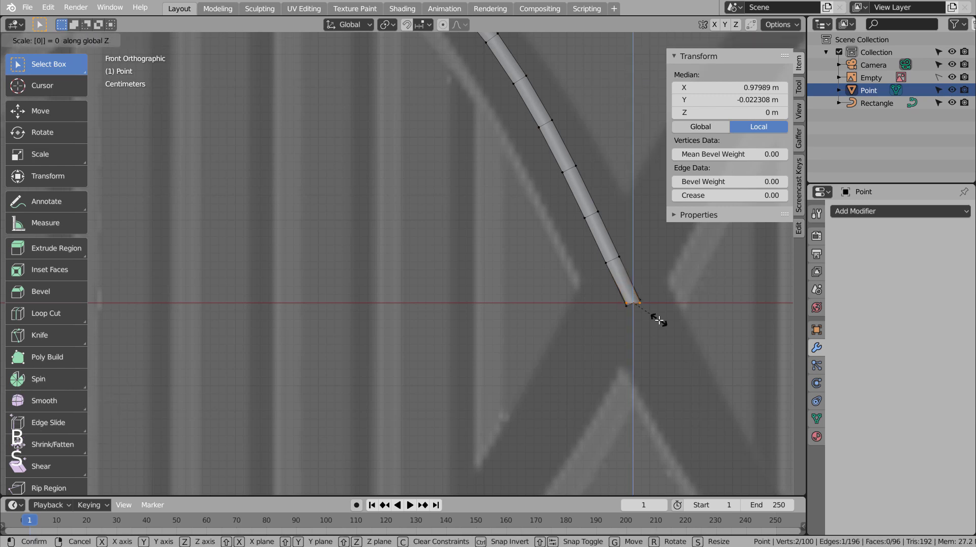
key(ctrl+z)
click(660, 318)
key(shift+z)
Flatten the other tip's vertices onto the centre line as well, then return to Object Mode.
click(668, 302)
key(b)
key(s)
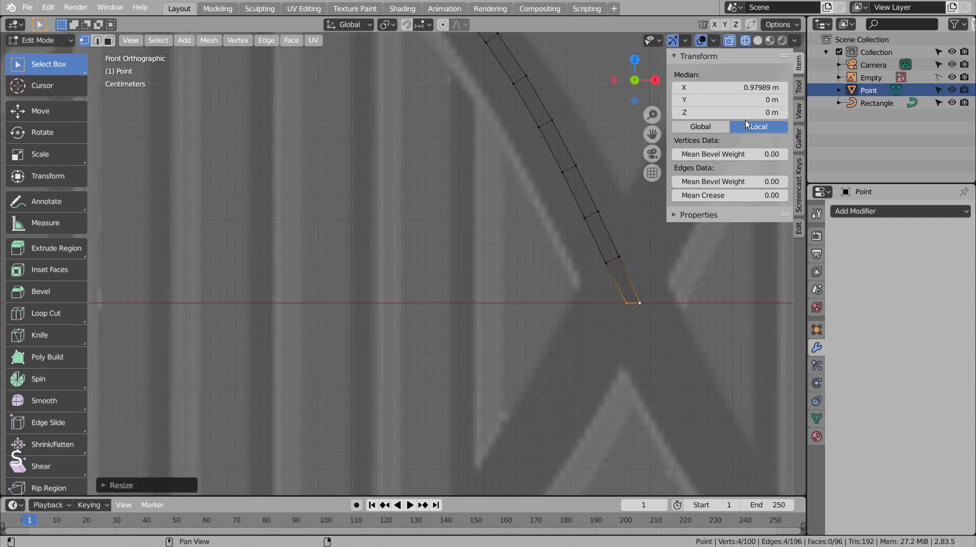
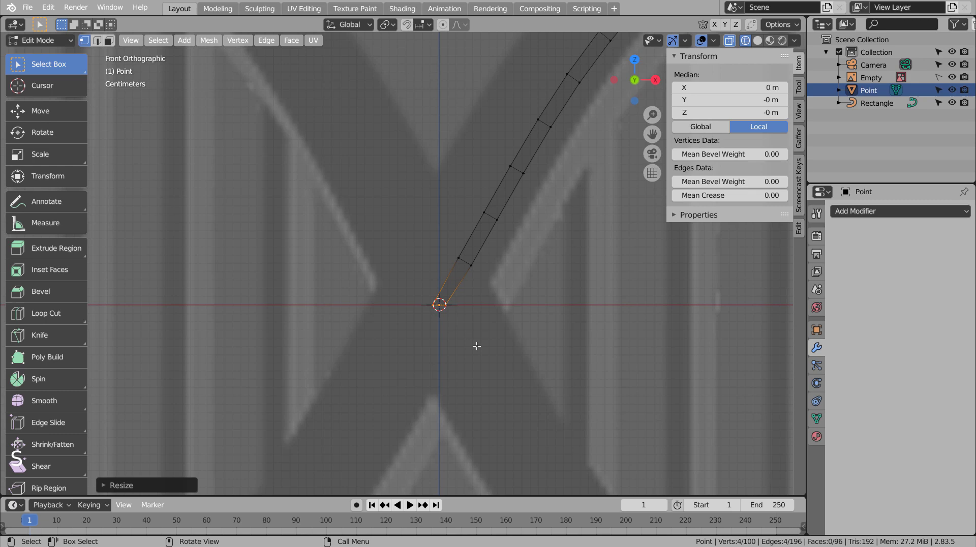
click(477, 343)
key(Tab)
scroll(down, 3)
Switch the Mirror modifier from the X axis to the Z axis so the strand flips vertically.
middle_click(589, 363)
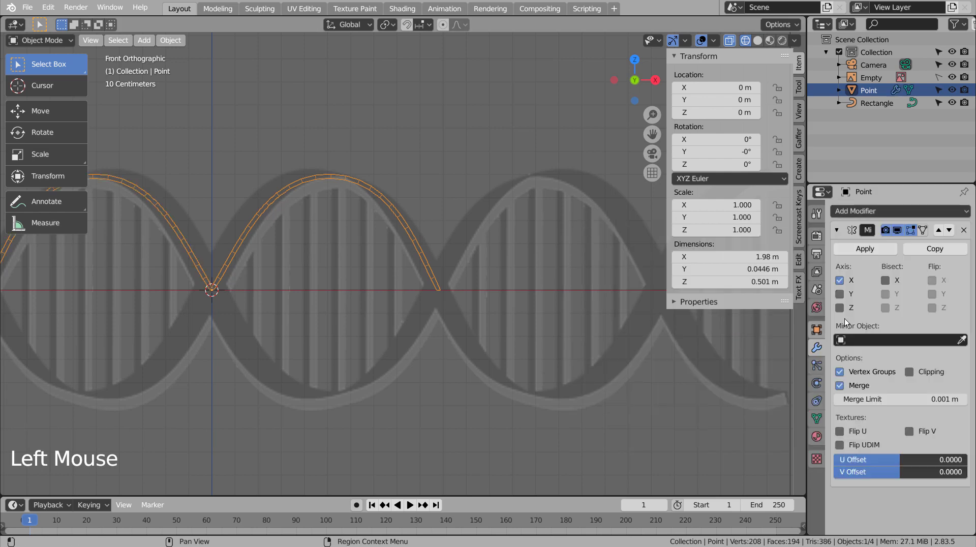
click(853, 306)
click(843, 281)
scroll(up, 3)
scroll(up, 3)
scroll(down, 3)
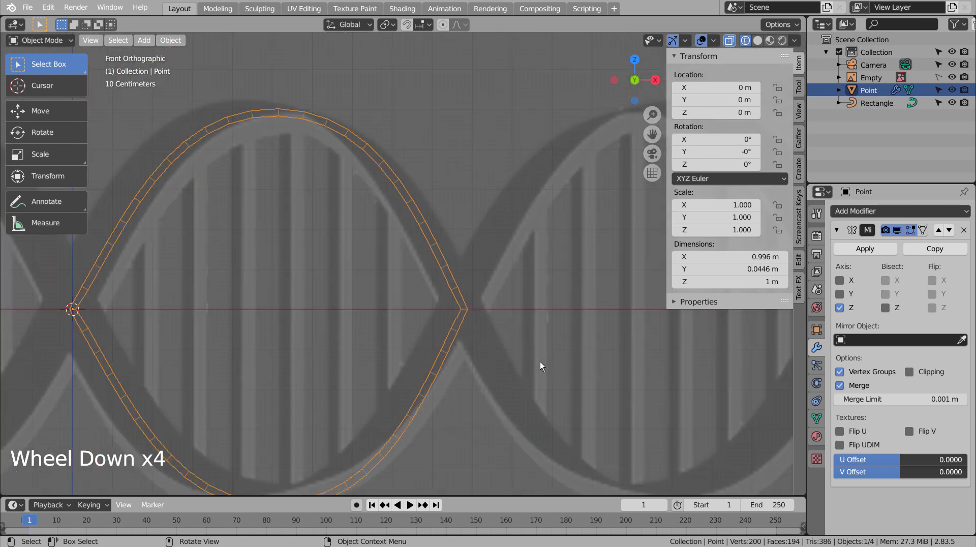
scroll(down, 3)
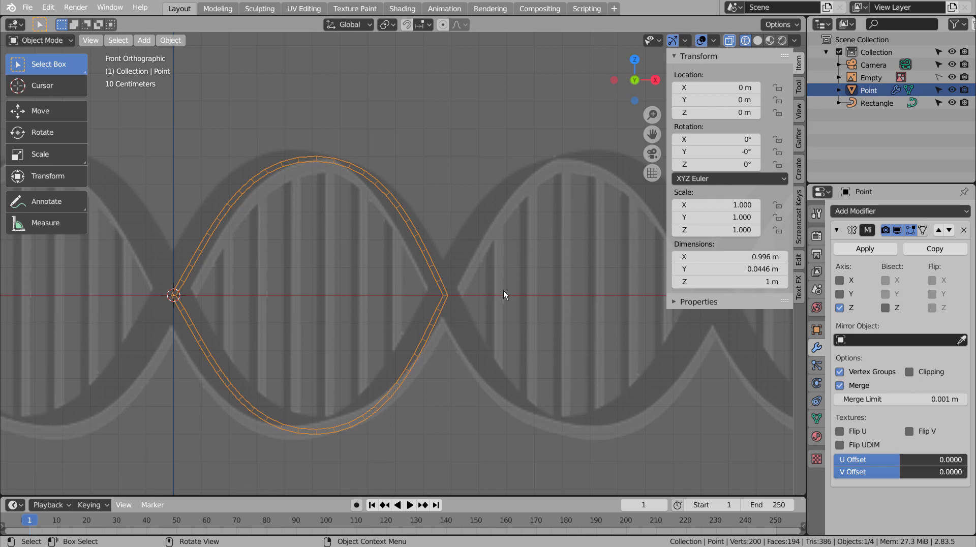
Add an Array modifier under the Mirror to repeat the strand into crossing loops.
click(910, 211)
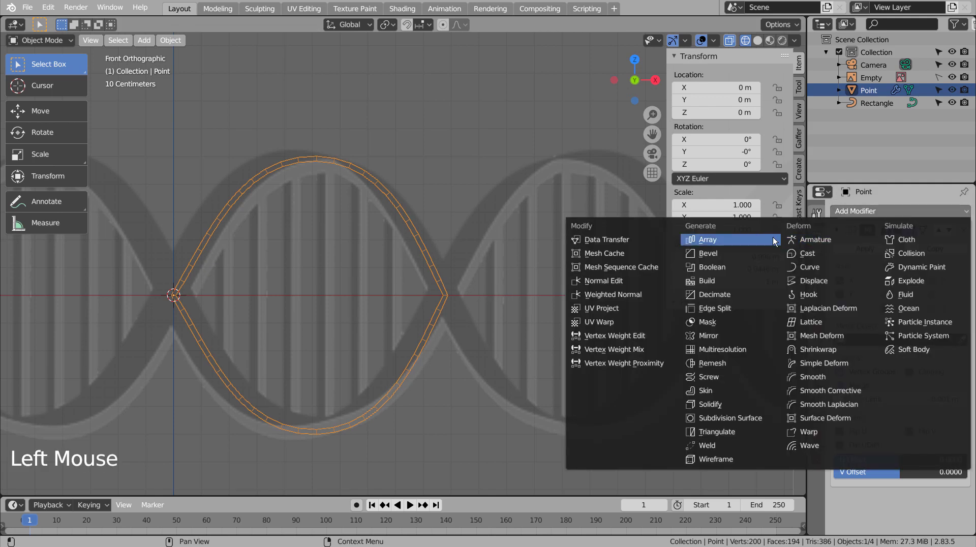
scroll(down, 3)
scroll(down, 3)
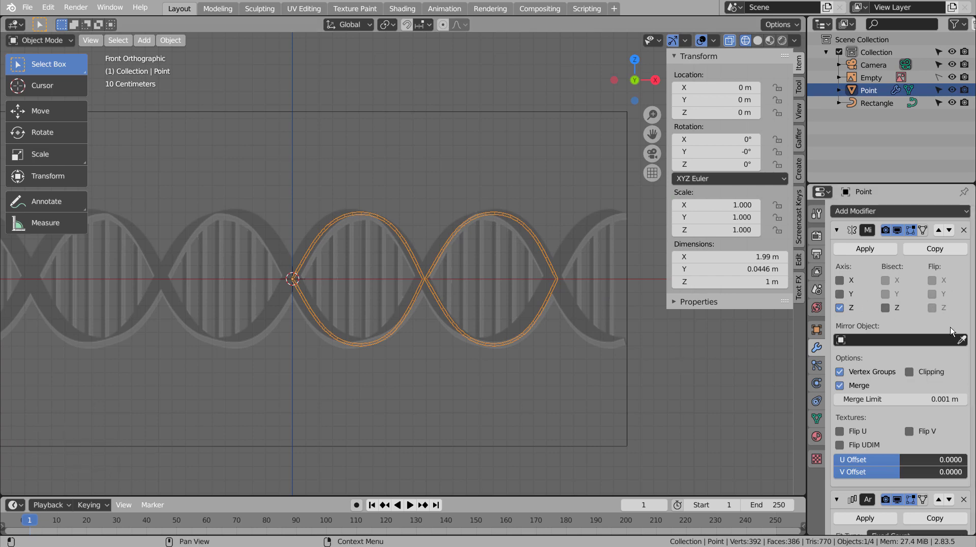
scroll(up, 3)
key(Tab)
scroll(up, 3)
key(Tab)
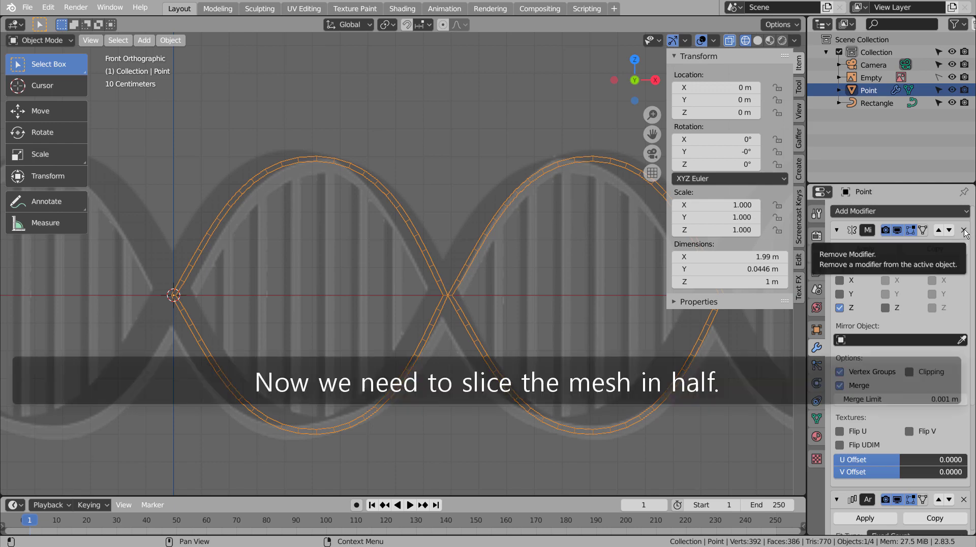
Remove the Mirror and Array modifiers and move the strand about half a metre left along X.
double_click(965, 231)
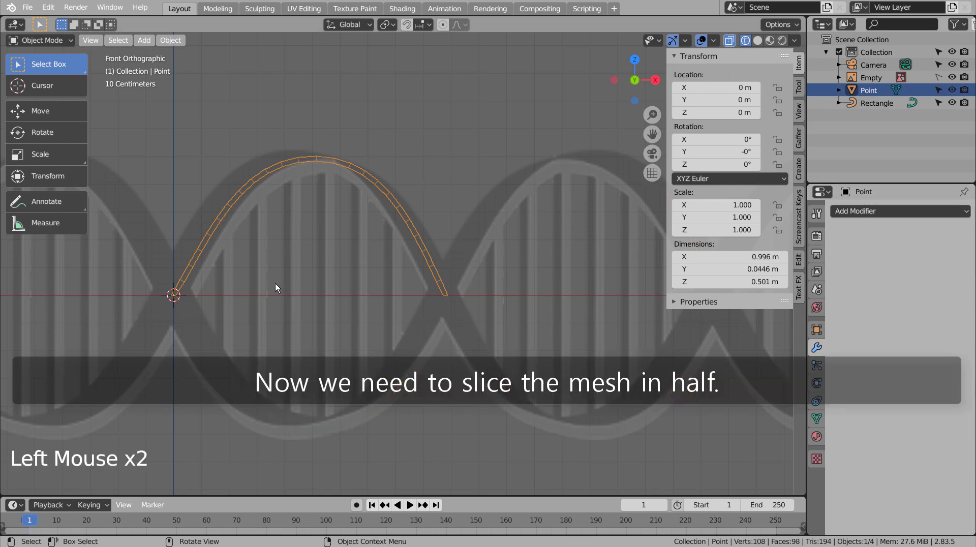
scroll(down, 3)
middle_click(283, 298)
key(x)
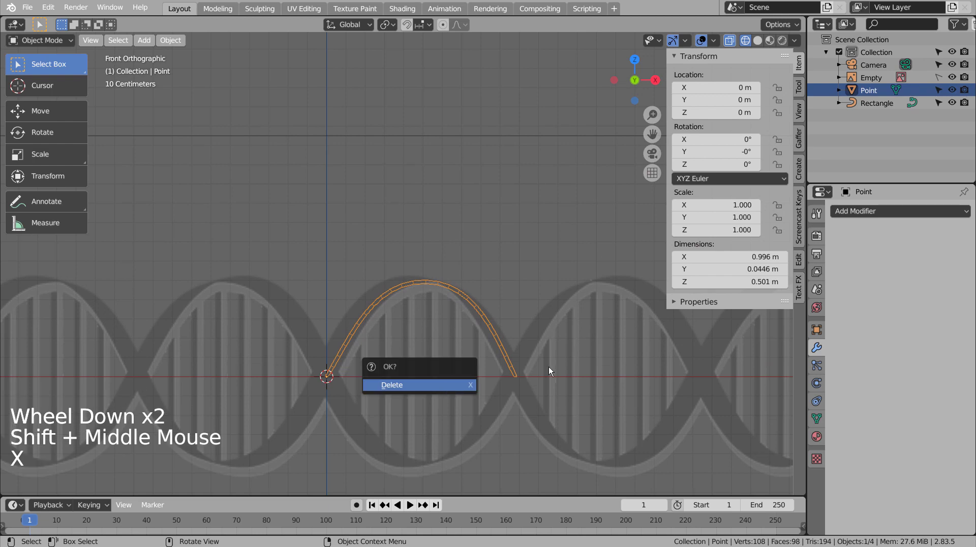
key(g)
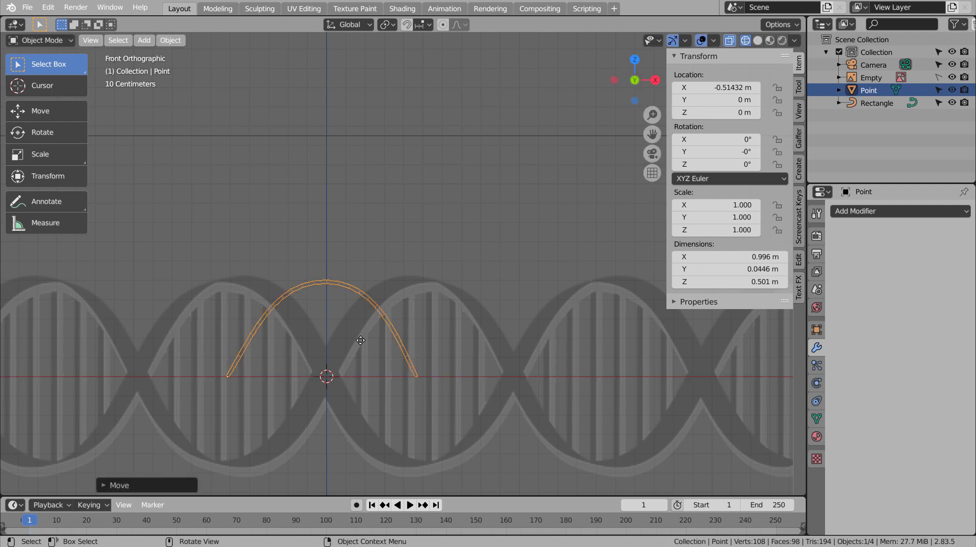
key(Tab)
Box-select and delete the left half of the strand mesh in Edit Mode.
key(3)
click(310, 344)
key(b)
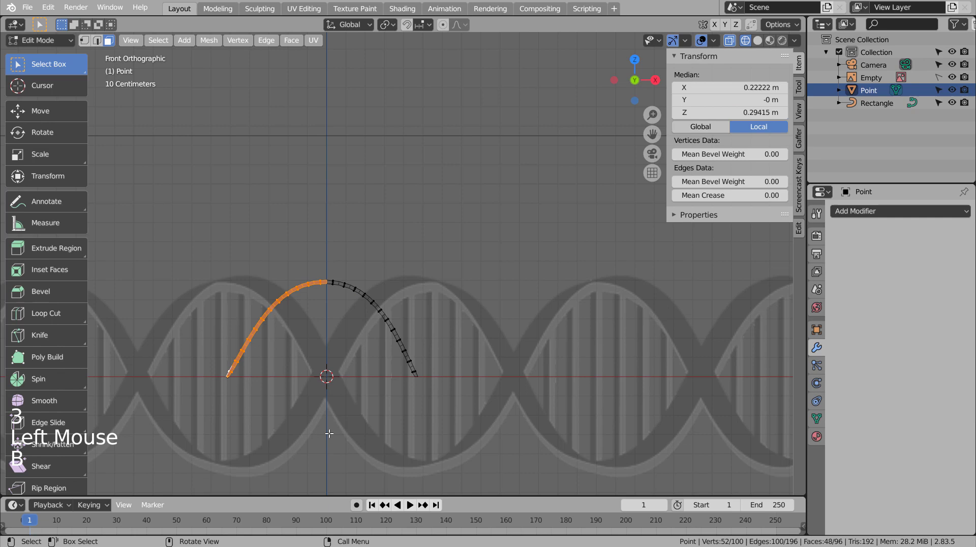
key(x)
key(Tab)
scroll(up, 3)
middle_click(219, 343)
Select the vertices at the cut end and flatten them with a zero scale.
key(Tab)
key(1)
click(332, 314)
key(b)
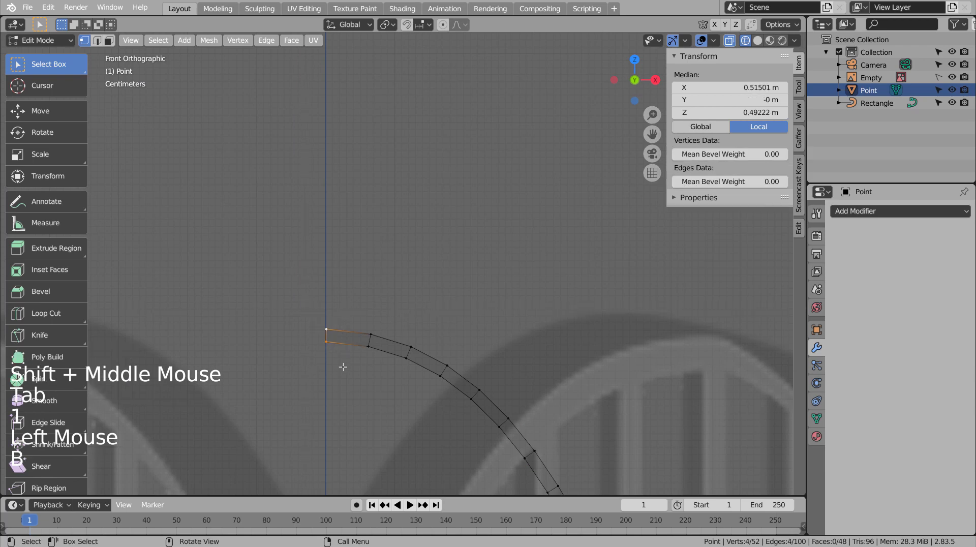
key(s)
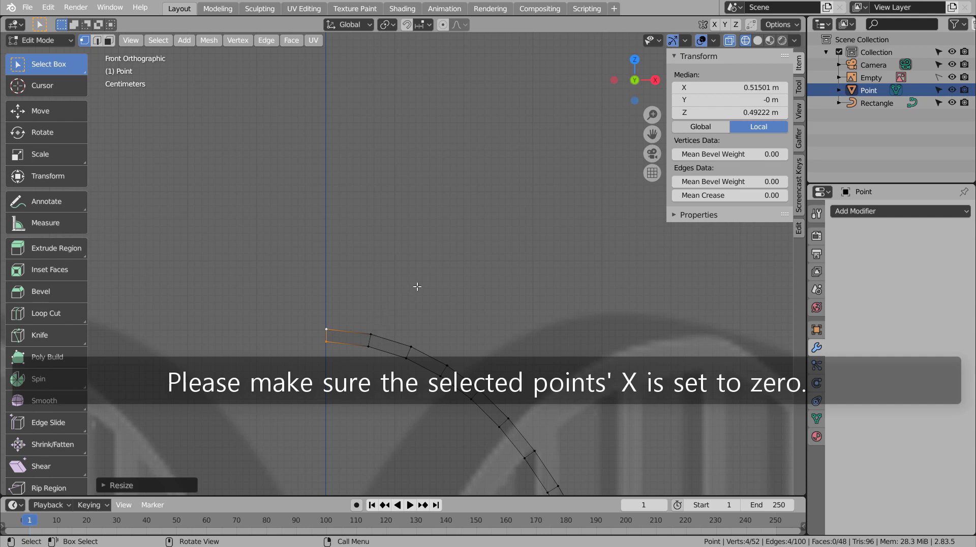
click(387, 285)
click(328, 328)
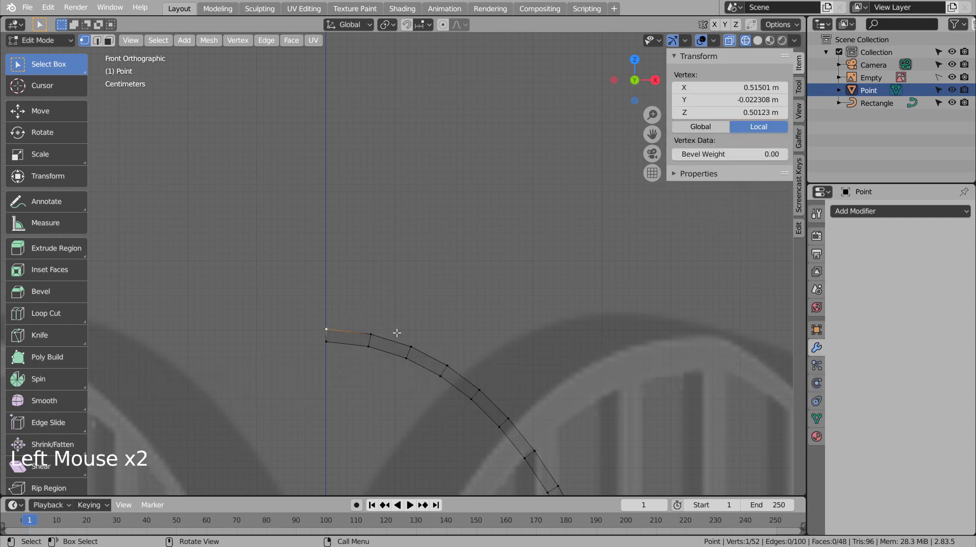
key(s)
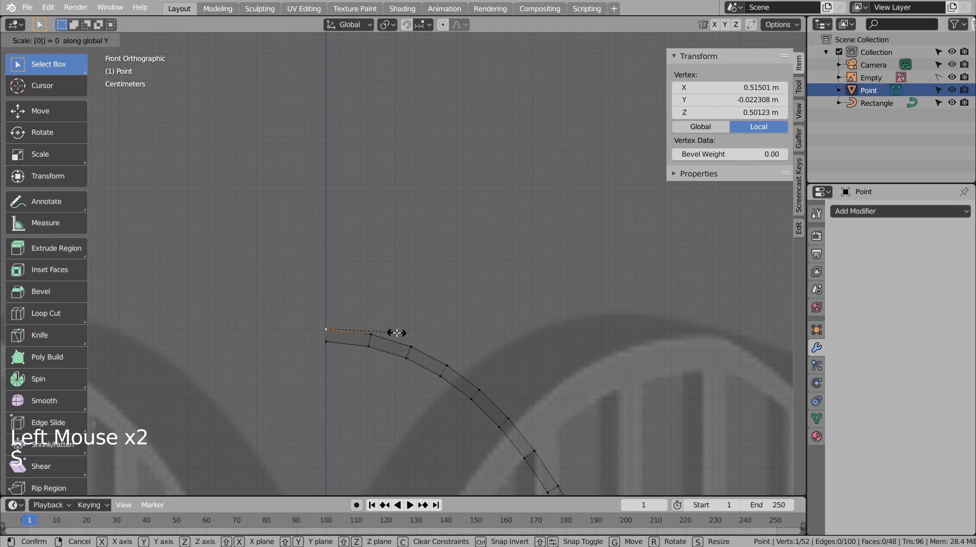
key(ctrl+z)
click(401, 295)
Slide the top and bottom edges of the cut end horizontally to follow the reference arc.
scroll(up, 3)
middle_click(291, 398)
scroll(up, 3)
middle_click(440, 372)
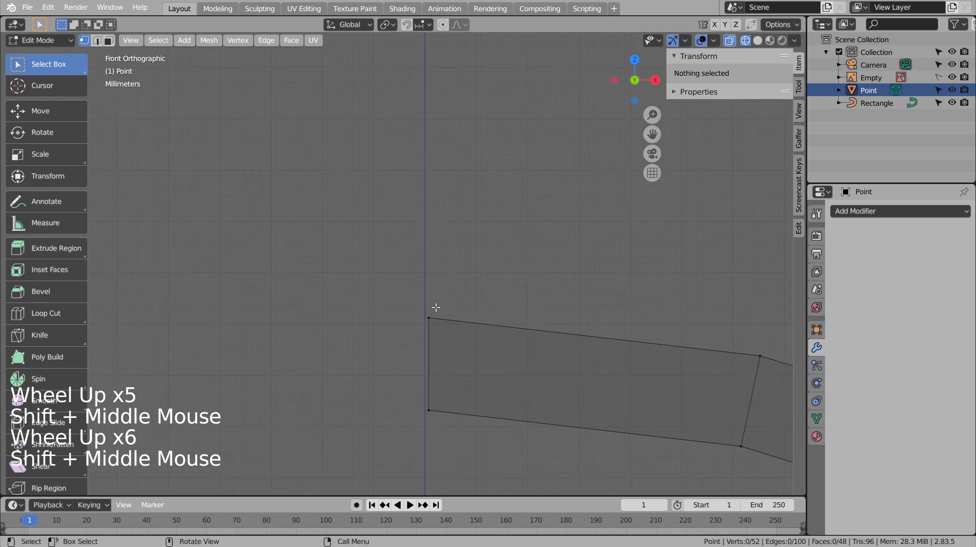
key(b)
key(g)
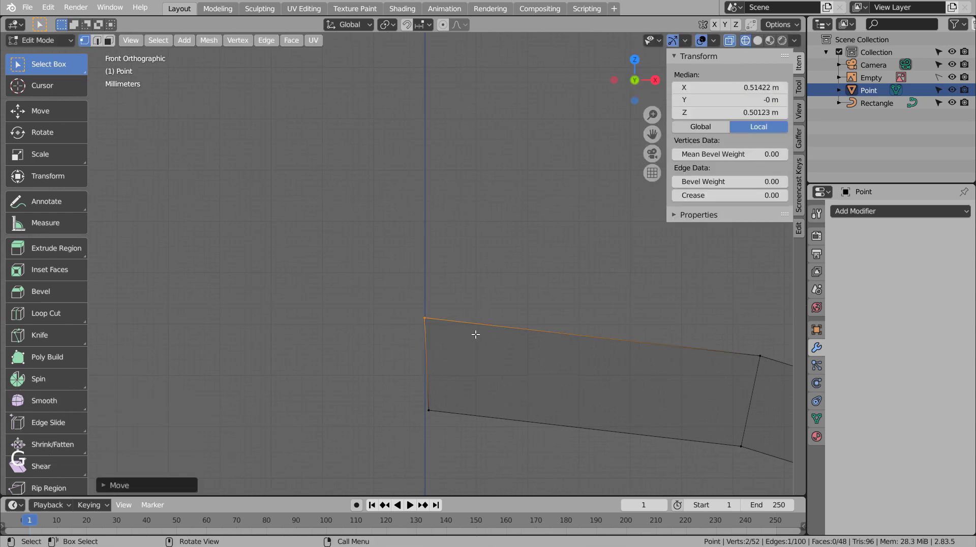
click(515, 306)
key(b)
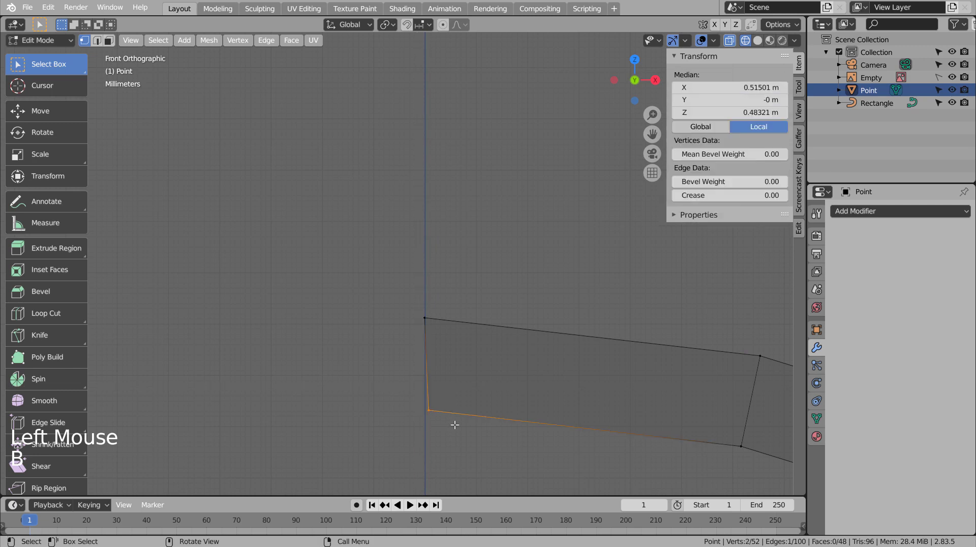
key(g)
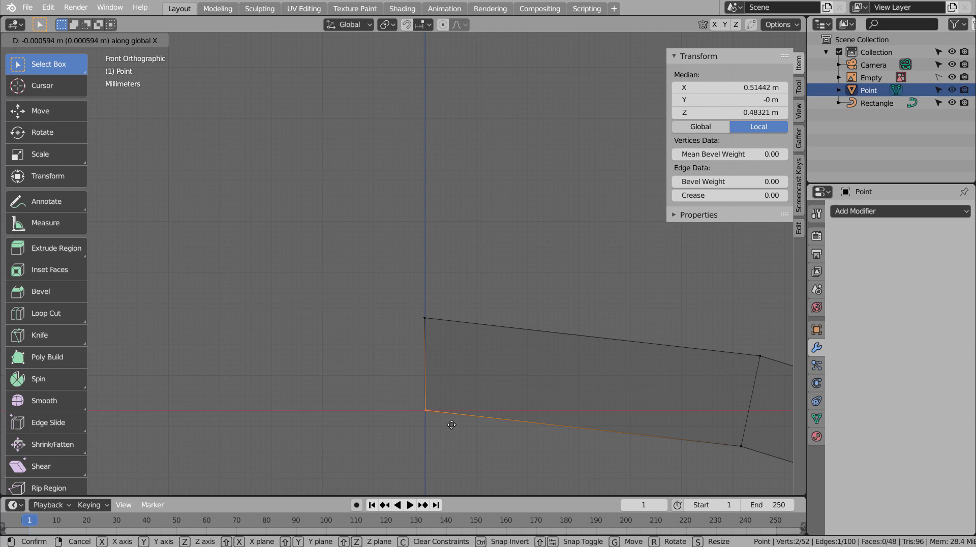
scroll(down, 3)
scroll(down, 3)
scroll(up, 3)
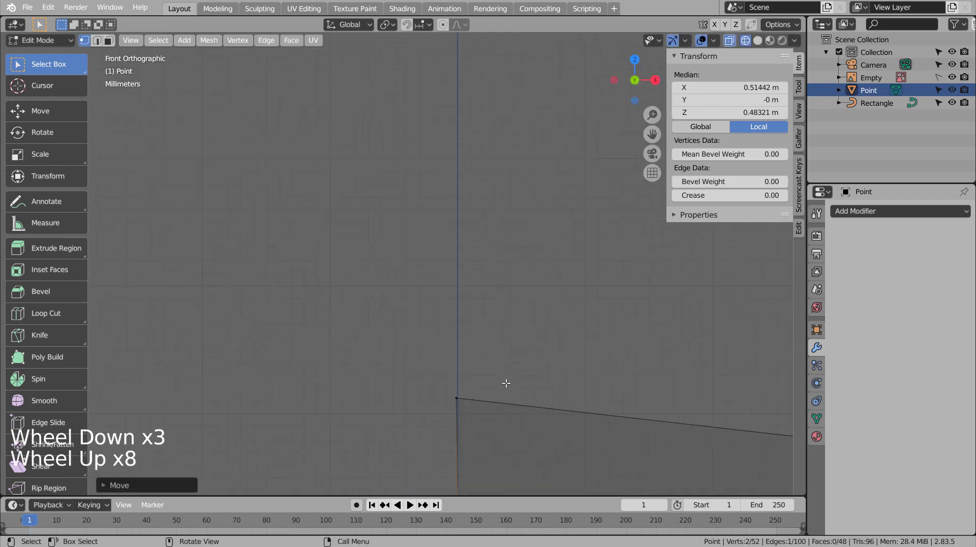
Scale the cut-end vertices to 0 on Z, X and Y so they collapse into a thin tip.
click(513, 378)
scroll(down, 3)
key(b)
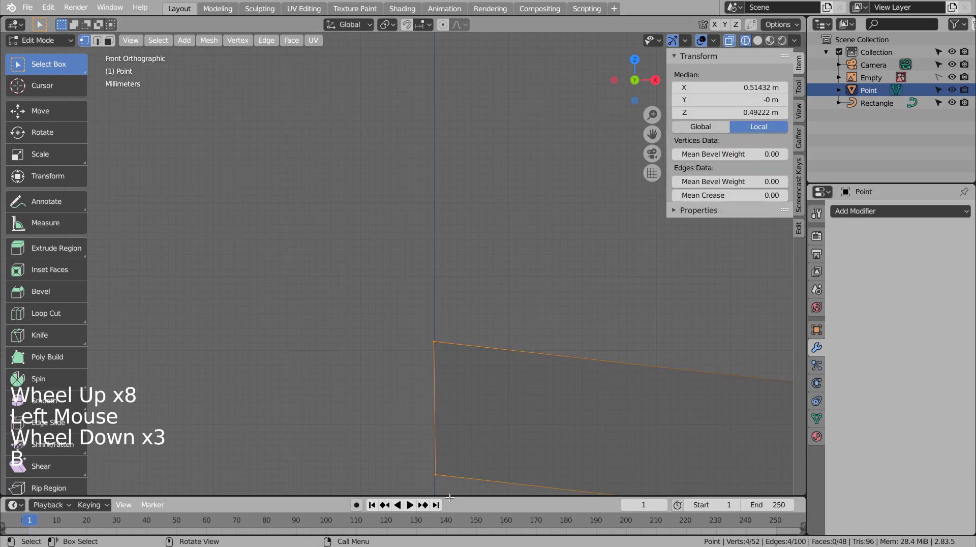
key(s)
key(z)
key(0)
key(x)
key(0)
key(y)
key(0)
key(Return)
key(s)
key(y)
key(0)
key(Return)
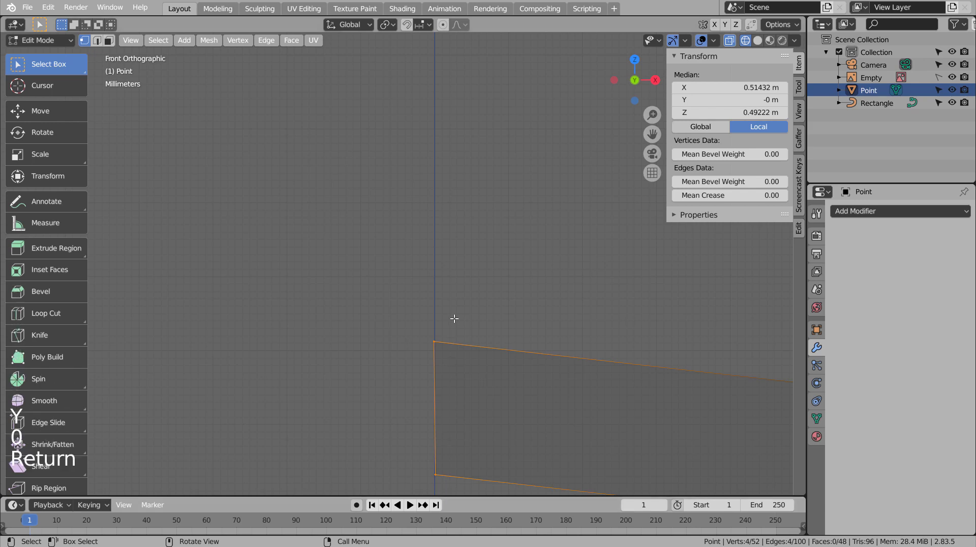
Single out the strip's end vertex near X 0.51 m, Z 0.50 m and inspect the curve.
click(455, 316)
middle_click(472, 321)
scroll(down, 3)
middle_click(486, 324)
click(503, 284)
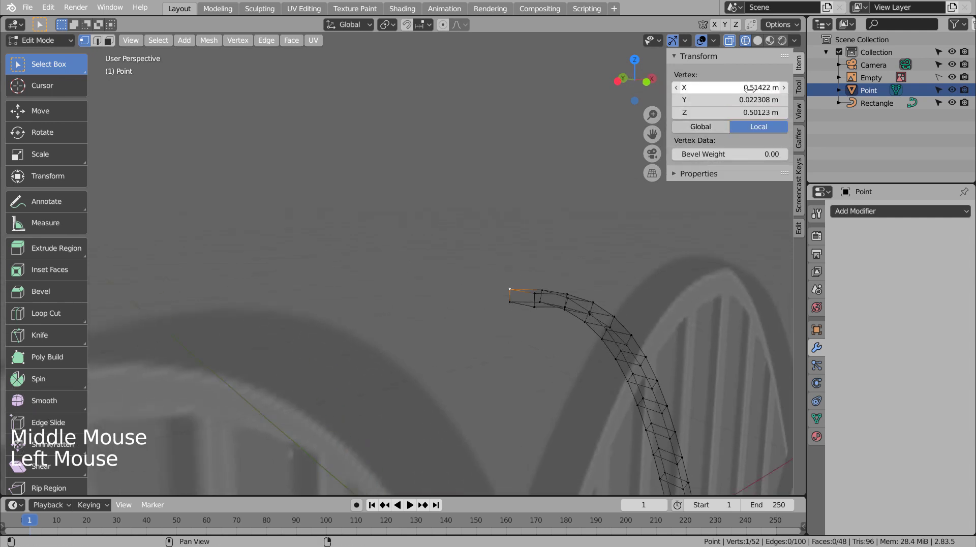
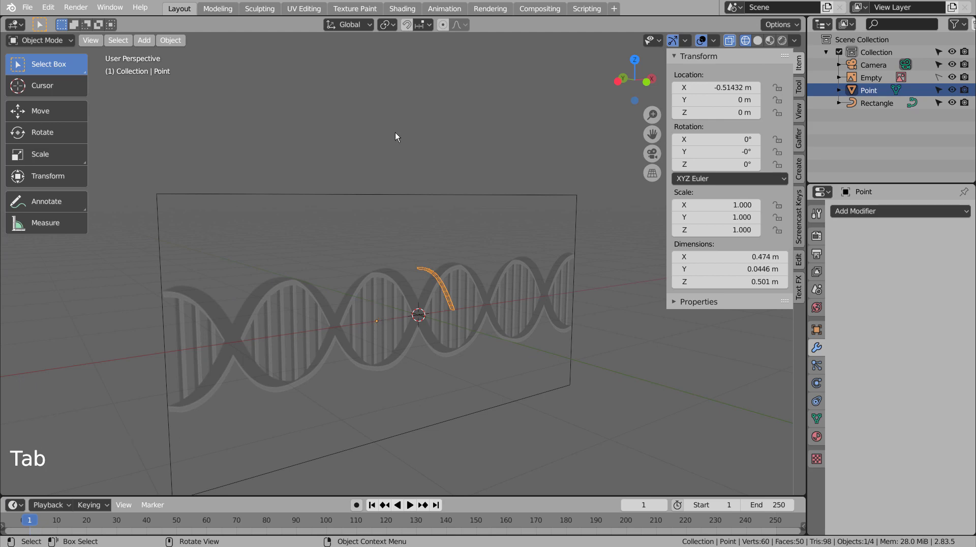
Set the strand's origin to the 3D cursor and view the scene from the front.
click(176, 48)
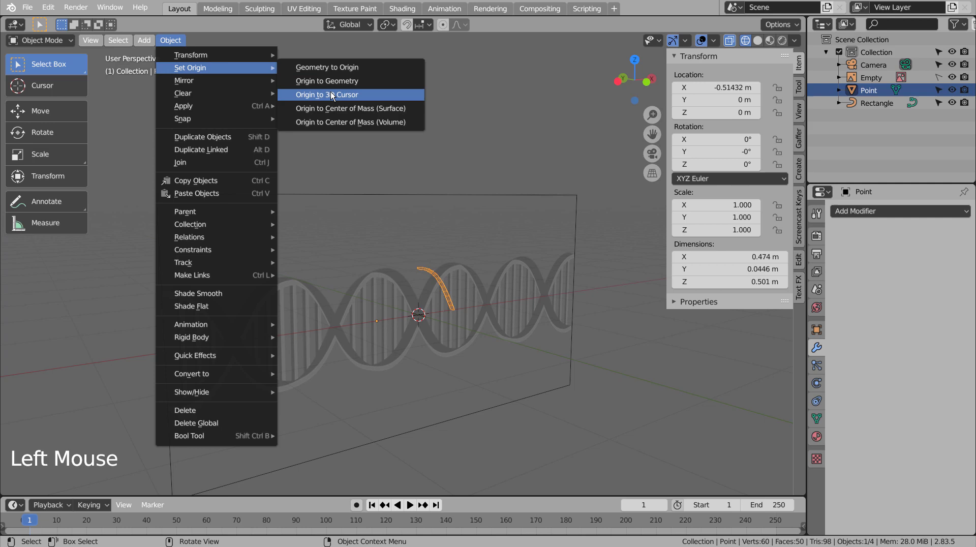
key(KP_1)
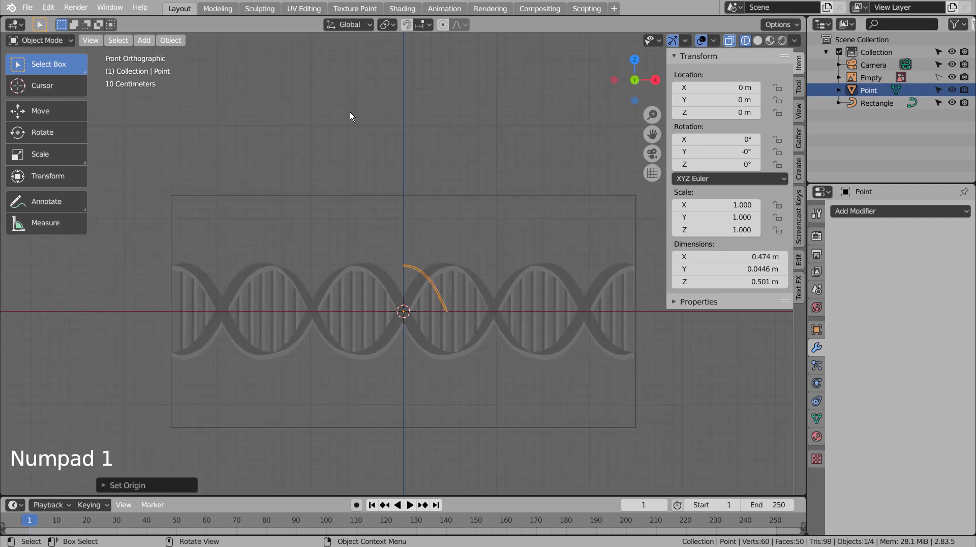
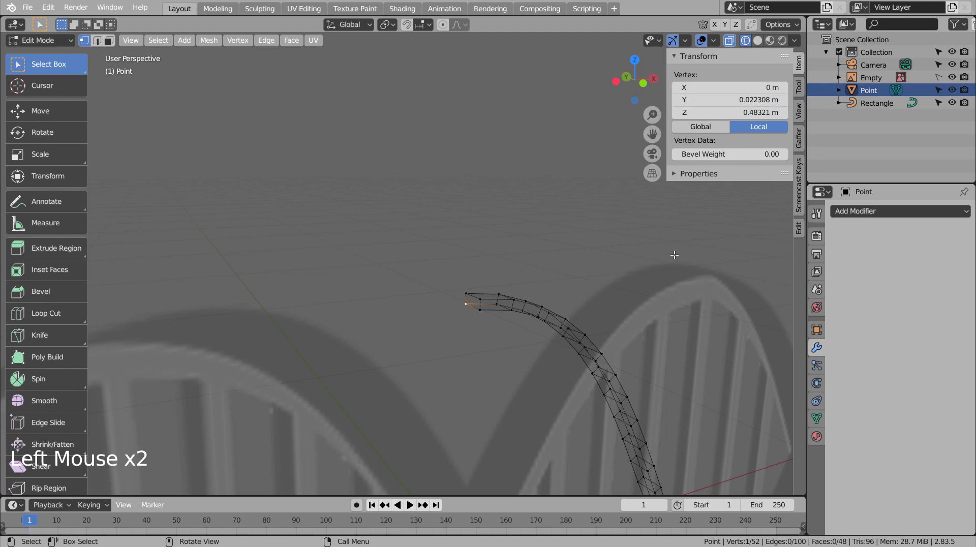
Set the strand's lower end vertex to Z 0, return to Object Mode and view from the front.
scroll(down, 3)
middle_click(577, 342)
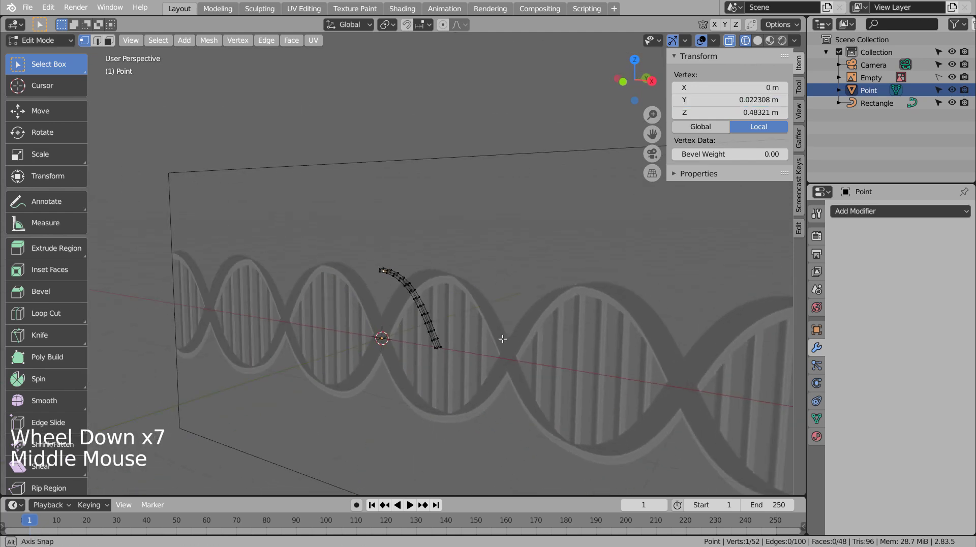
click(443, 350)
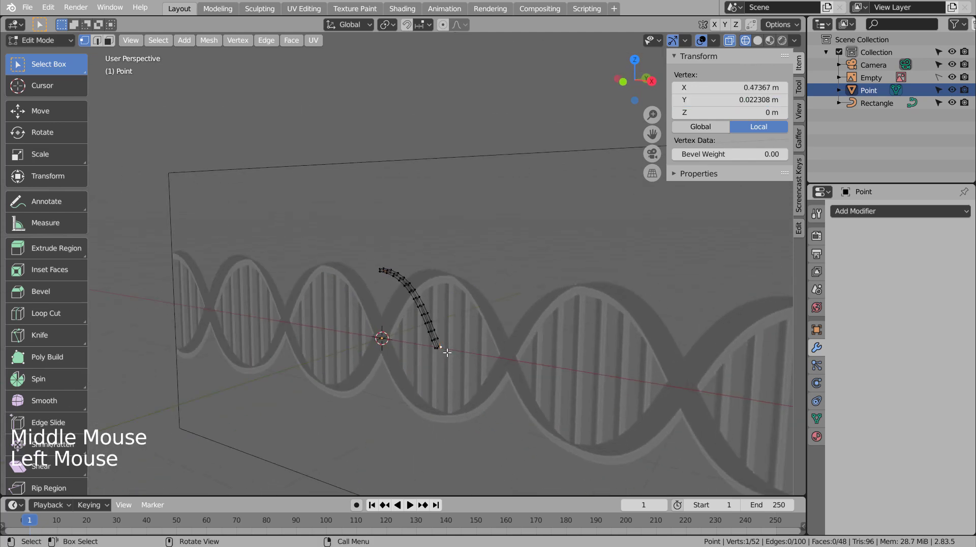
click(482, 339)
key(Tab)
middle_click(524, 324)
key(KP_1)
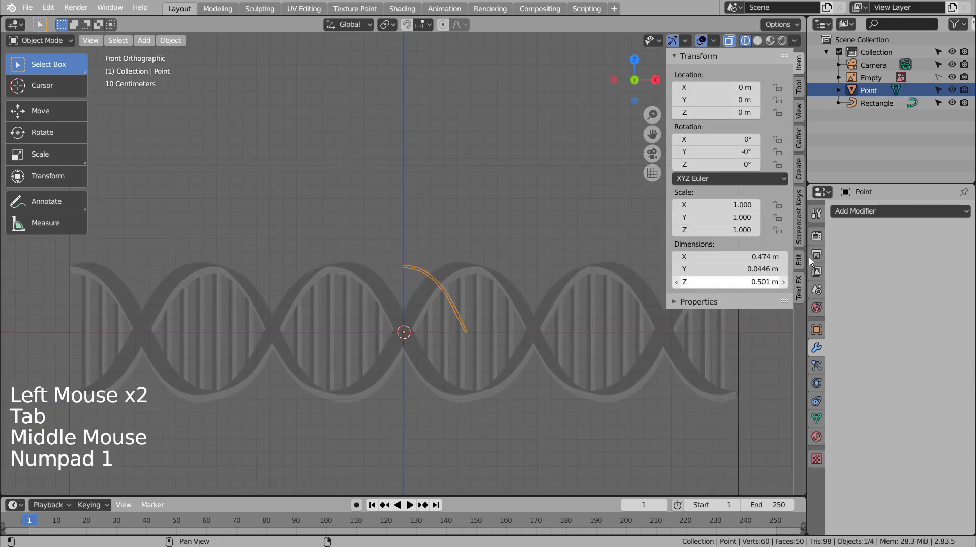
Add a Mirror modifier on Z only, then test an Array modifier on the strand.
click(892, 210)
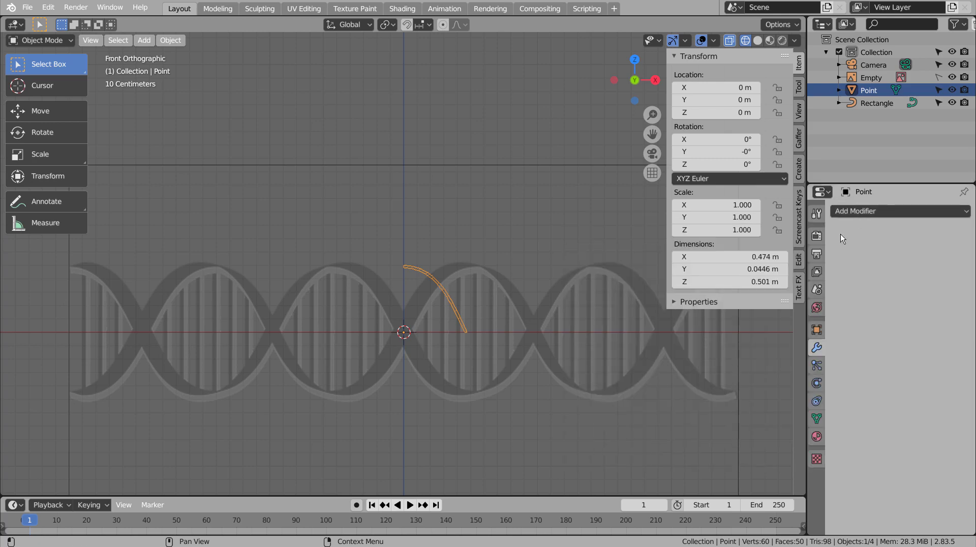
click(872, 216)
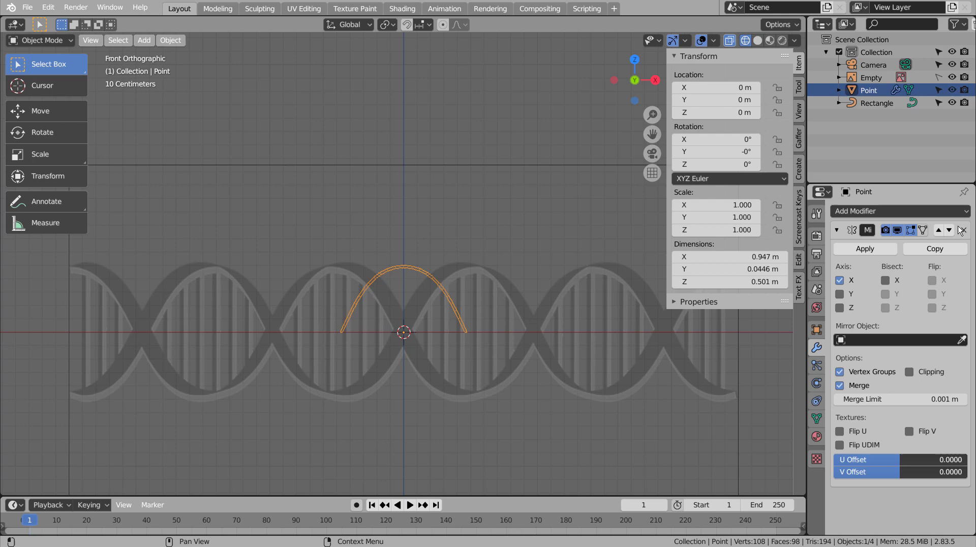
click(837, 316)
click(840, 309)
click(844, 281)
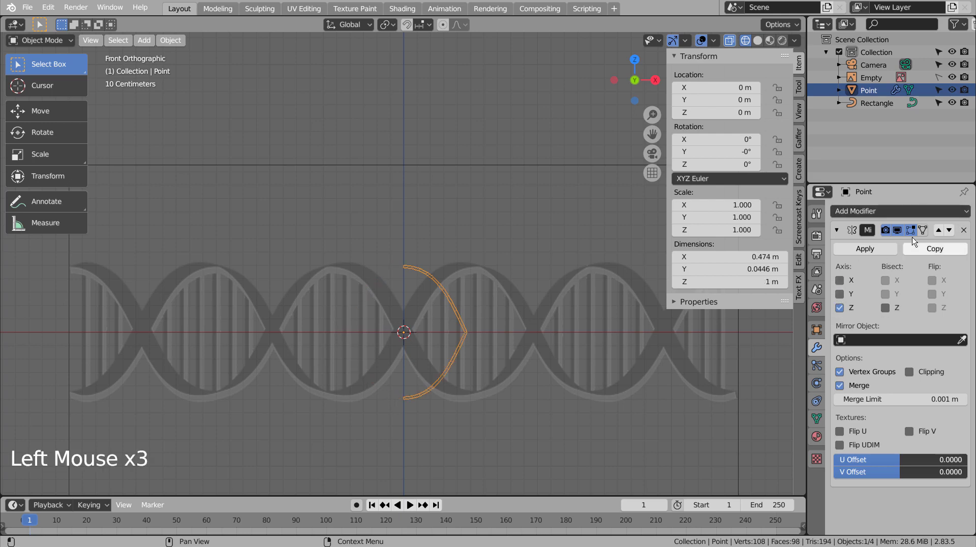
click(935, 214)
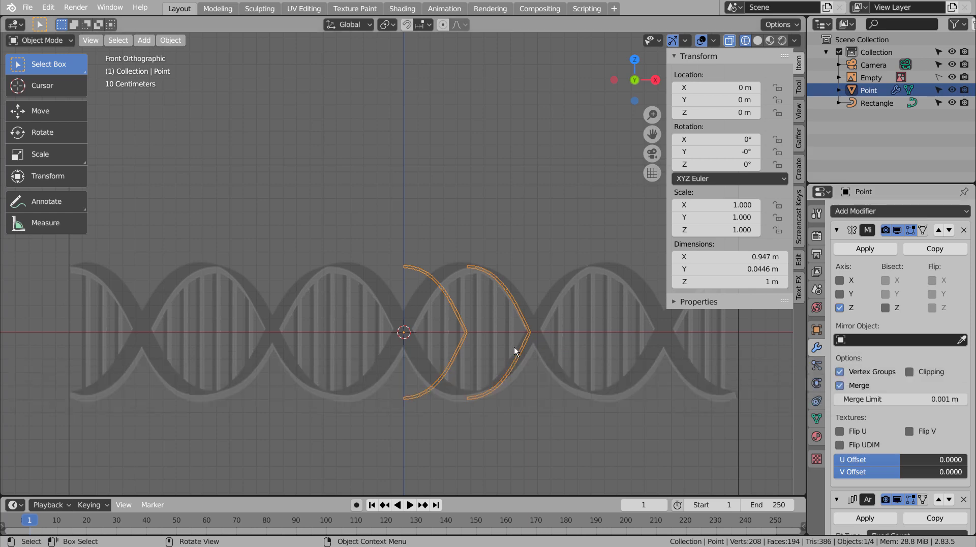
Remove both modifiers and re-add a Mirror modifier set to the Z axis only.
click(965, 227)
click(964, 228)
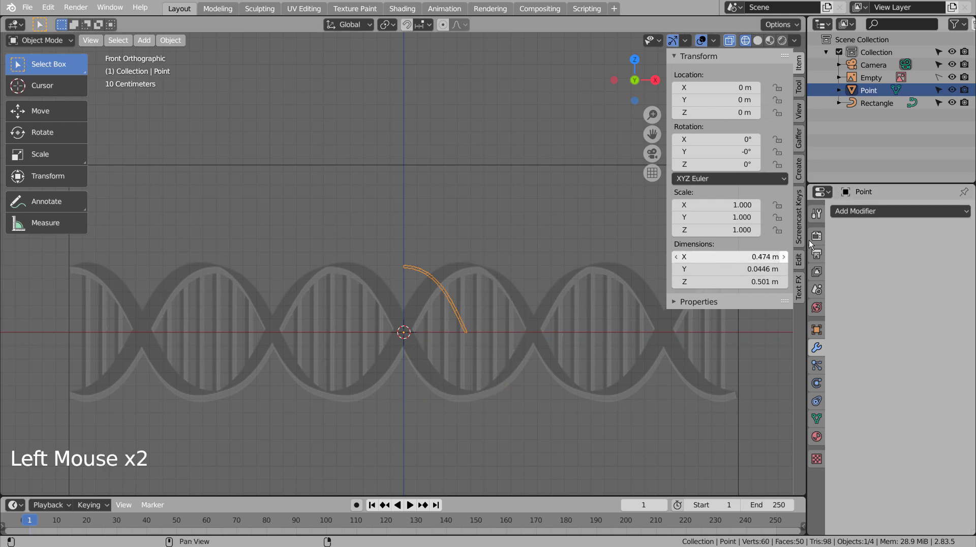
key(ctrl+z)
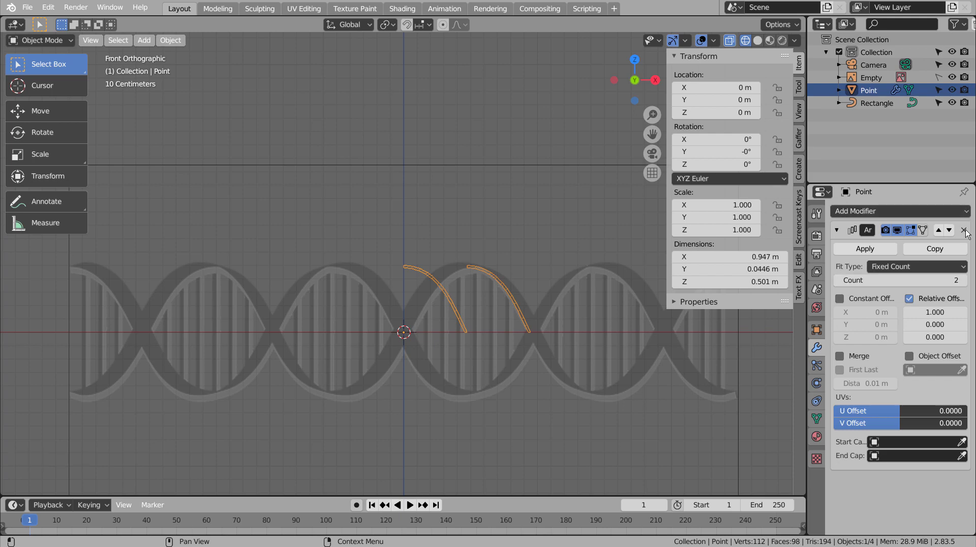
click(969, 234)
click(913, 209)
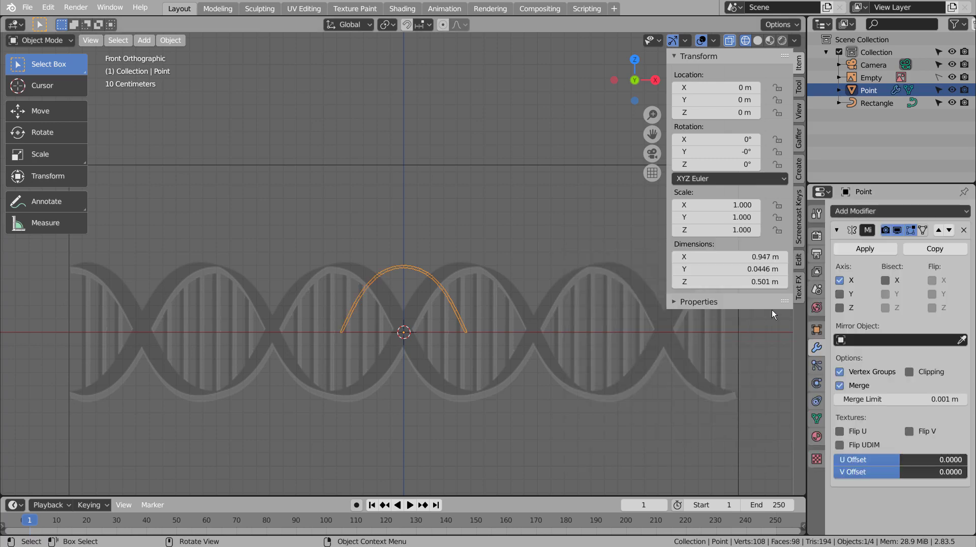
click(844, 308)
click(847, 280)
Move the strand left along X to about -0.474 m so its point meets the scene centre.
scroll(up, 3)
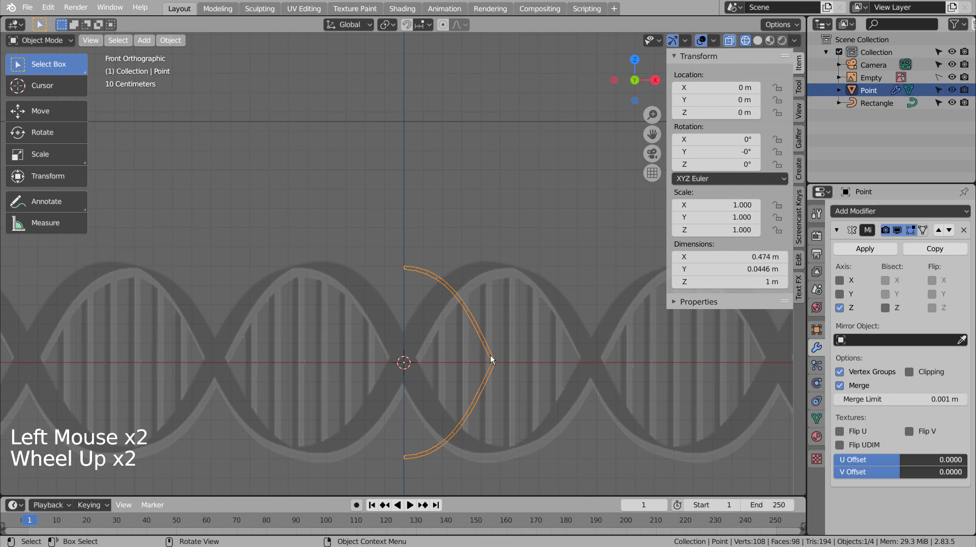
key(g)
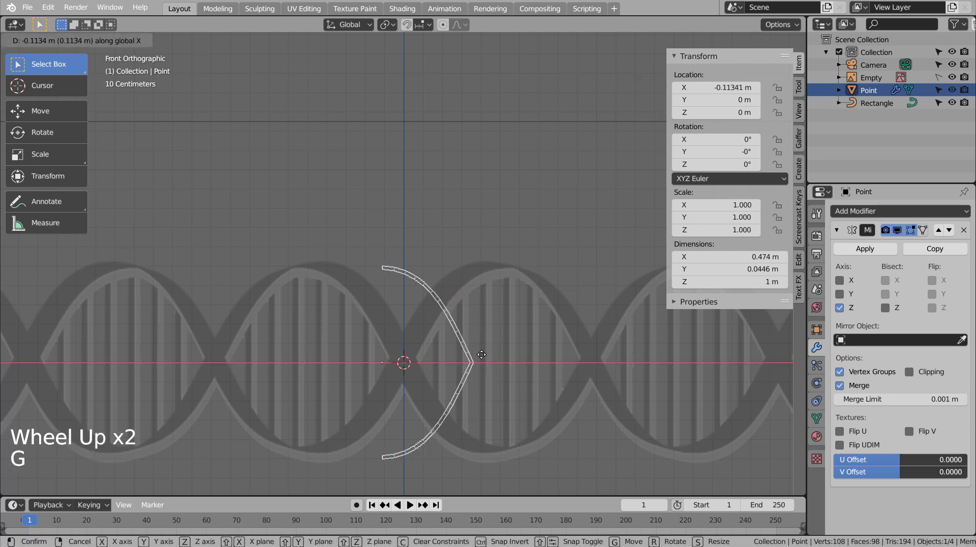
scroll(up, 3)
middle_click(437, 410)
scroll(up, 3)
scroll(up, 3)
middle_click(604, 356)
scroll(up, 3)
Set the origin to the 3D cursor and enable Mirror X as well, forming a crossing pair of strands.
key(g)
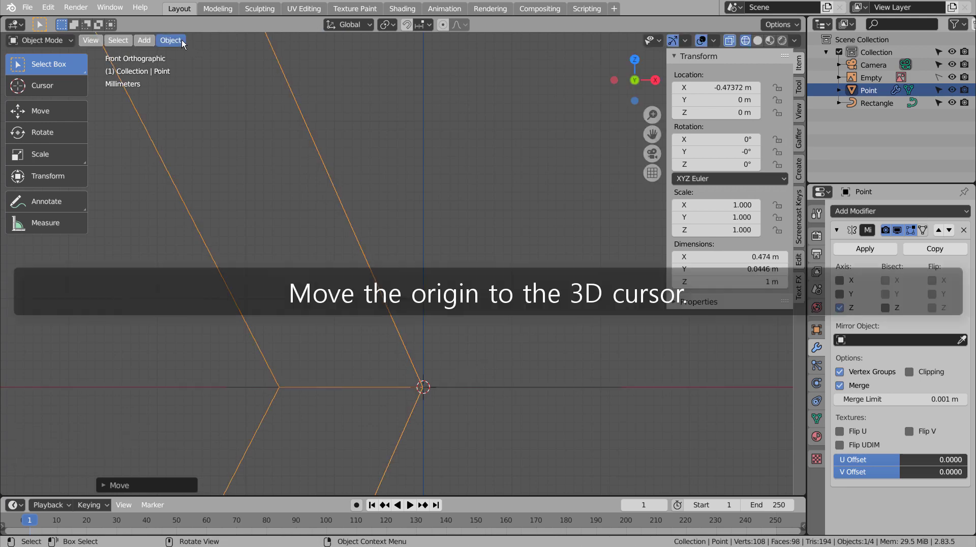
click(184, 43)
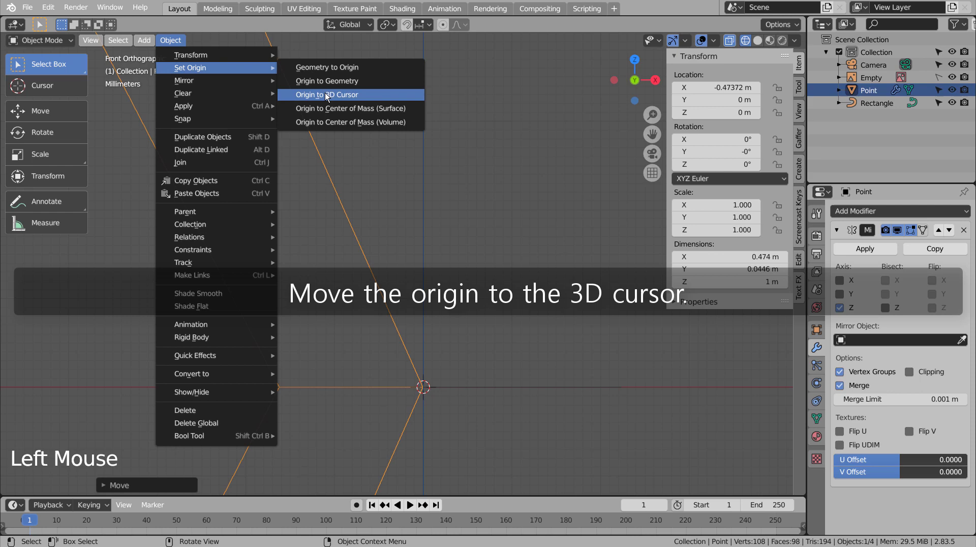
scroll(down, 3)
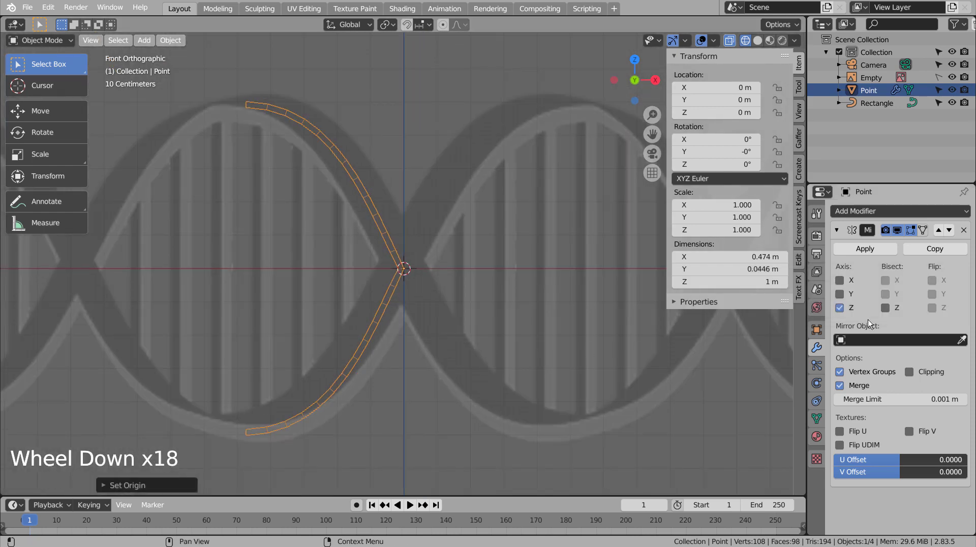
click(849, 281)
key(Tab)
key(Tab)
click(552, 316)
scroll(down, 3)
middle_click(562, 307)
key(shift+z)
middle_click(510, 349)
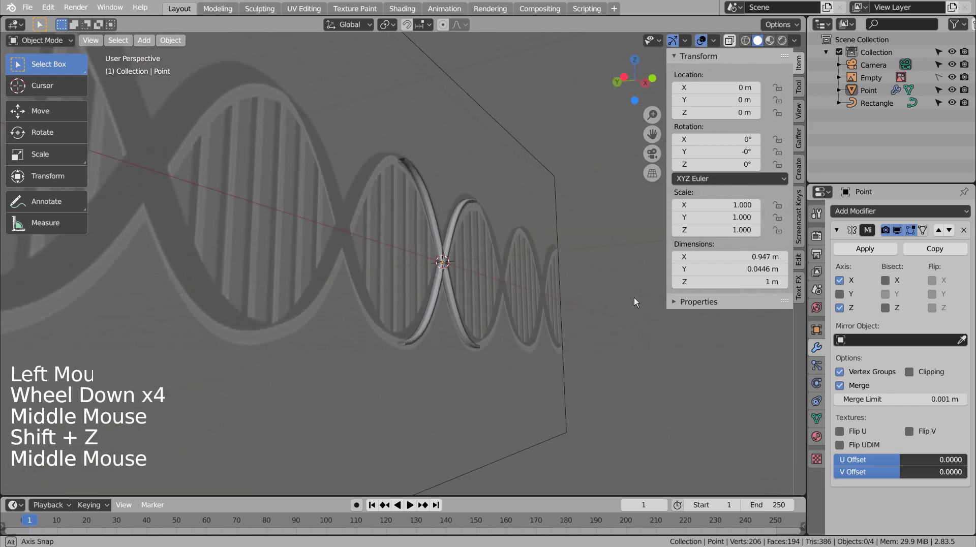
scroll(up, 3)
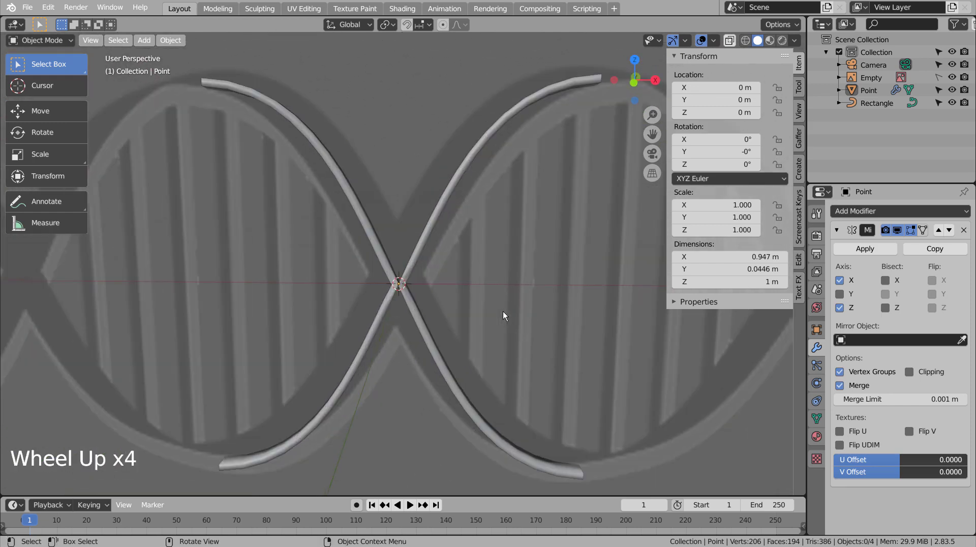
Add an Array modifier with Count 5 to build the 4.74 m helix and view it from the front.
click(901, 214)
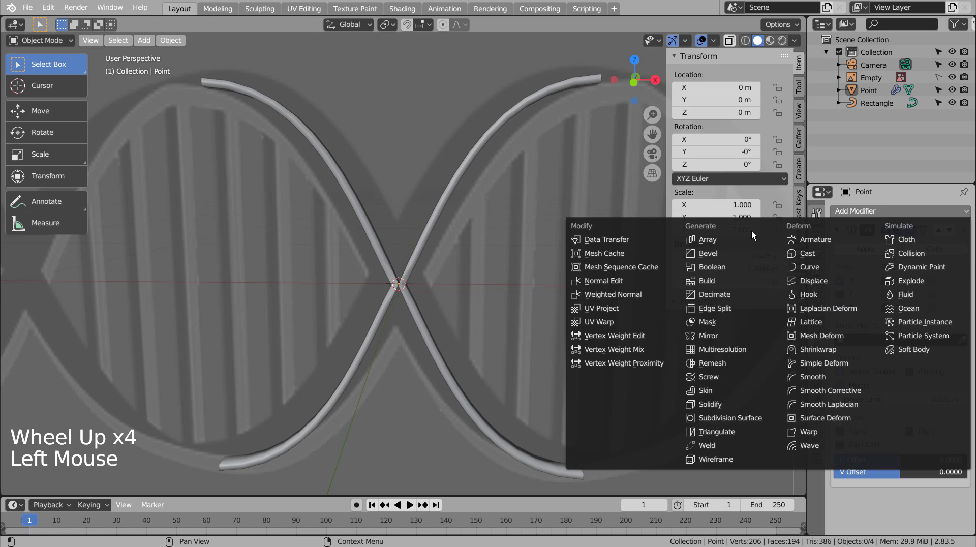
scroll(down, 3)
scroll(down, 3)
scroll(down, 3)
click(965, 432)
double_click(965, 432)
scroll(down, 3)
middle_click(665, 405)
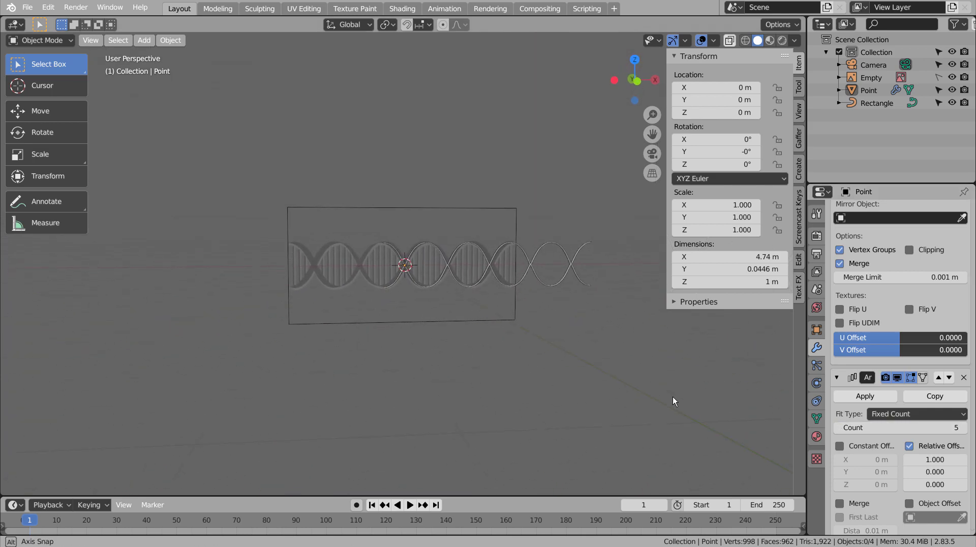
scroll(up, 3)
key(KP_1)
scroll(up, 3)
click(400, 382)
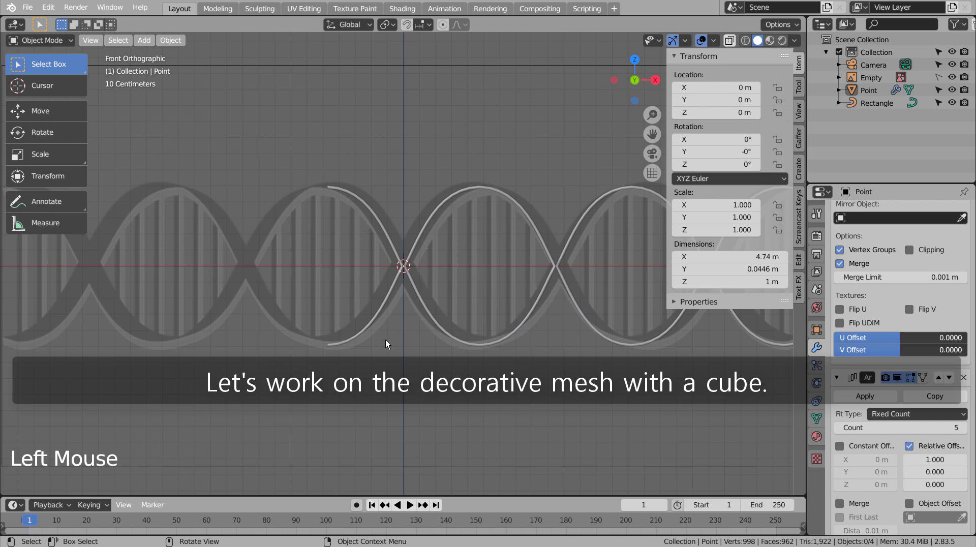
Add a cube, shrink it to a tiny size and place it on the lower strand.
key(shift+a)
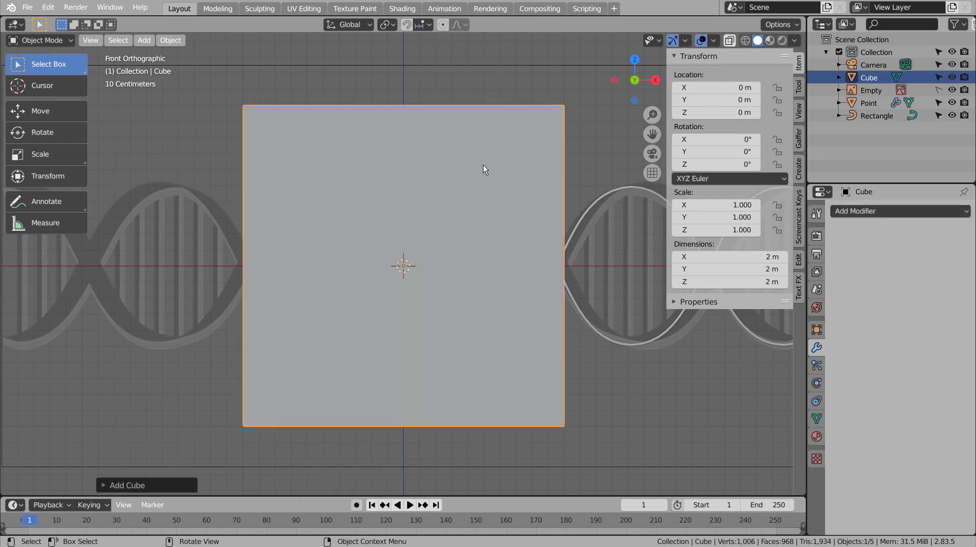
key(s)
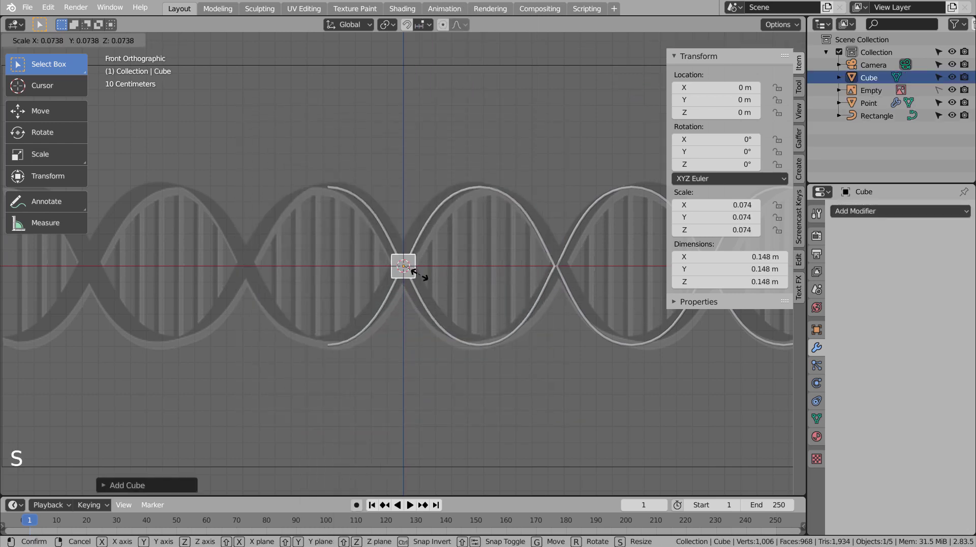
key(g)
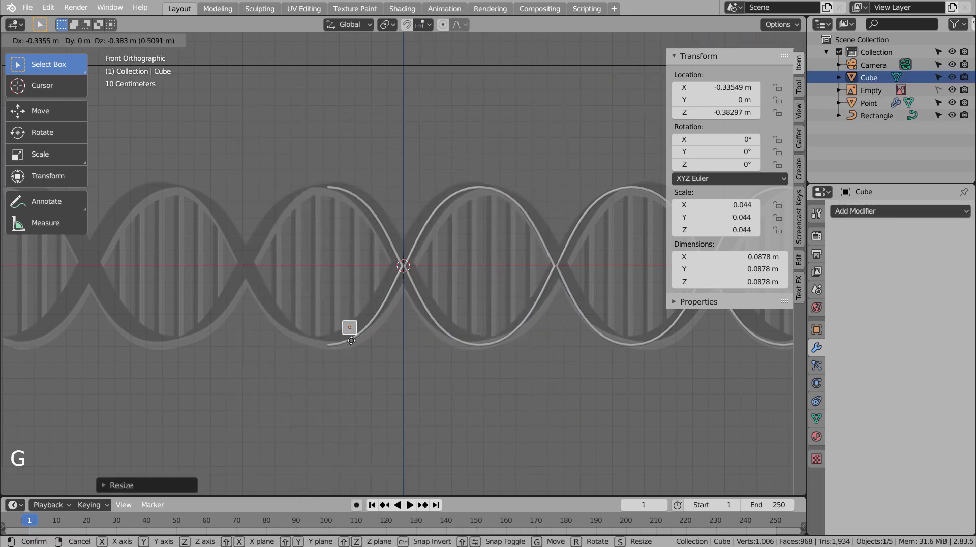
key(s)
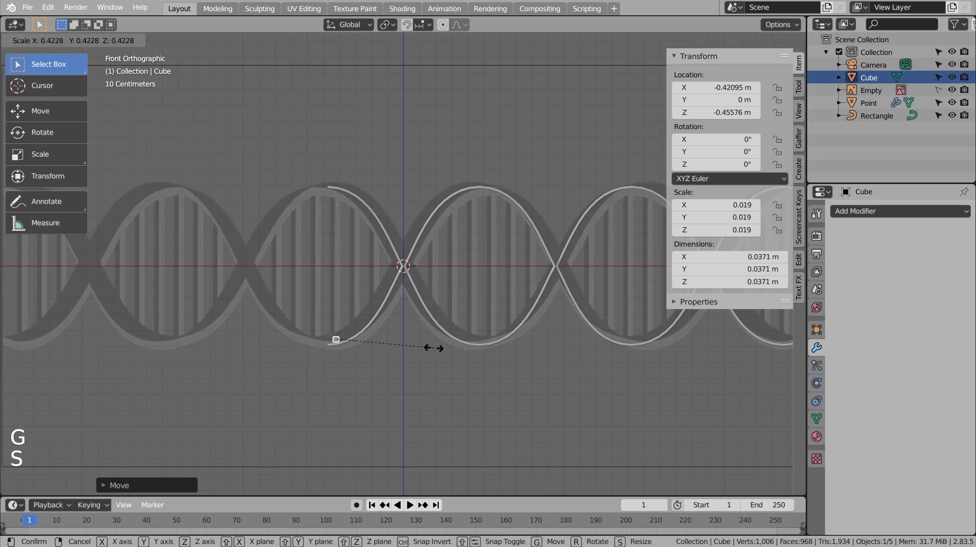
scroll(up, 3)
middle_click(365, 370)
scroll(up, 3)
scroll(up, 3)
key(shift+z)
middle_click(528, 344)
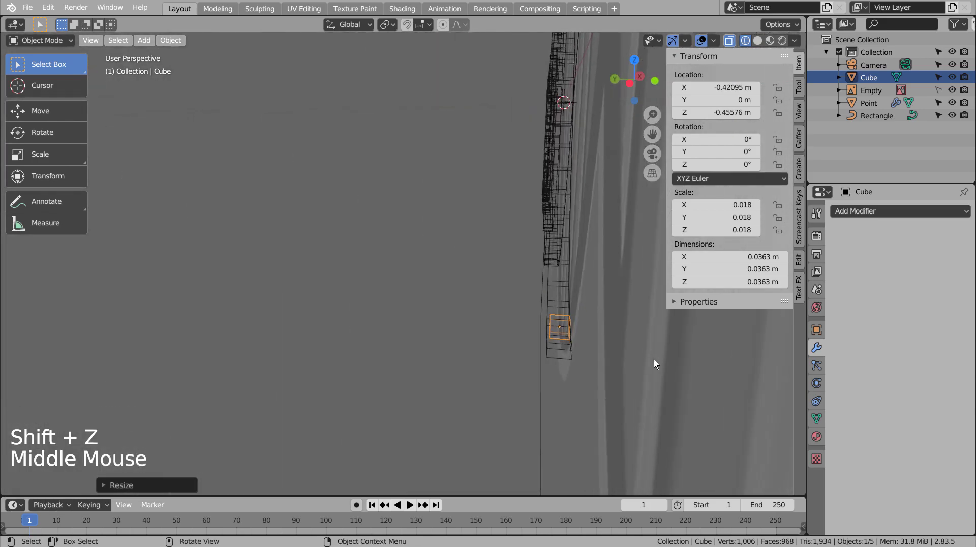
key(s)
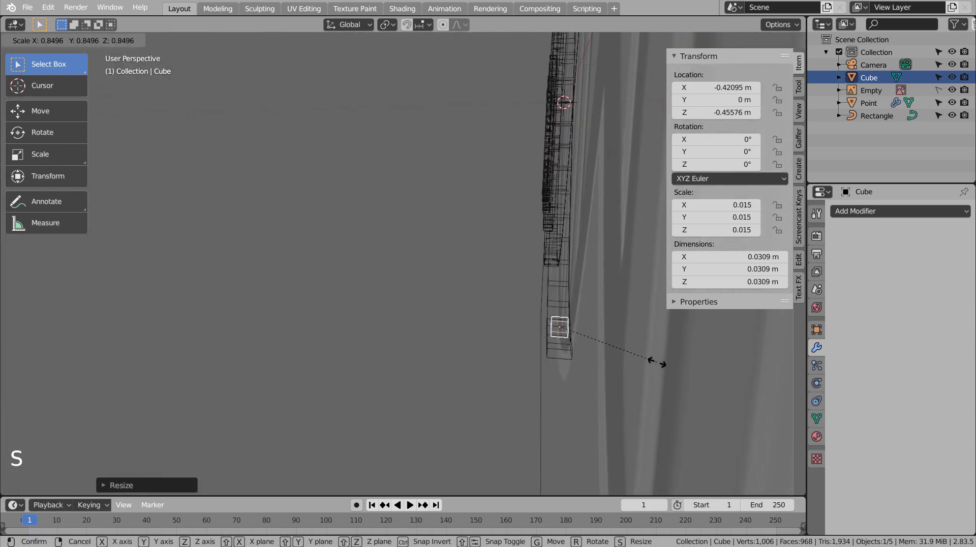
key(KP_3)
key(KP_1)
scroll(up, 3)
scroll(up, 3)
In Edit Mode select the cube's top vertices and begin stretching them upward into a rung.
key(s)
key(g)
key(Tab)
key(1)
click(593, 358)
key(b)
scroll(down, 3)
middle_click(520, 167)
Stretch the cube vertically into a rung between the strands and leave Edit Mode.
key(g)
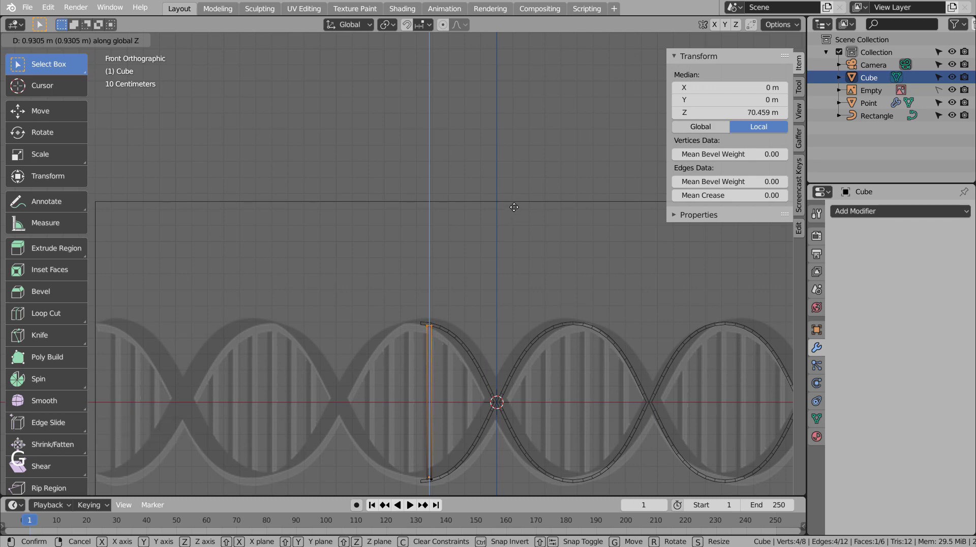
key(Tab)
key(shift+d)
key(ctrl+z)
Duplicate the rung further along the helix and shorten it to about 0.872 m.
key(shift+d)
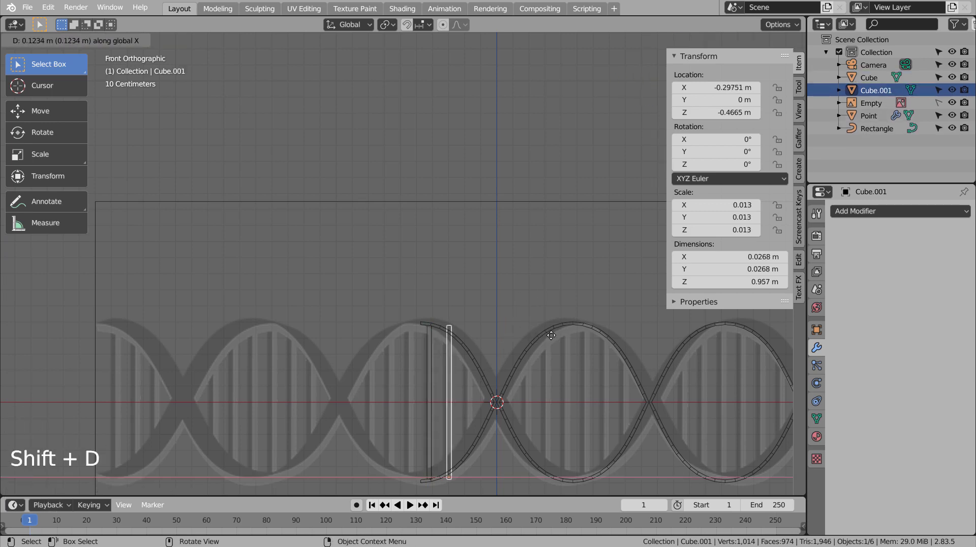
click(181, 42)
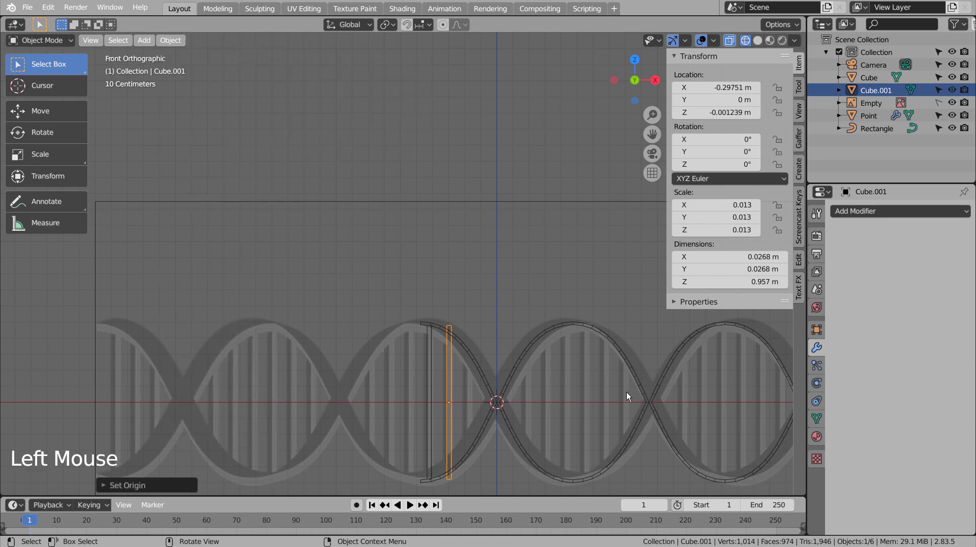
key(s)
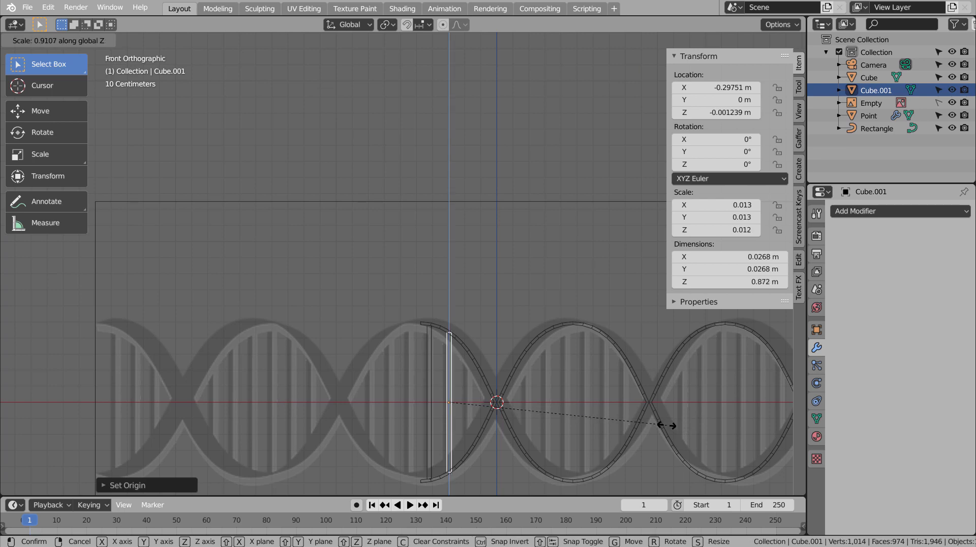
scroll(up, 3)
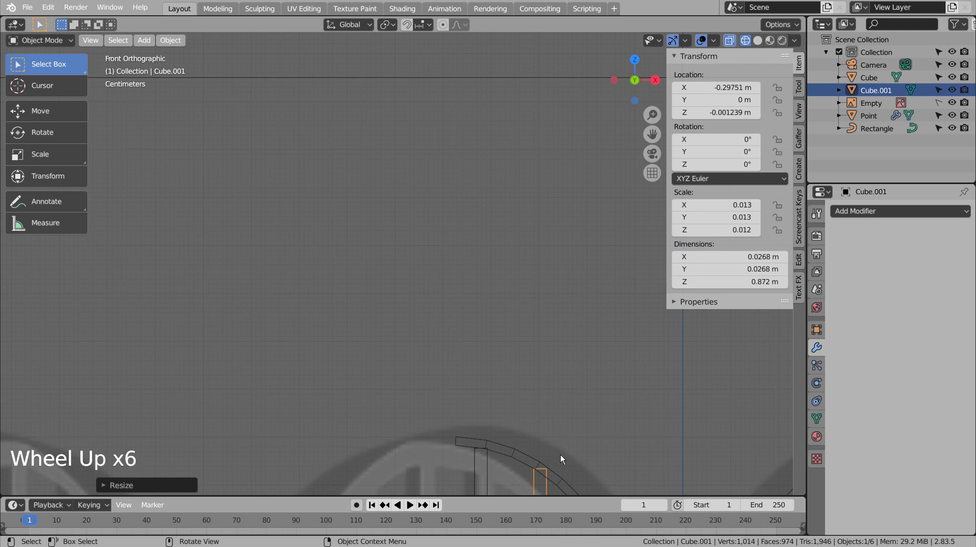
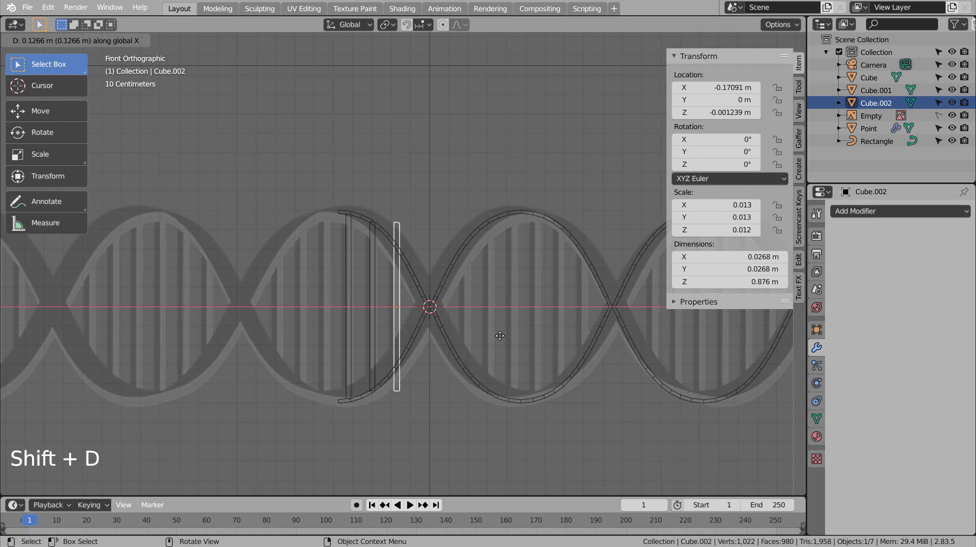
Shorten the third rung and move its top vertices onto the upper strand.
key(s)
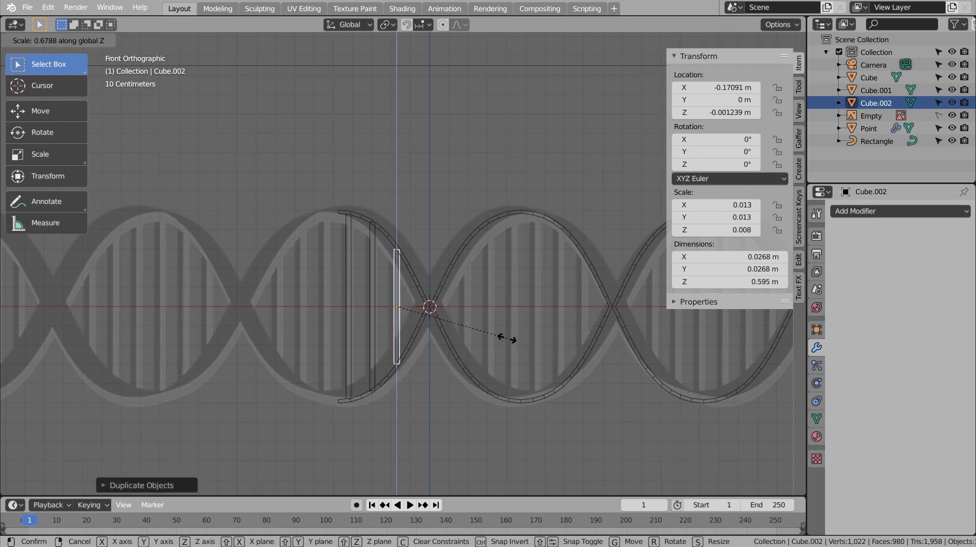
scroll(up, 3)
middle_click(428, 209)
scroll(up, 3)
key(Tab)
click(487, 320)
key(b)
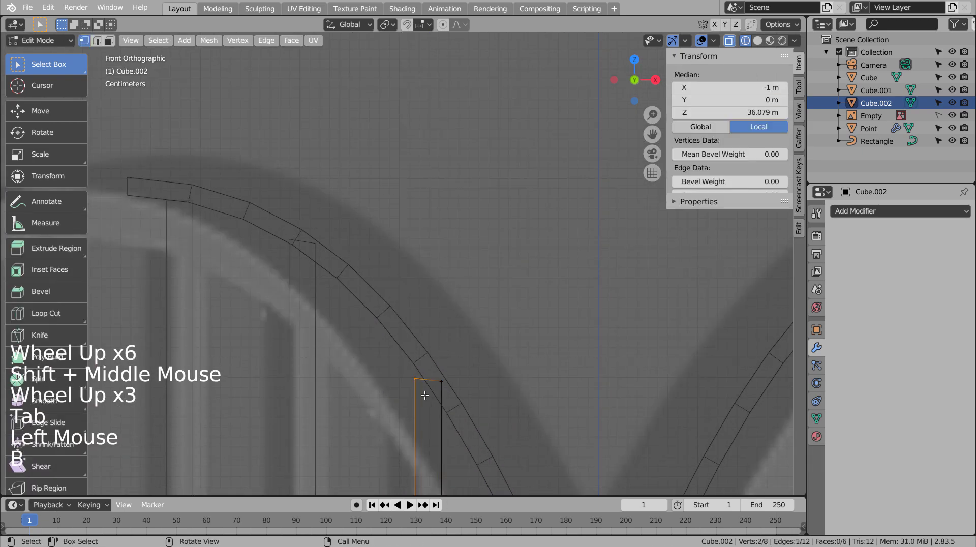
key(g)
scroll(down, 3)
middle_click(438, 381)
scroll(up, 3)
click(456, 367)
Move the bottom vertices onto the lower strand, then join all three rungs into one object.
key(b)
key(g)
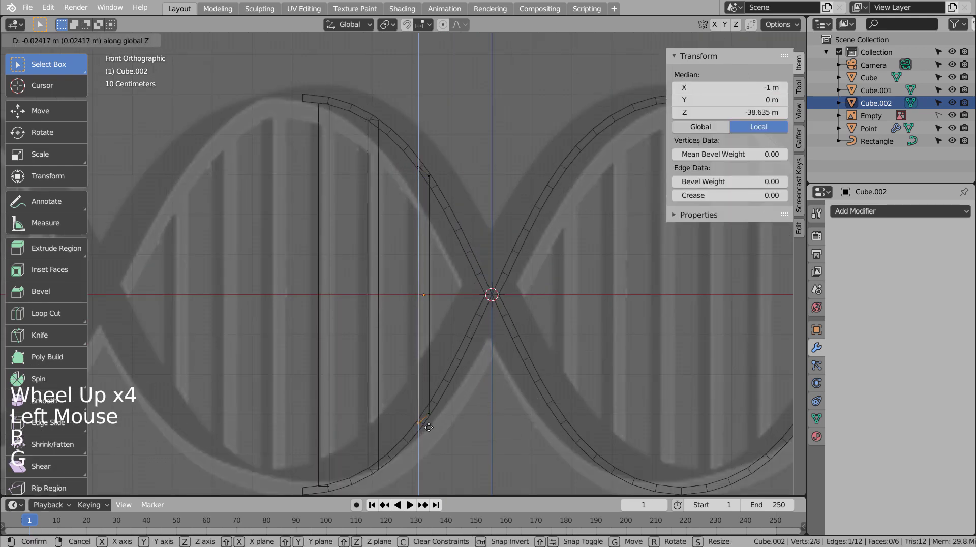
key(Tab)
click(384, 335)
click(327, 337)
scroll(down, 3)
scroll(down, 3)
key(ctrl+j)
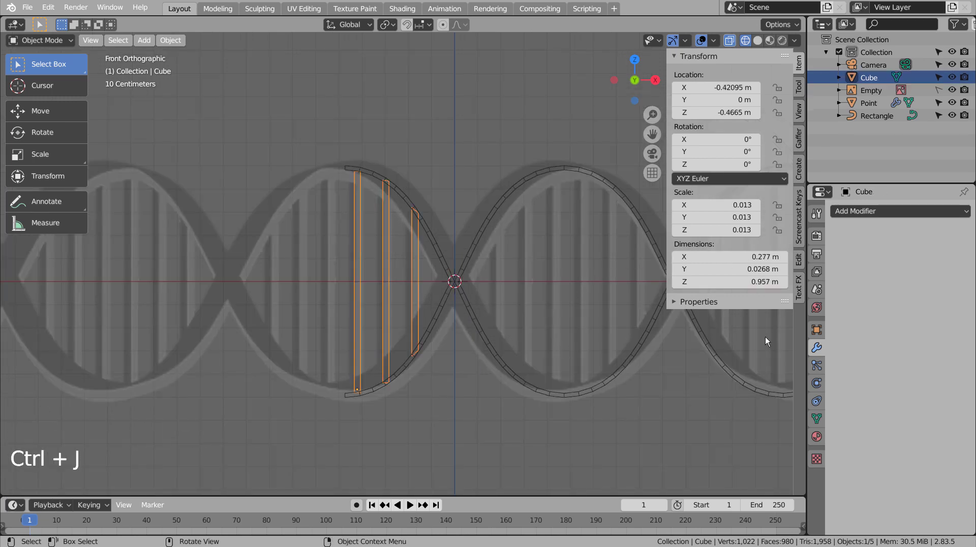
Mirror the rungs across the helix centre and set their origin to the world centre.
click(917, 216)
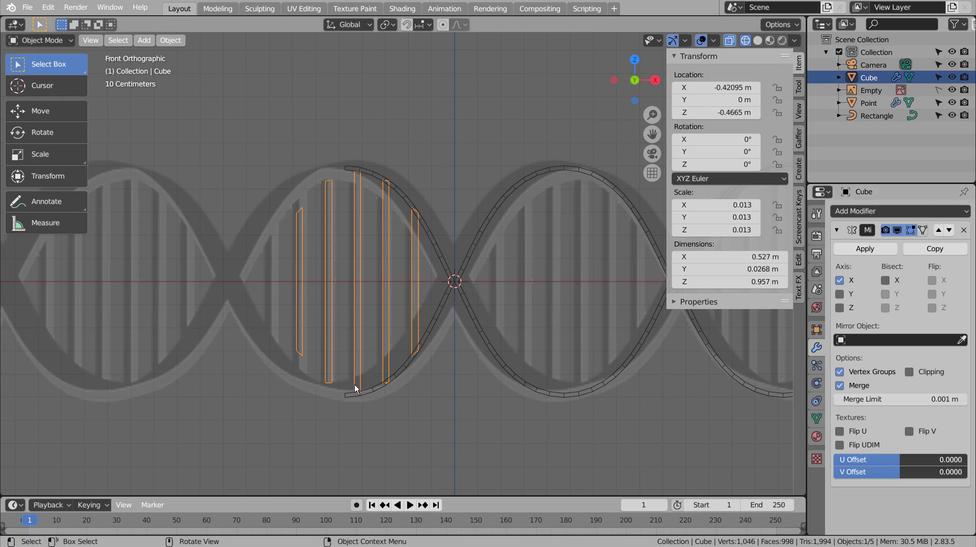
click(174, 42)
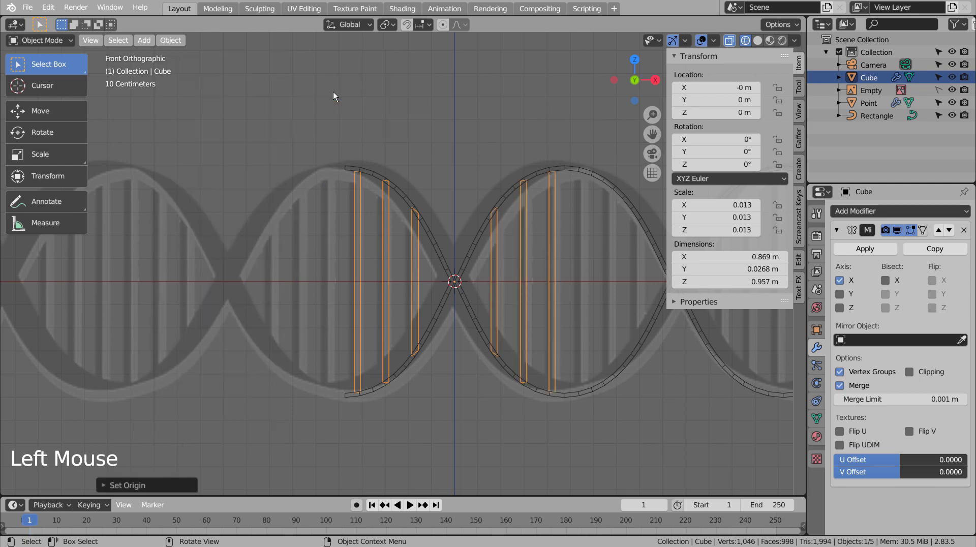
click(676, 422)
scroll(down, 3)
click(474, 275)
scroll(down, 3)
Copy the strands' modifiers onto the rungs and raise the Array count toward five at offset 1.09.
click(500, 224)
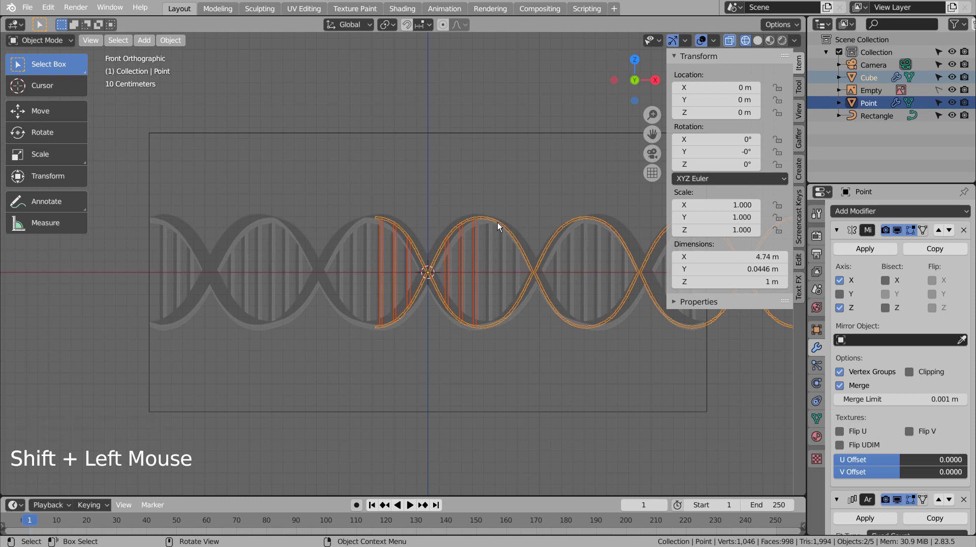
click(468, 263)
click(898, 209)
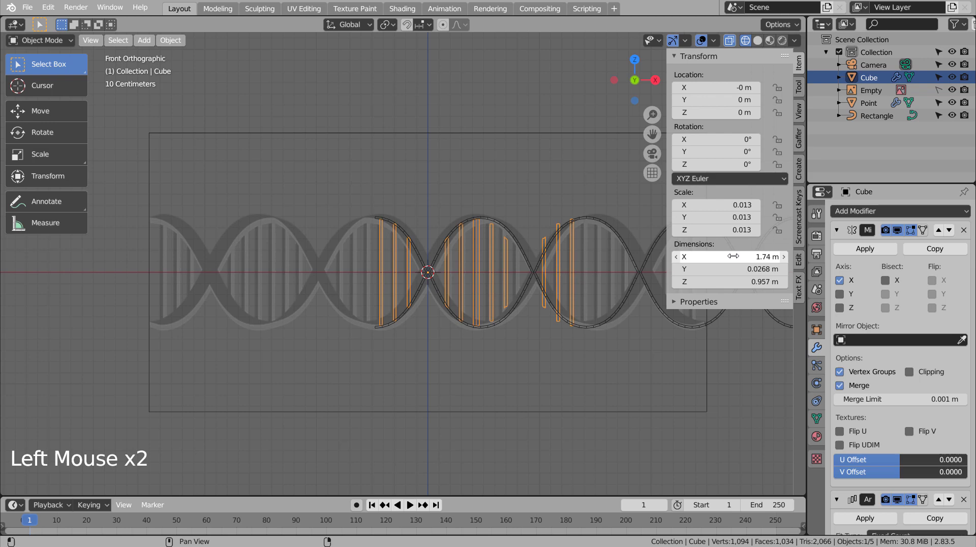
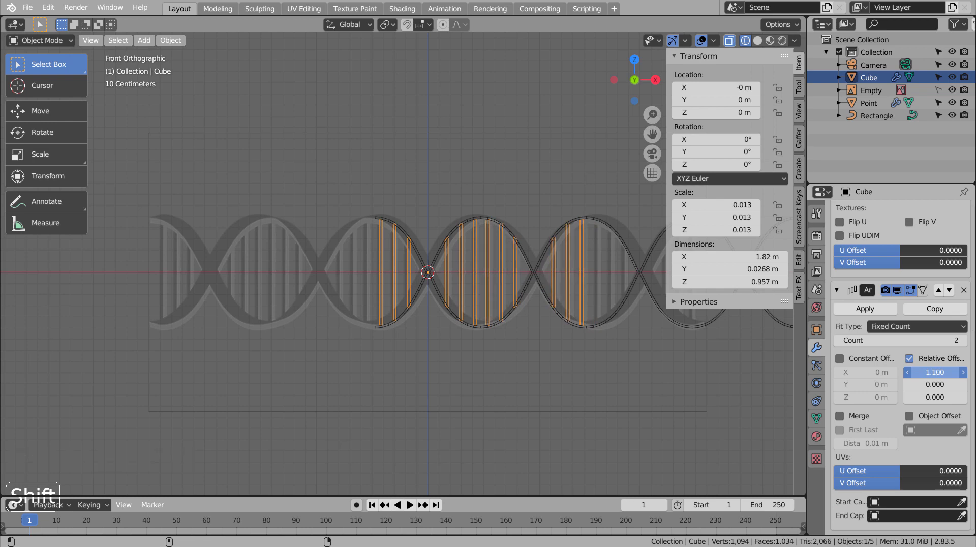
scroll(up, 3)
middle_click(693, 401)
middle_click(615, 420)
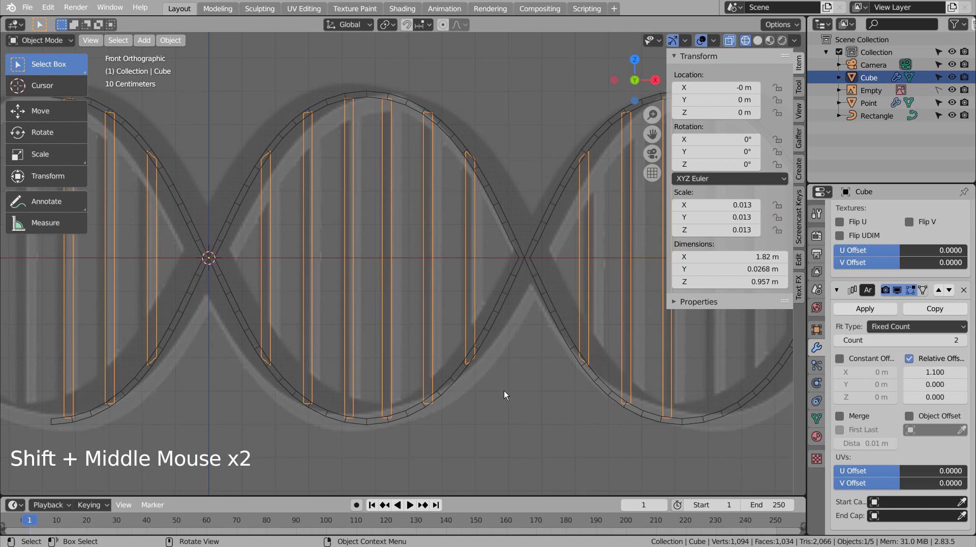
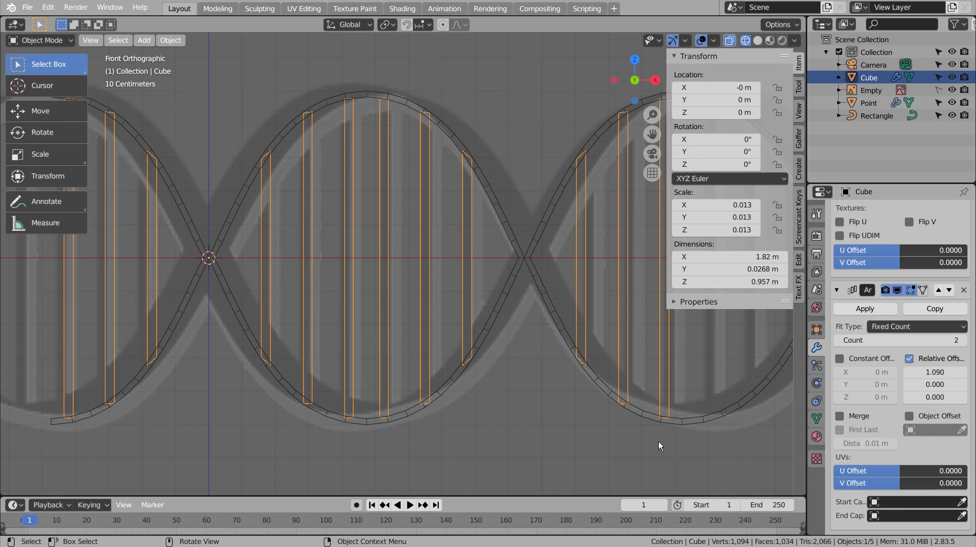
click(662, 443)
scroll(down, 3)
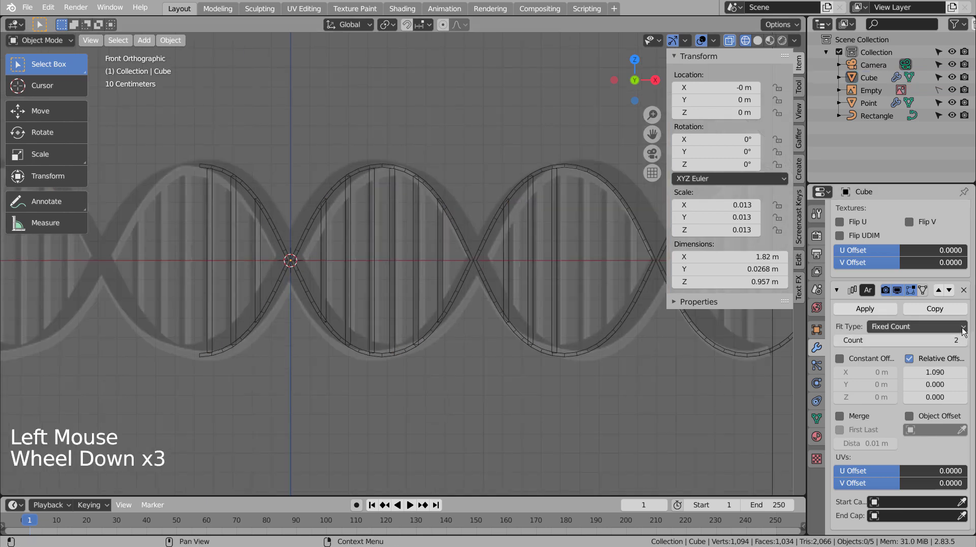
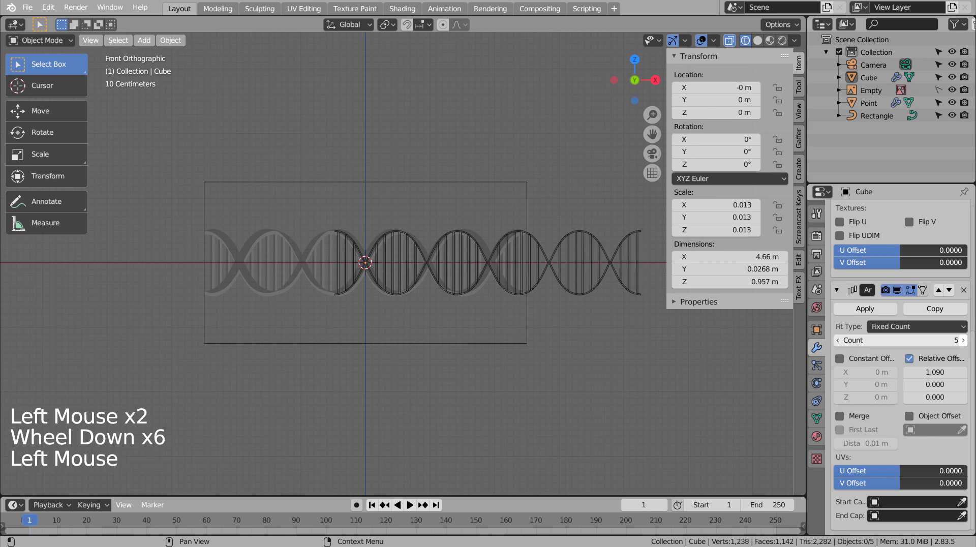
Hide the Empty and the reference image from the viewport.
click(526, 330)
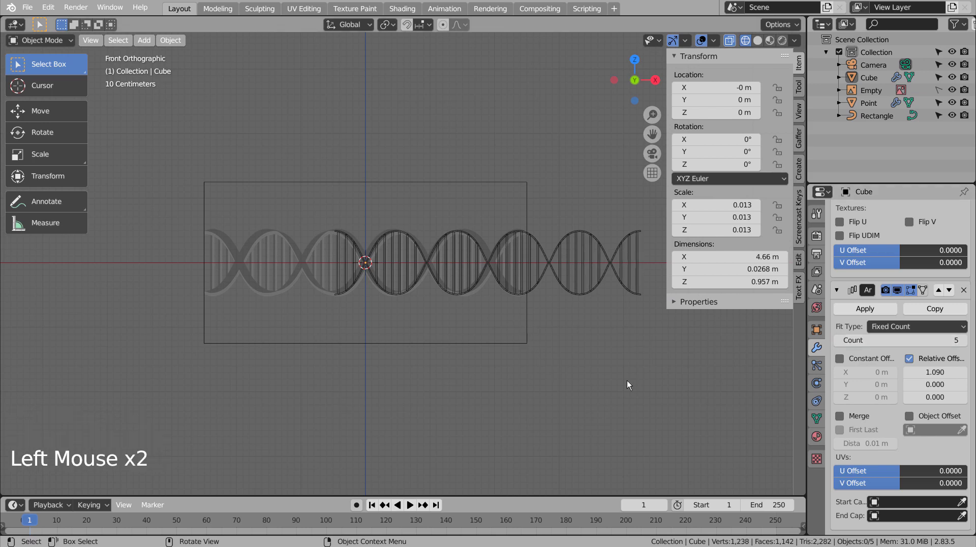
middle_click(642, 383)
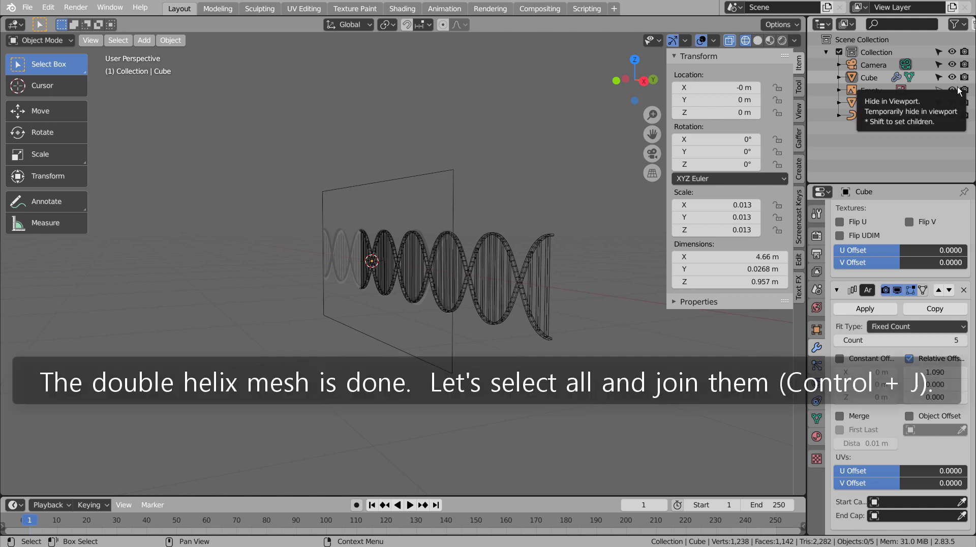
click(957, 89)
click(970, 94)
middle_click(509, 348)
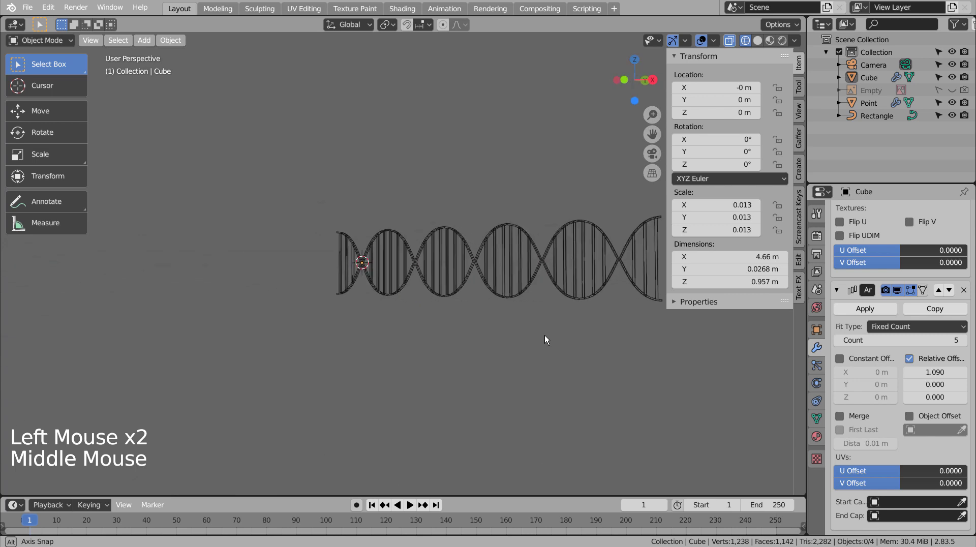
middle_click(577, 358)
Apply the Mirror and Array modifiers on the rungs and select the strands to do the same.
click(520, 382)
click(550, 373)
middle_click(545, 385)
click(493, 289)
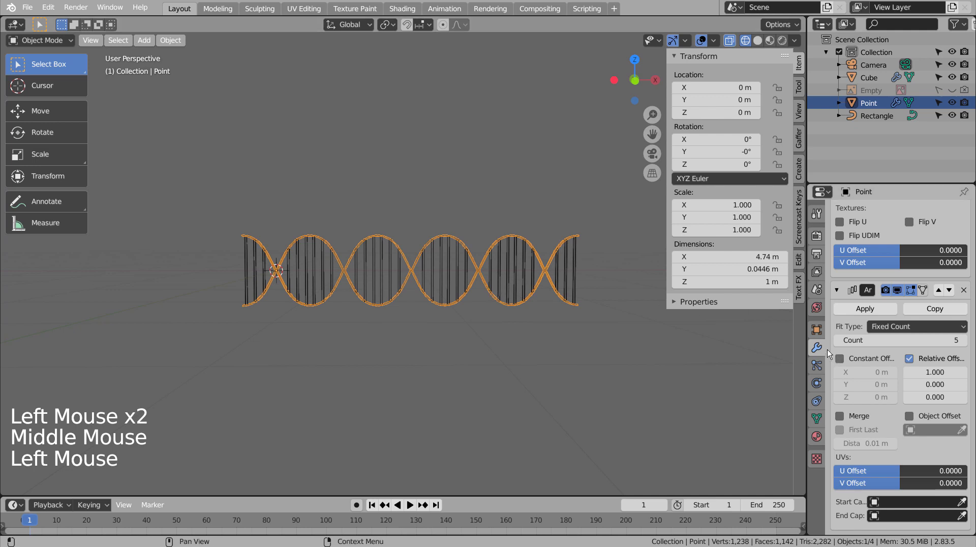
scroll(up, 3)
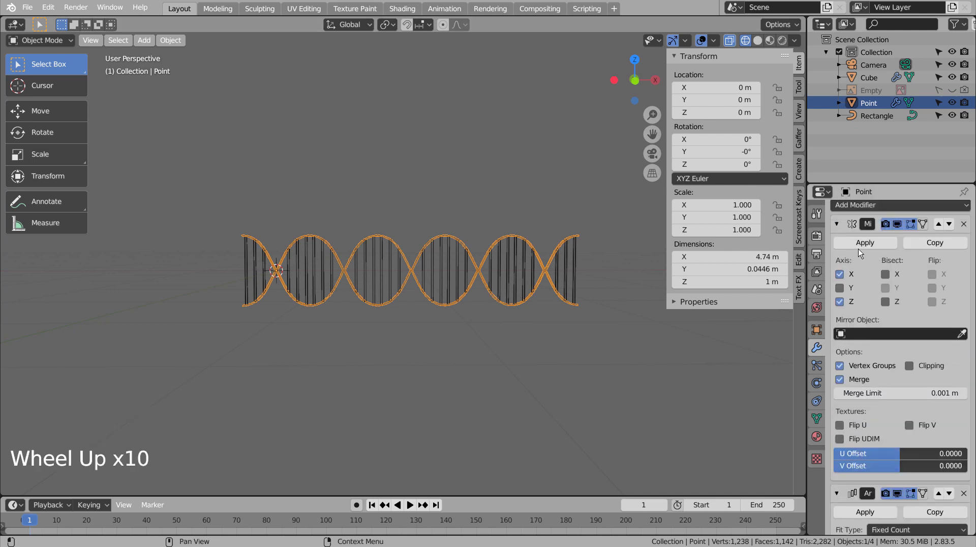
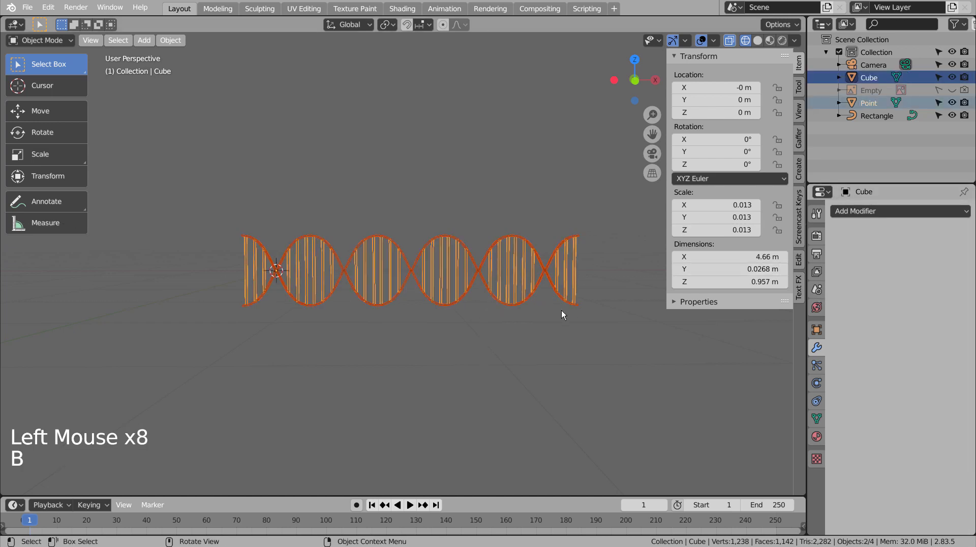
Join the strands and rungs into a single mesh object.
key(ctrl+k)
key(ctrl+j)
click(560, 335)
click(551, 270)
Delete the Rectangle profile, select the DNA helix and view it from the front.
click(873, 105)
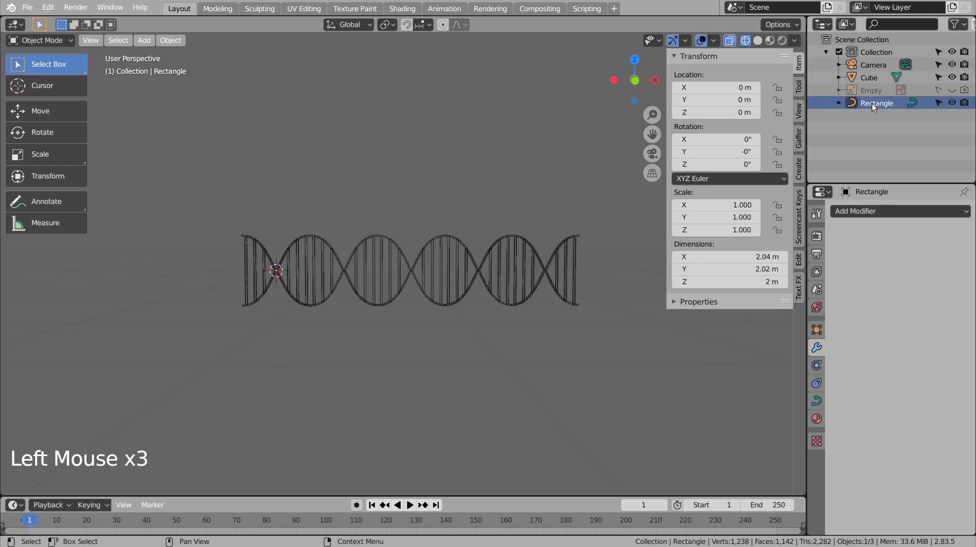
key(x)
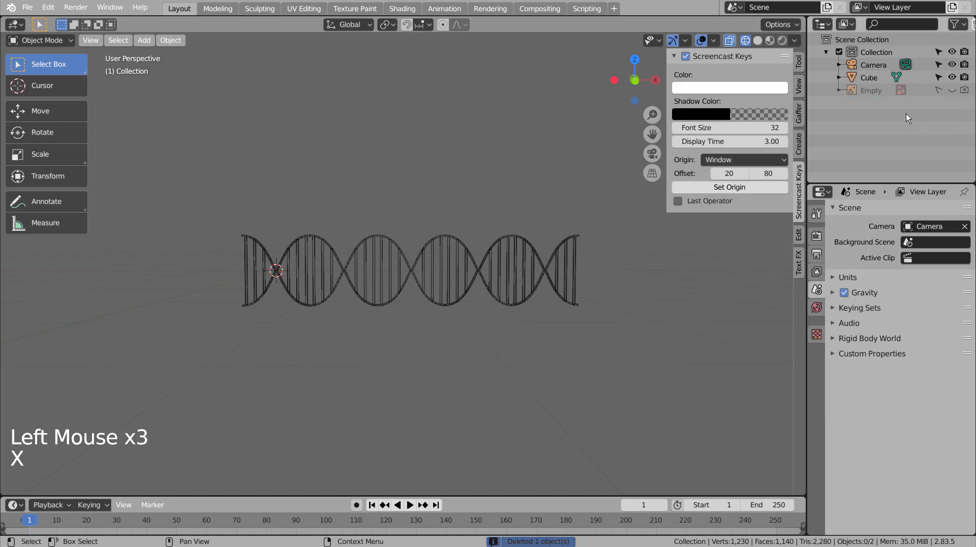
click(871, 81)
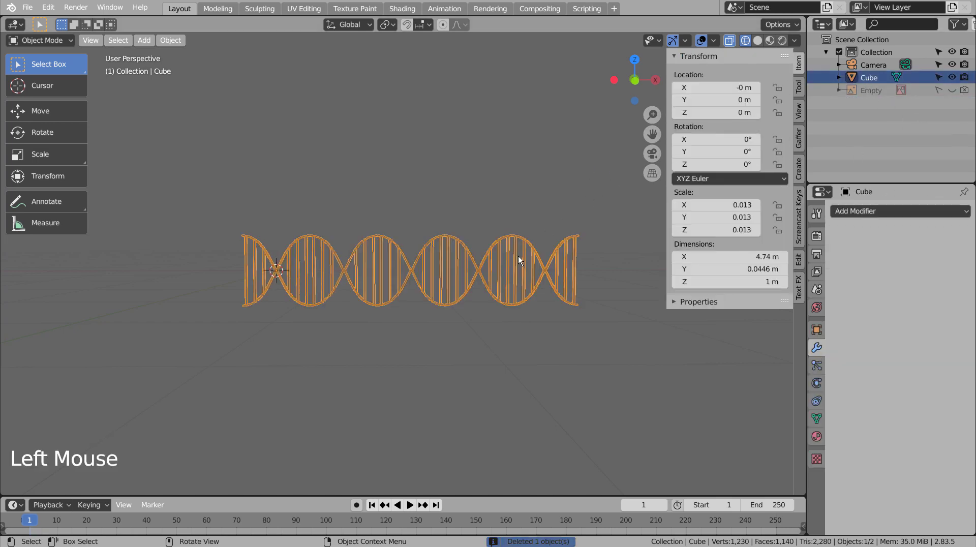
key(KP_1)
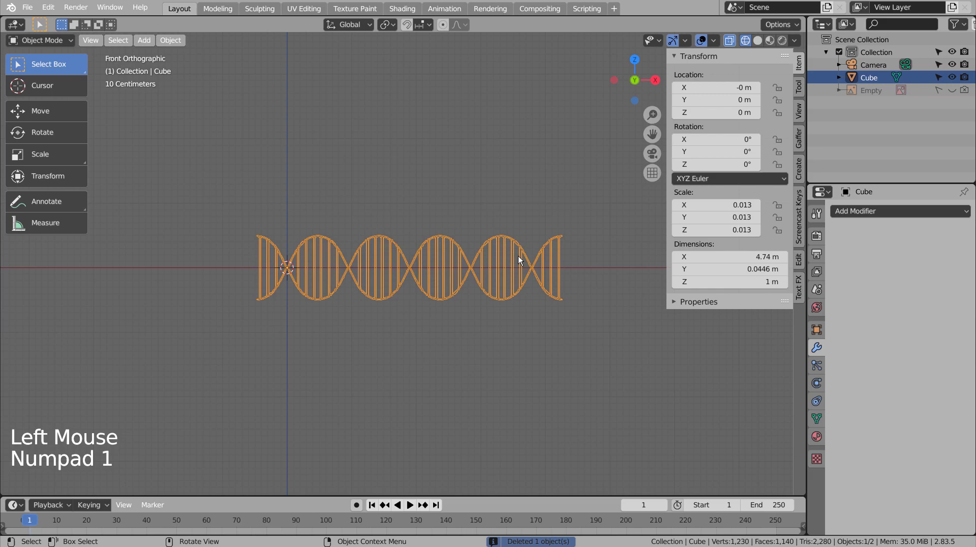
Rotate the helix −90° on Y to stand upright and raise it to about Z 0.48 m.
key(r)
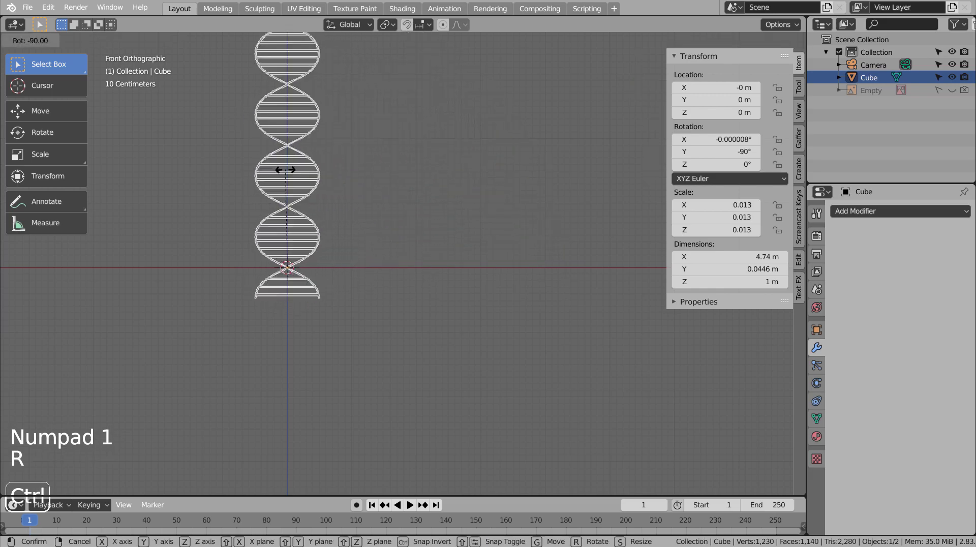
key(g)
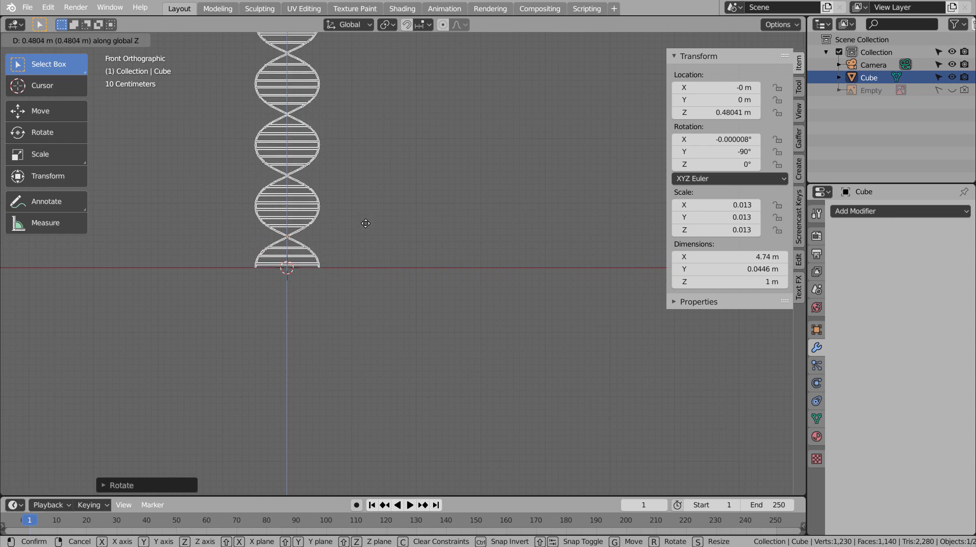
middle_click(445, 200)
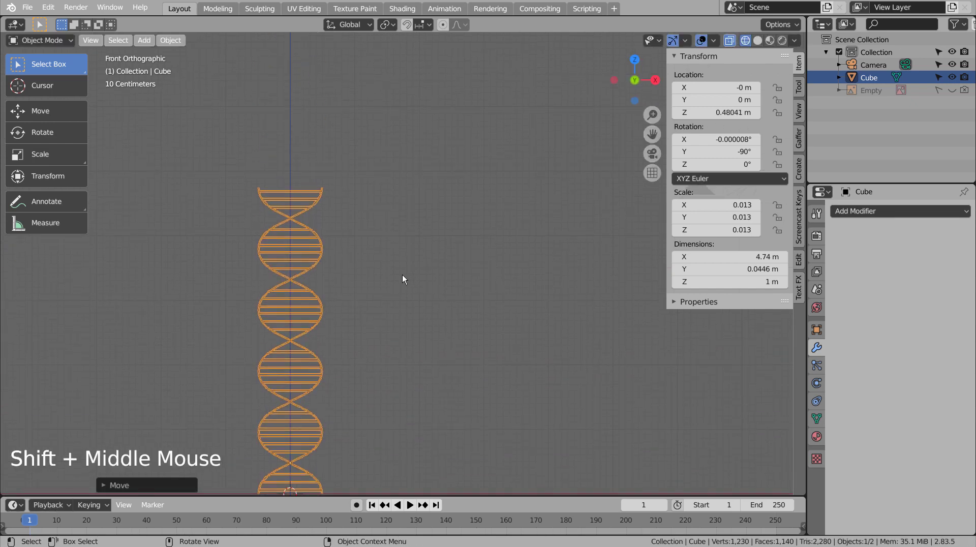
key(Tab)
scroll(up, 3)
middle_click(423, 267)
click(495, 399)
From the top view box-select the helix's top-end vertices and rotate them to twist the helix.
key(1)
key(b)
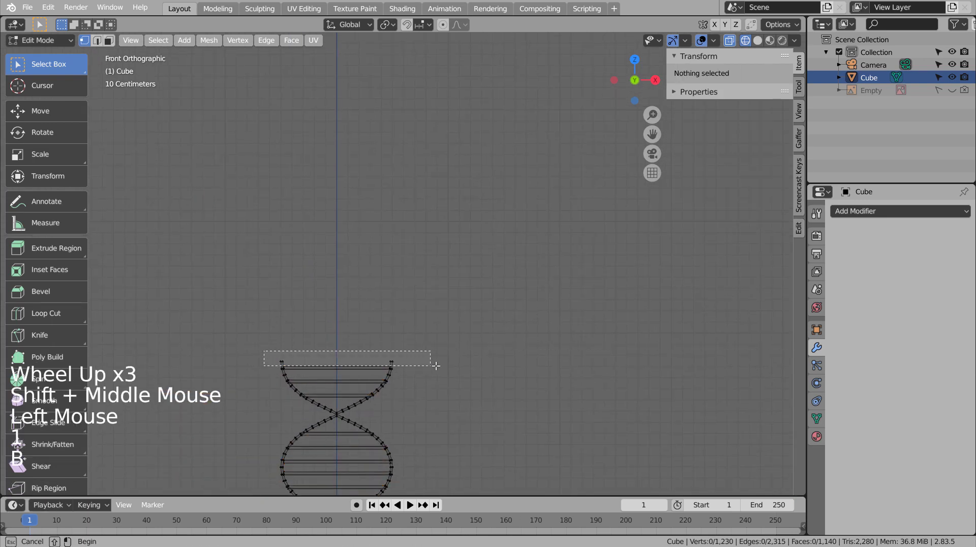
key(KP_7)
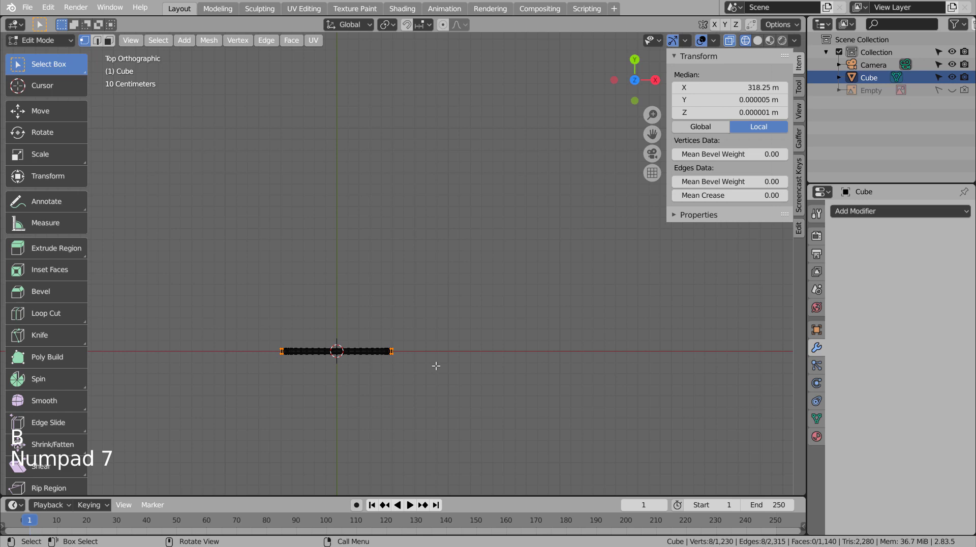
click(447, 31)
key(r)
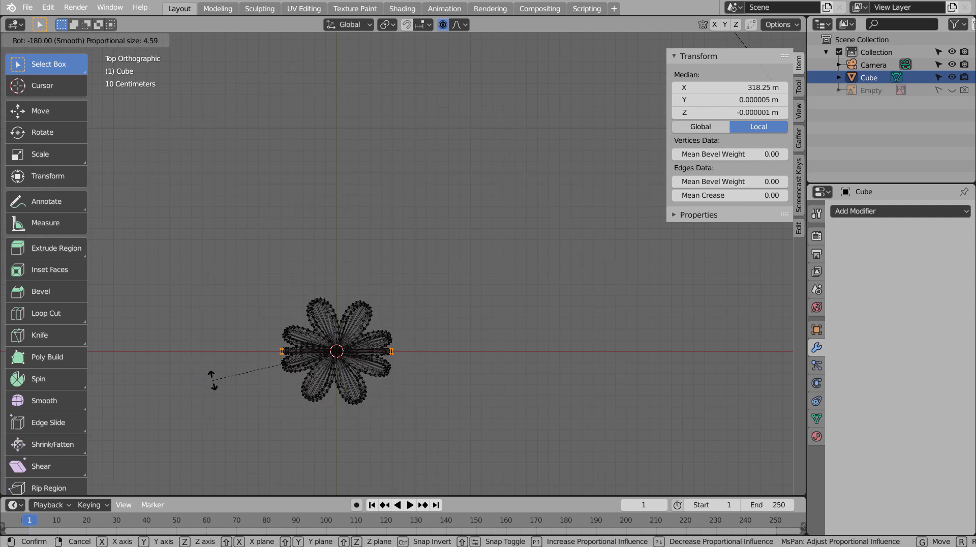
middle_click(509, 395)
scroll(down, 3)
click(486, 379)
scroll(down, 3)
key(shift+z)
middle_click(483, 402)
key(Tab)
scroll(up, 3)
key(Tab)
middle_click(473, 412)
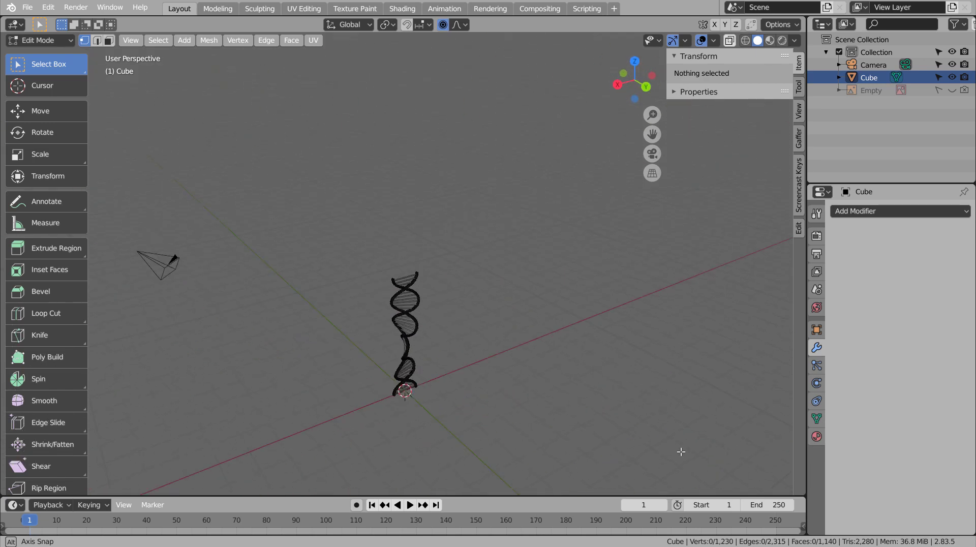
Undo the twist and retry rotating the top end with proportional falloff, then undo again.
key(ctrl+z)
key(ctrl+z)
key(ctrl+z)
key(ctrl+z)
key(KP_7)
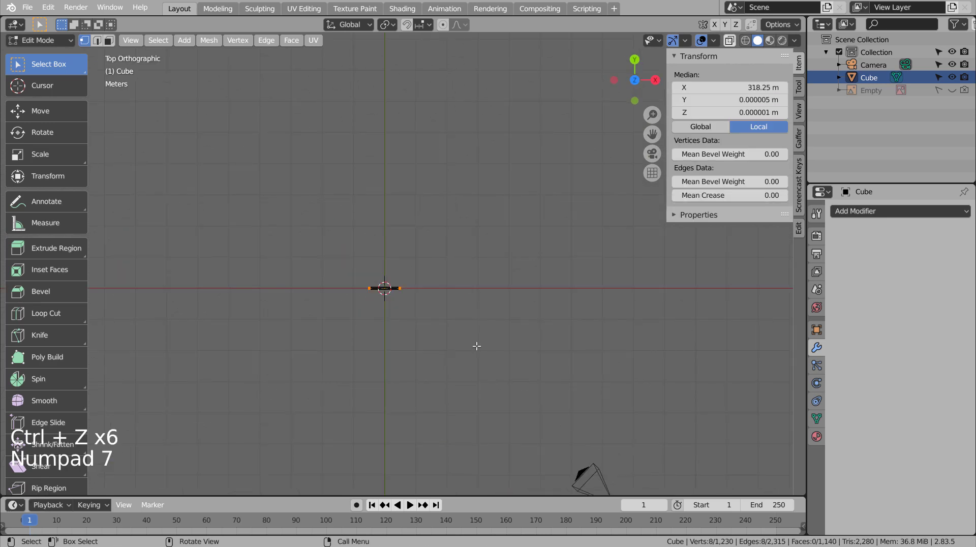
key(r)
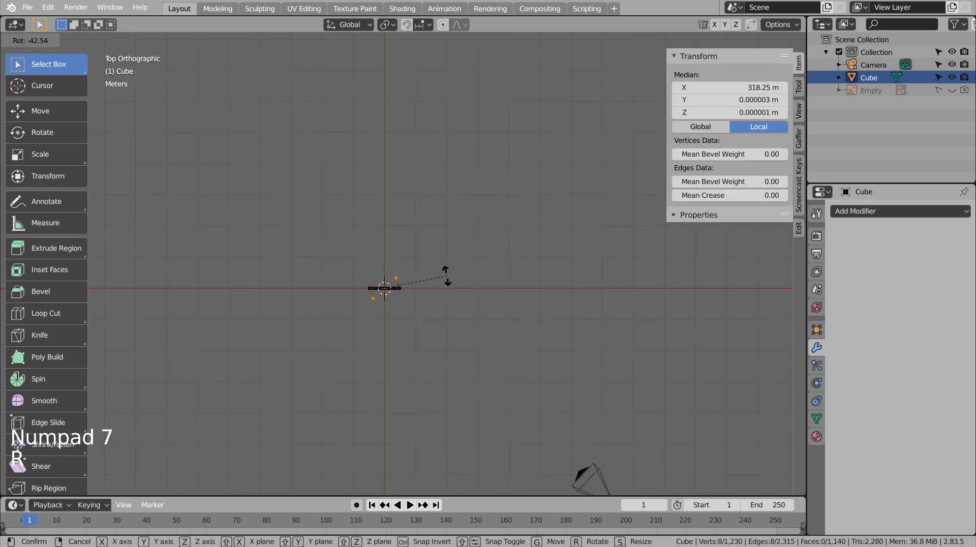
key(ctrl+z)
click(450, 24)
key(r)
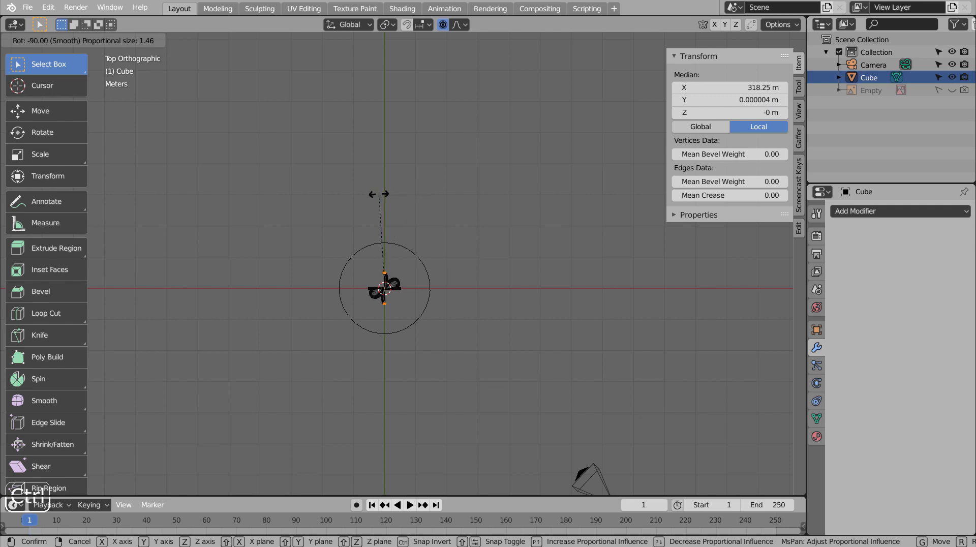
middle_click(435, 367)
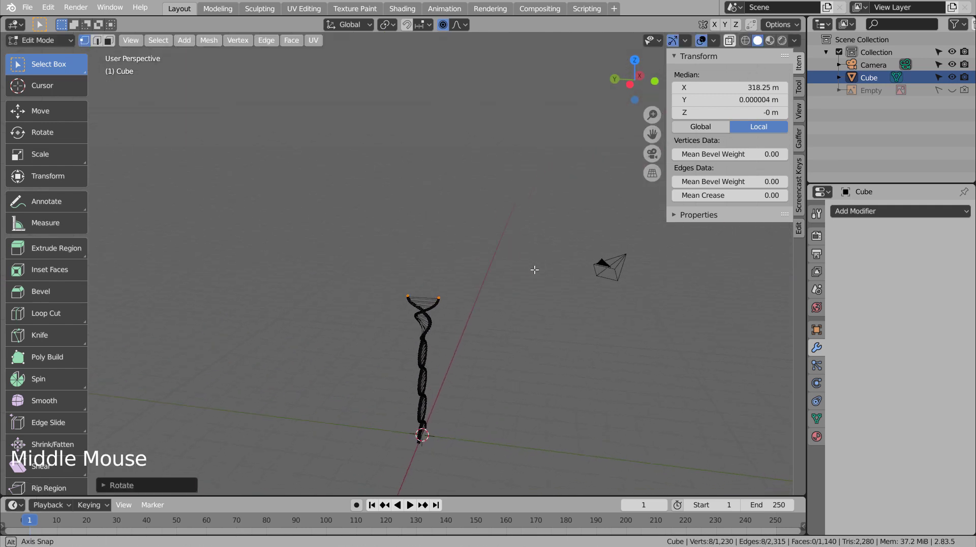
key(ctrl+z)
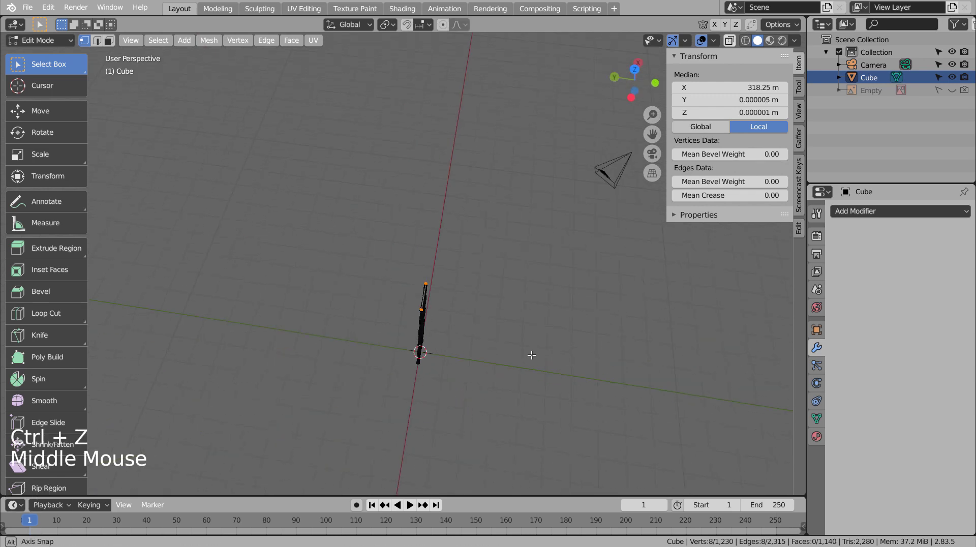
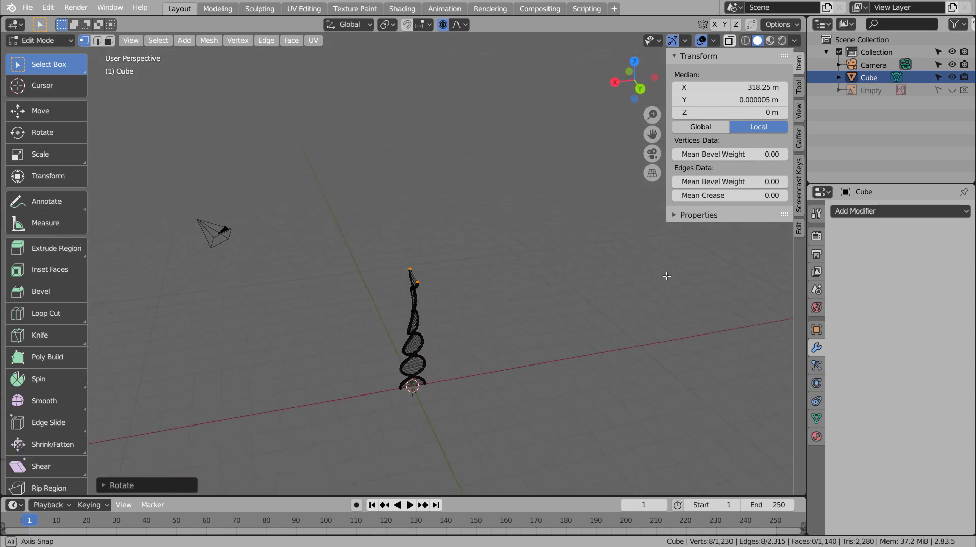
Leave Edit Mode, undo the twist attempts and return to the front view.
click(555, 325)
key(Tab)
middle_click(604, 408)
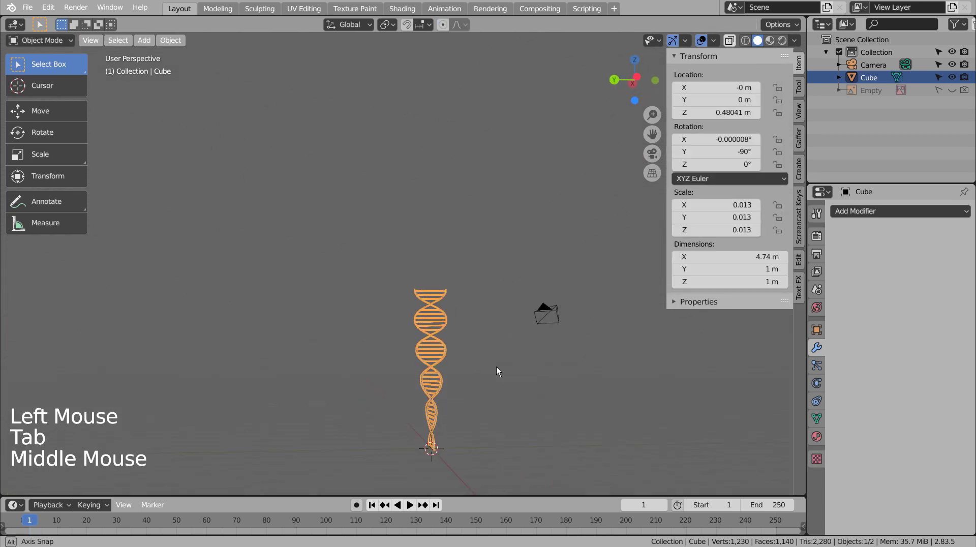
key(ctrl+z)
key(ctrl+z)
key(ctrl+z)
key(Tab)
middle_click(467, 385)
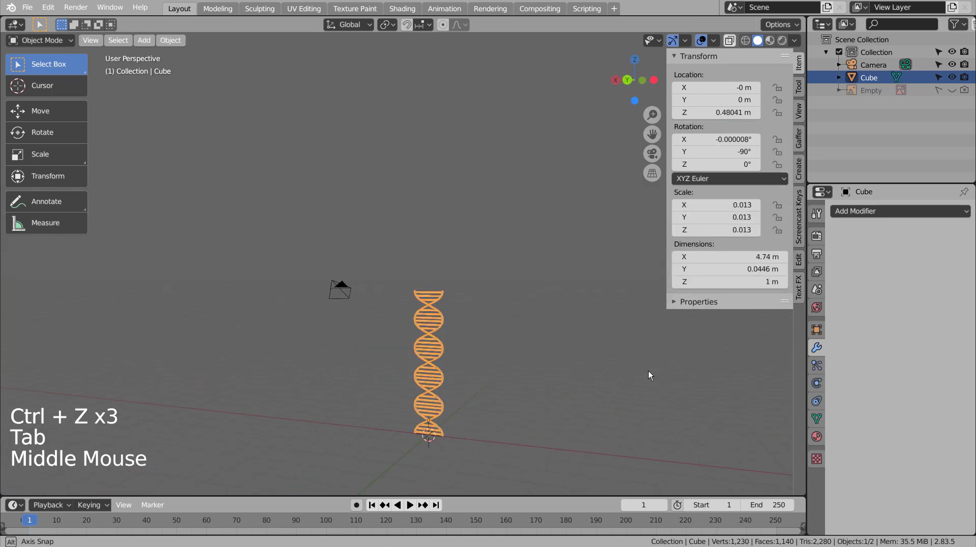
middle_click(652, 372)
key(KP_1)
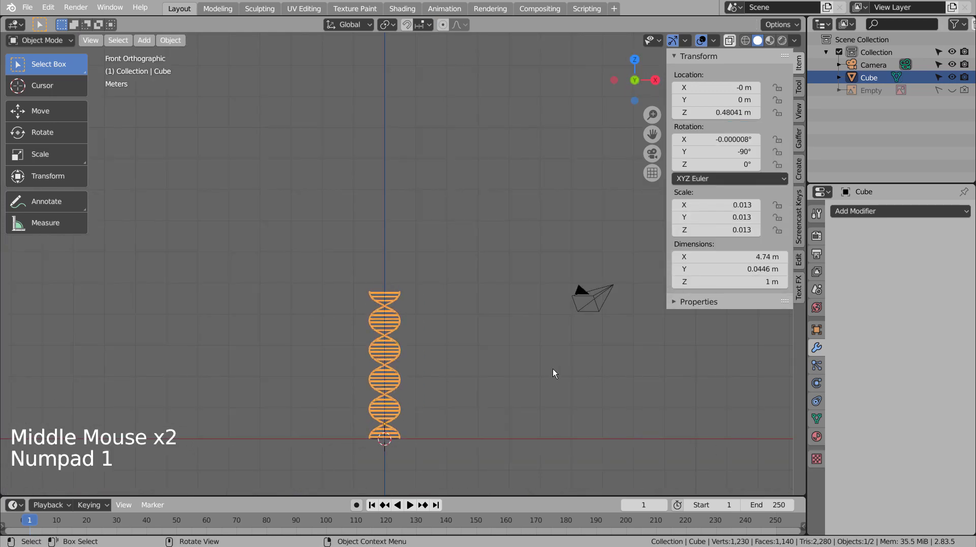
Duplicate the upright helix, rotate the original to lie flat and keep the copy at the origin.
key(r)
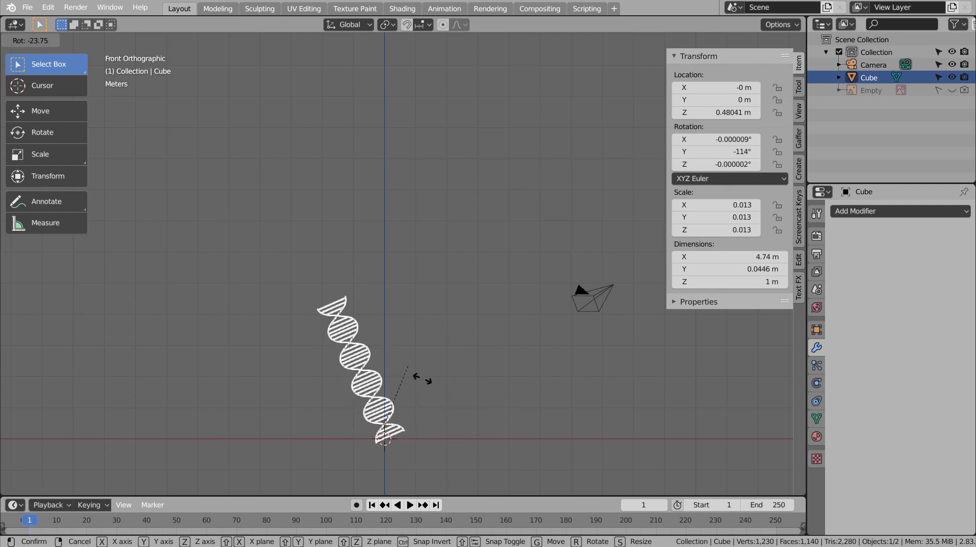
key(shift+d)
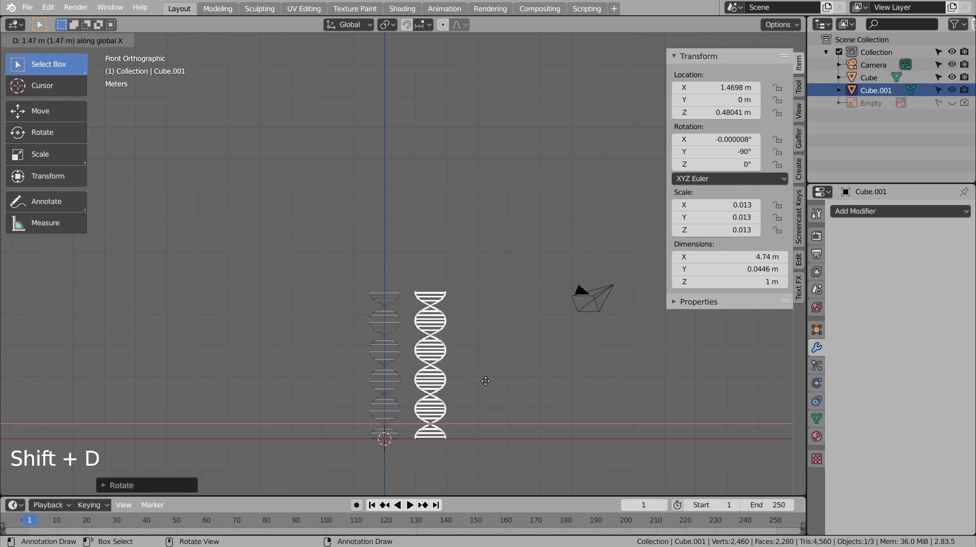
click(394, 336)
key(r)
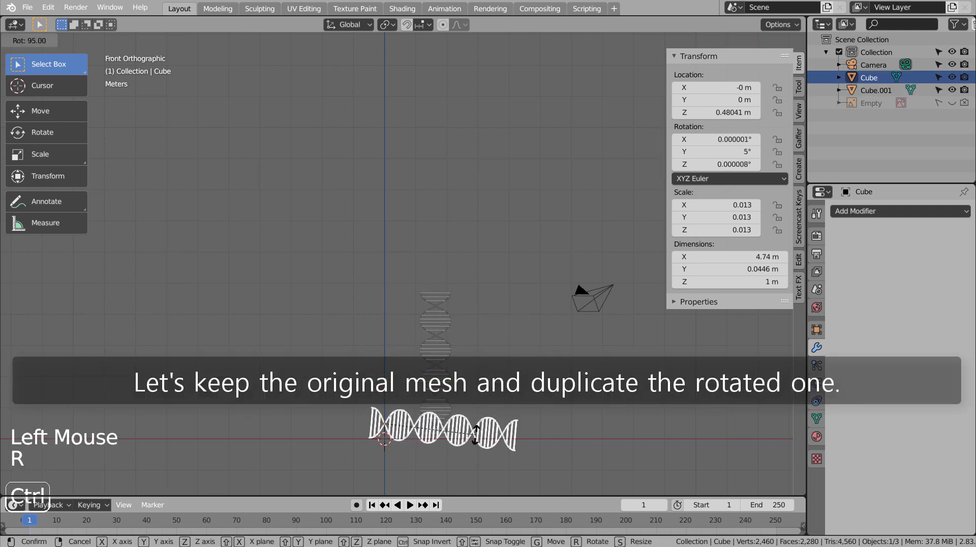
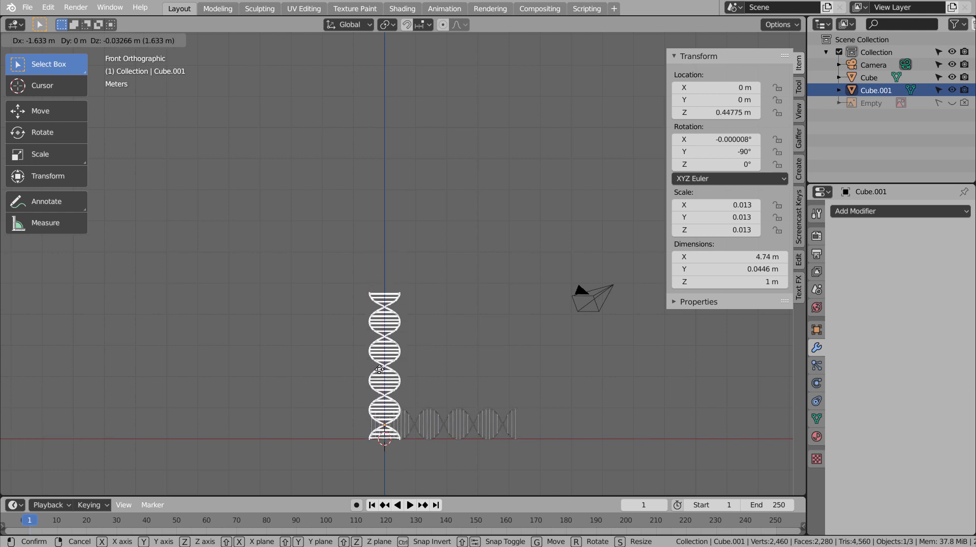
middle_click(467, 276)
key(Tab)
scroll(up, 3)
Twist the copy 180° along its length by rotating its end vertices with proportional editing.
key(KP_7)
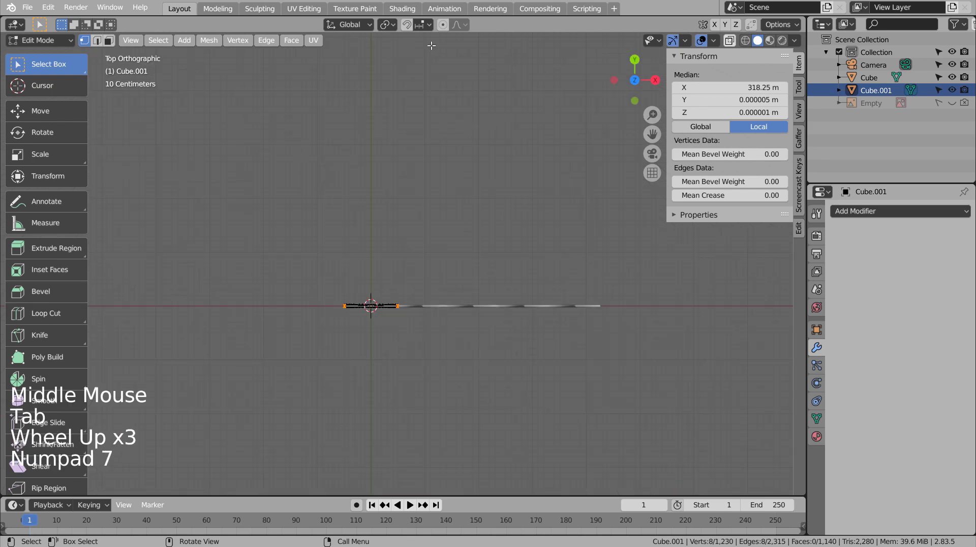
click(444, 28)
key(b)
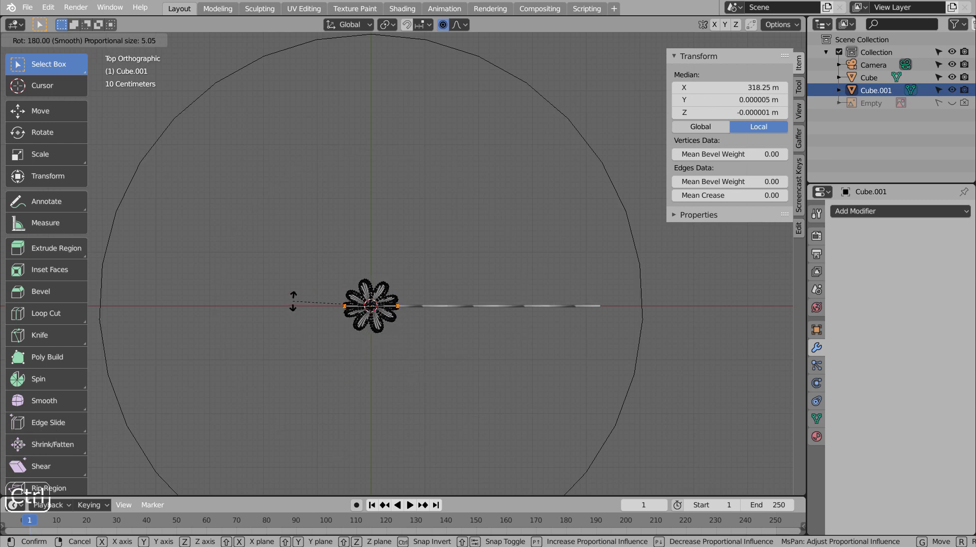
key(Tab)
Confirm the corkscrew twist and return to Object Mode to handle the whole copy.
middle_click(524, 409)
scroll(down, 3)
click(542, 334)
click(405, 318)
key(KP_1)
Rotate the twisted copy 90° to lie flat and tilt it around its horizontal axis.
key(r)
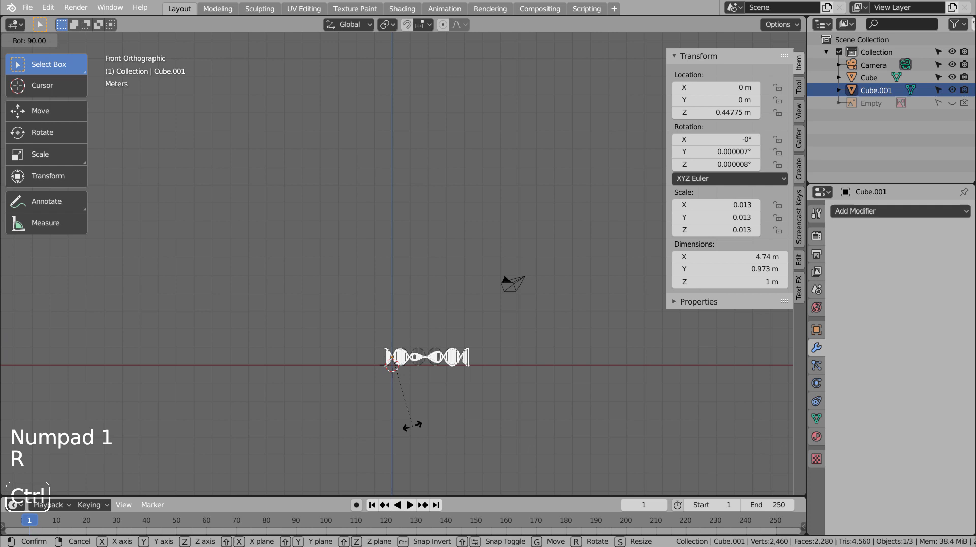
key(g)
key(KP_Enter)
key(KP_3)
key(r)
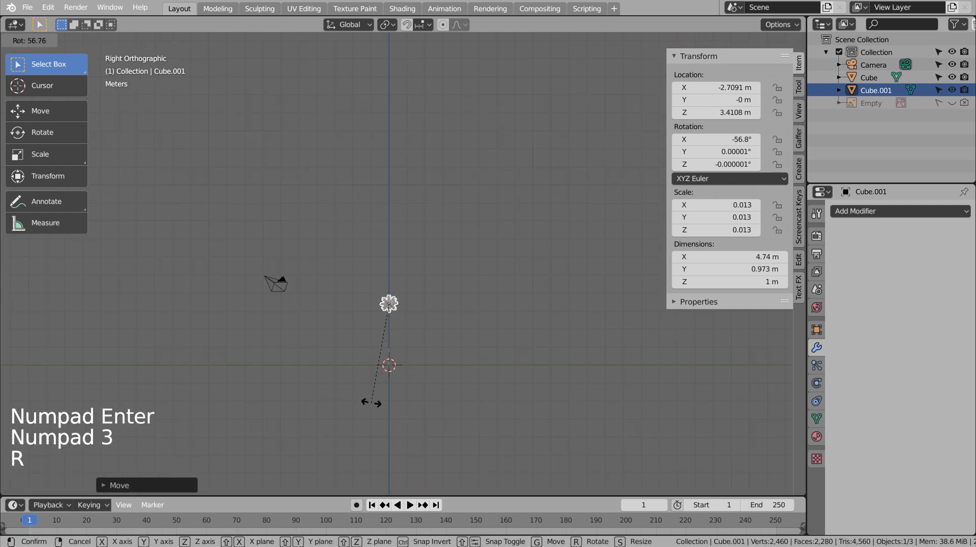
middle_click(432, 374)
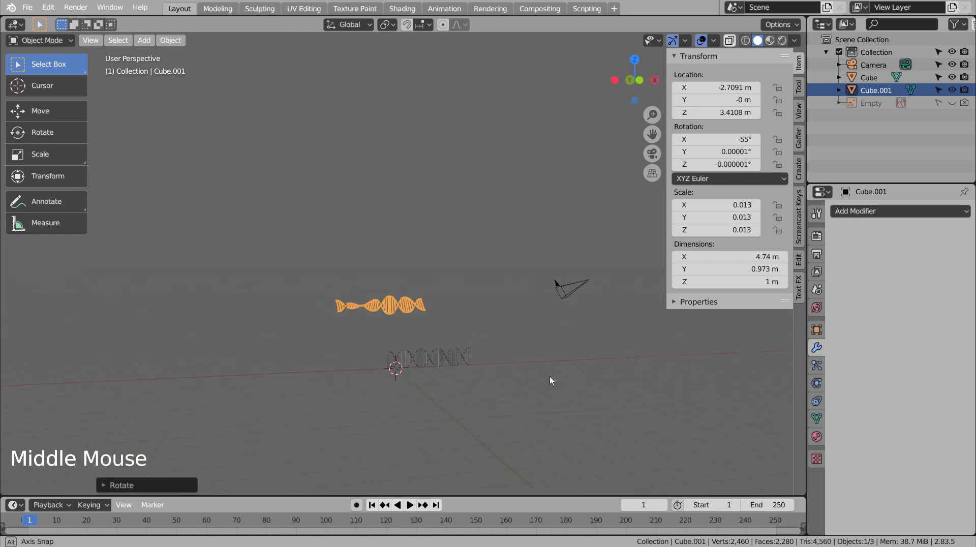
click(444, 357)
Slide the flat copy sideways along the Y axis into its own spot.
scroll(up, 3)
middle_click(582, 432)
click(334, 260)
middle_click(489, 303)
key(g)
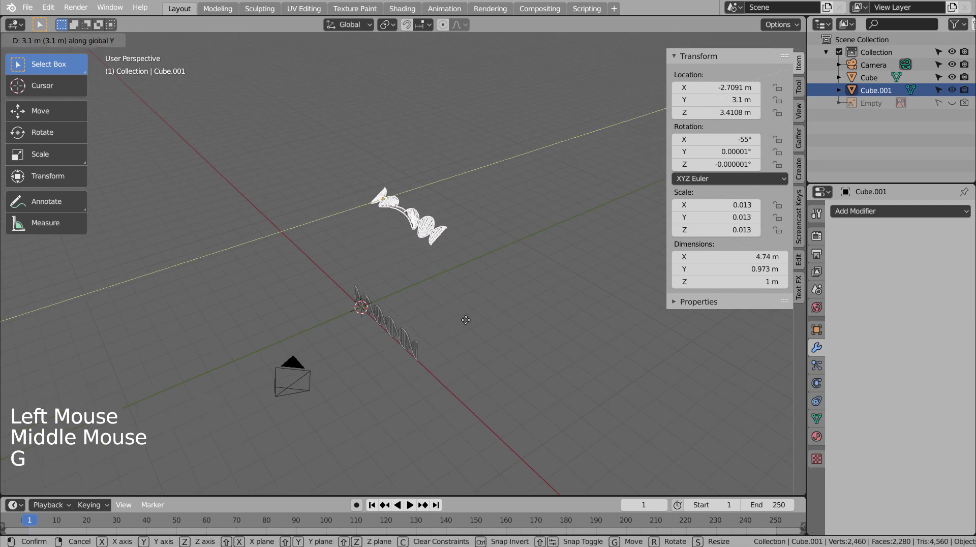
middle_click(516, 315)
key(KP_3)
Duplicate the helix into copies Cube.002 to Cube.005, each rotated and placed at a different height.
key(shift+d)
key(r)
key(shift+d)
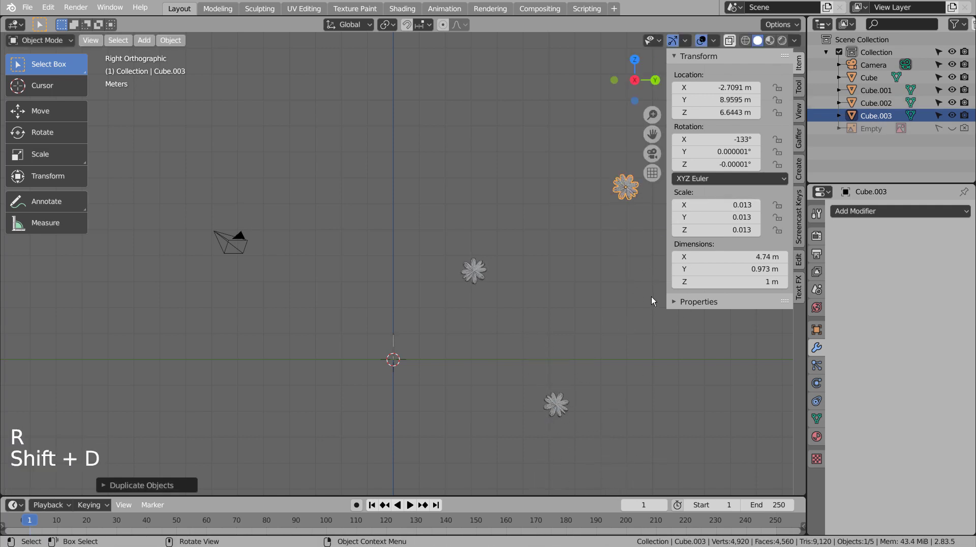
key(r)
key(shift+d)
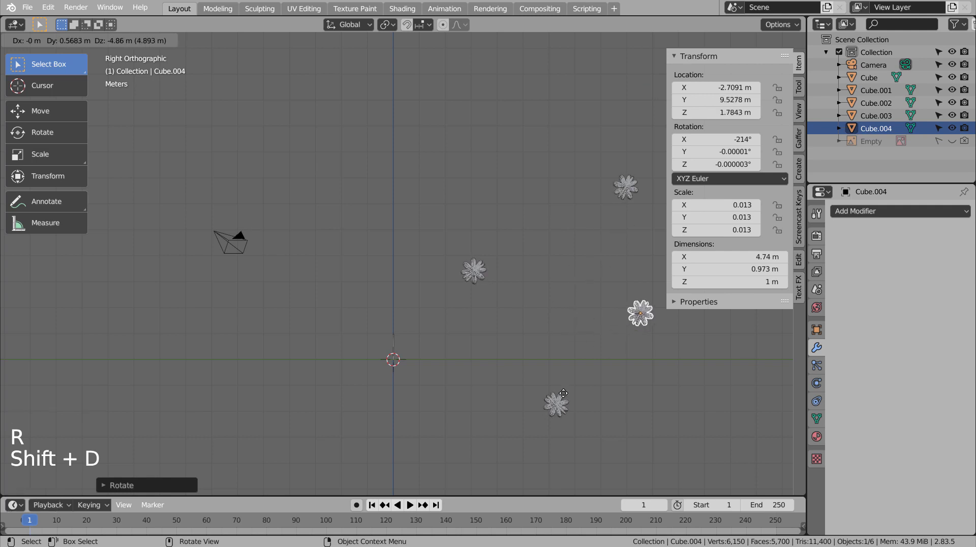
key(r)
key(shift+d)
key(r)
middle_click(414, 415)
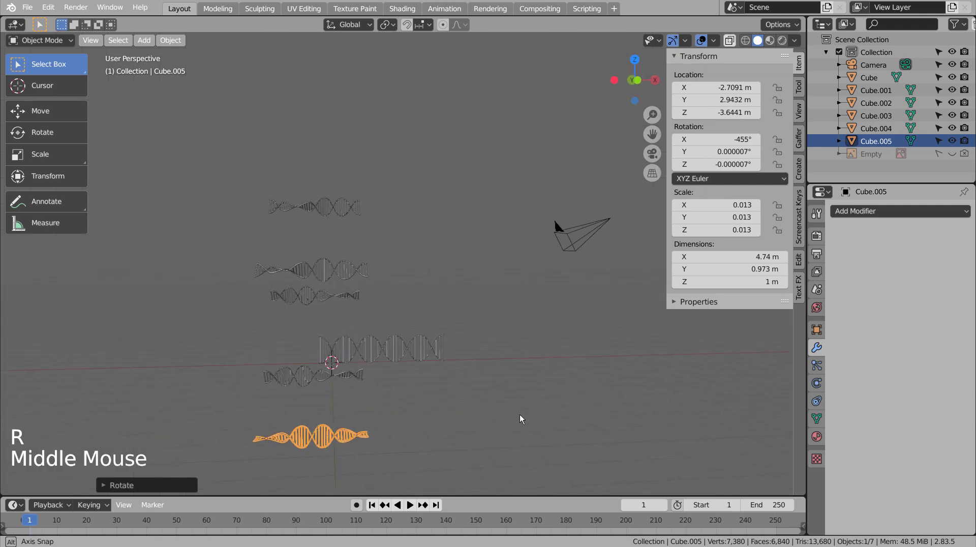
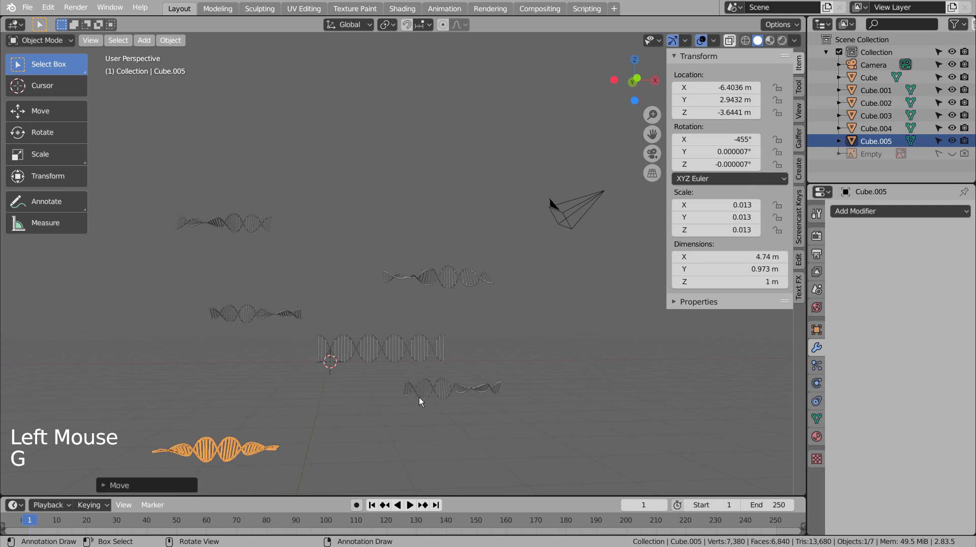
Duplicate a helix and move the copy down below the others.
key(KP_1)
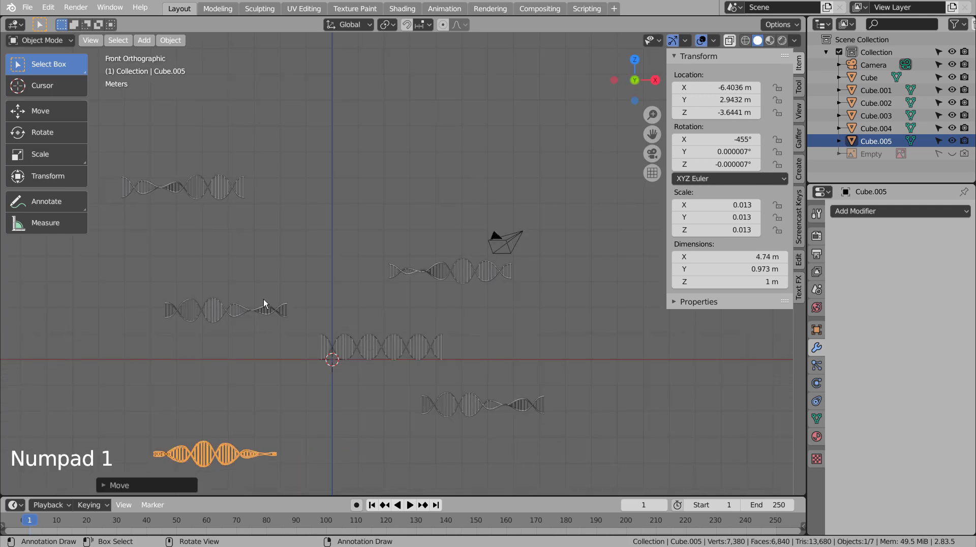
scroll(down, 3)
middle_click(445, 341)
middle_click(478, 338)
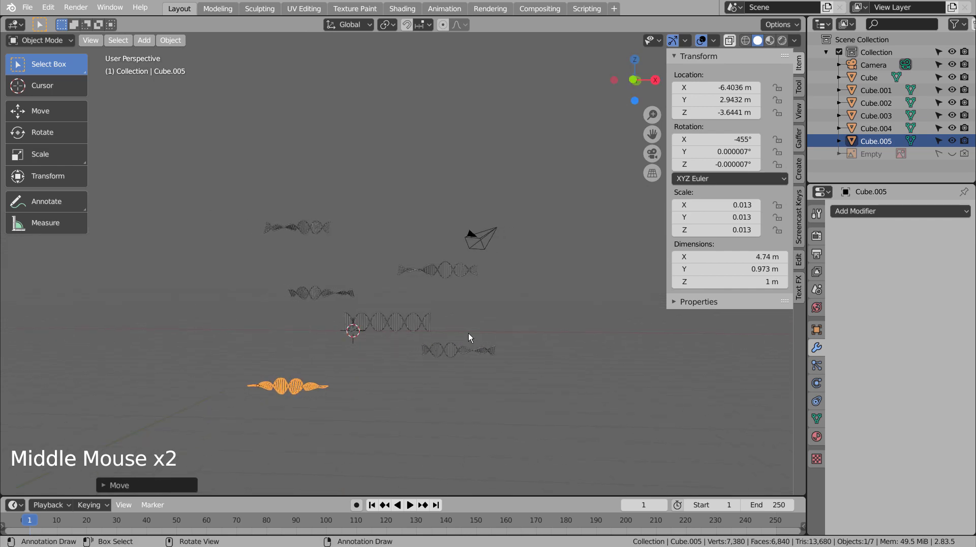
click(324, 235)
key(shift+d)
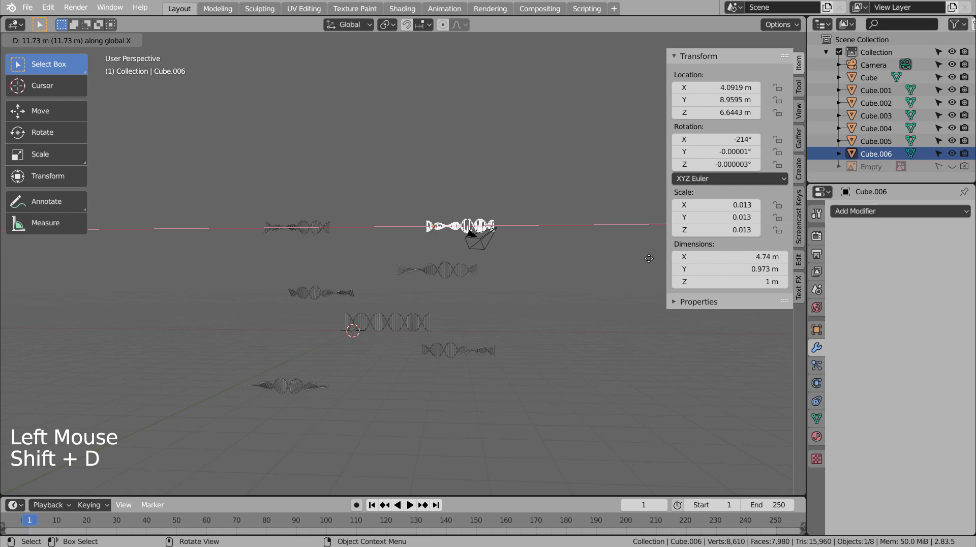
key(g)
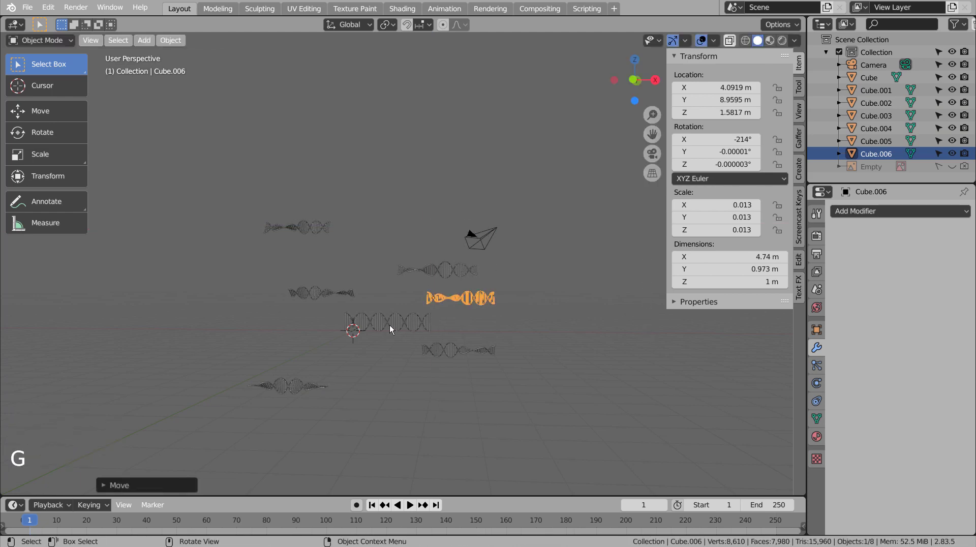
Add more helix copies, one slid sideways, one high above, one near the top right.
click(454, 365)
key(shift+d)
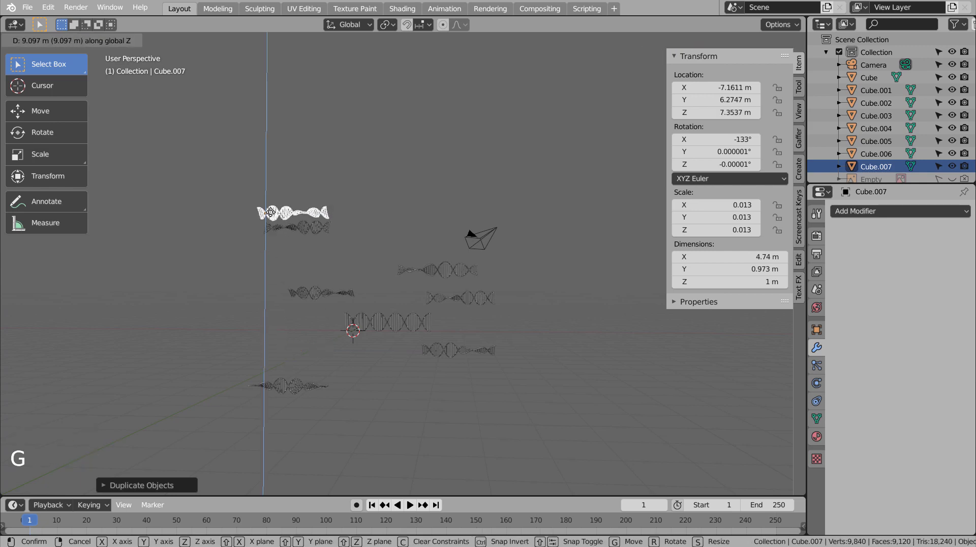
key(g)
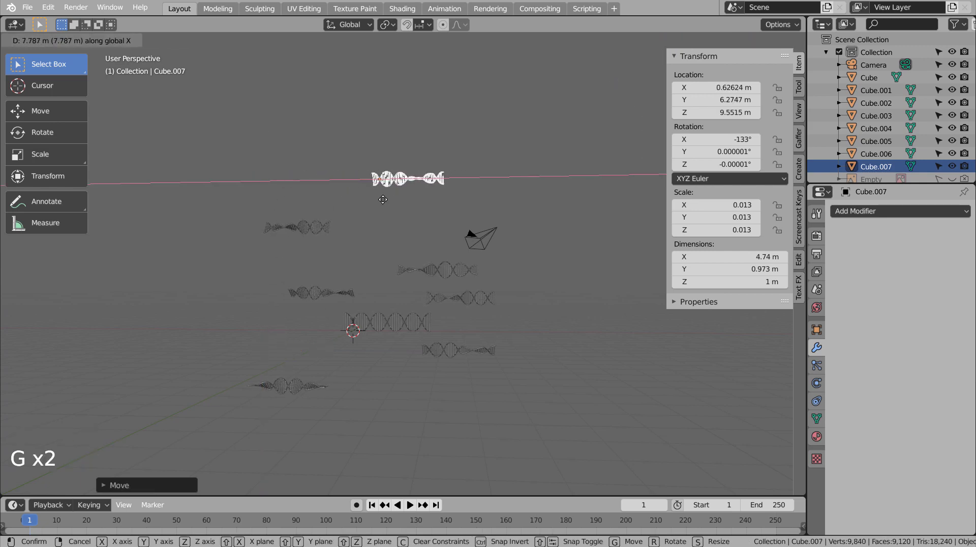
click(288, 392)
key(shift+d)
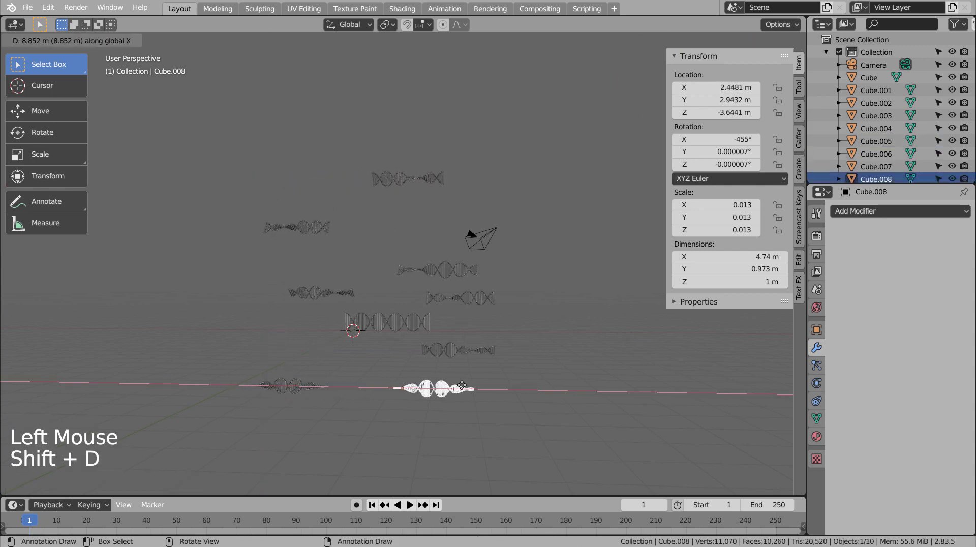
key(shift+d)
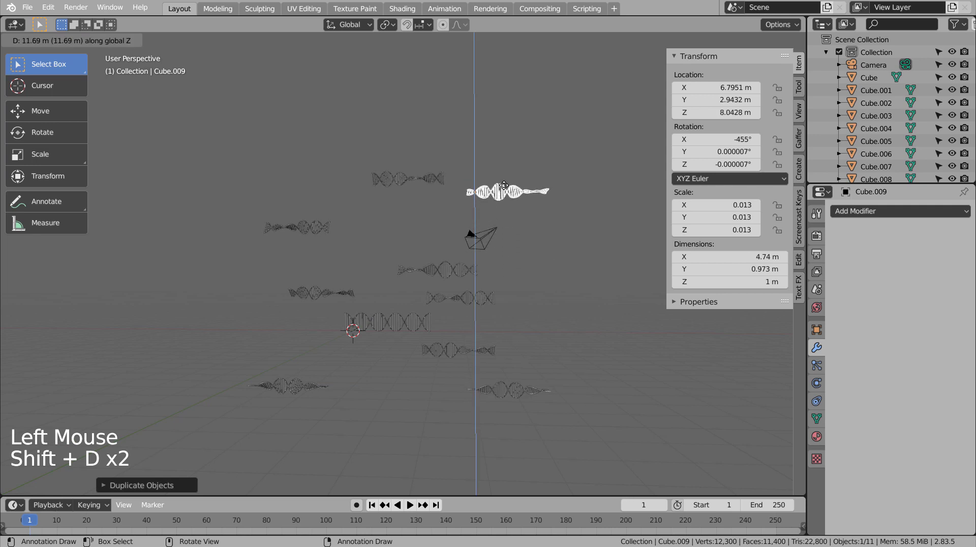
click(559, 289)
middle_click(552, 314)
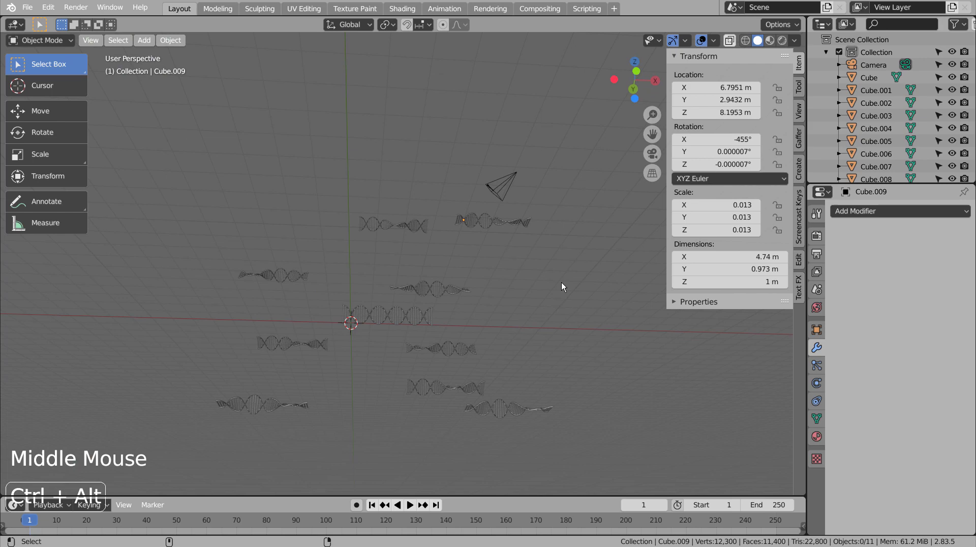
Check framing through the camera and place a tenth copy deeper in the upper left.
key(ctrl+alt+KP_0)
key(shift+`)
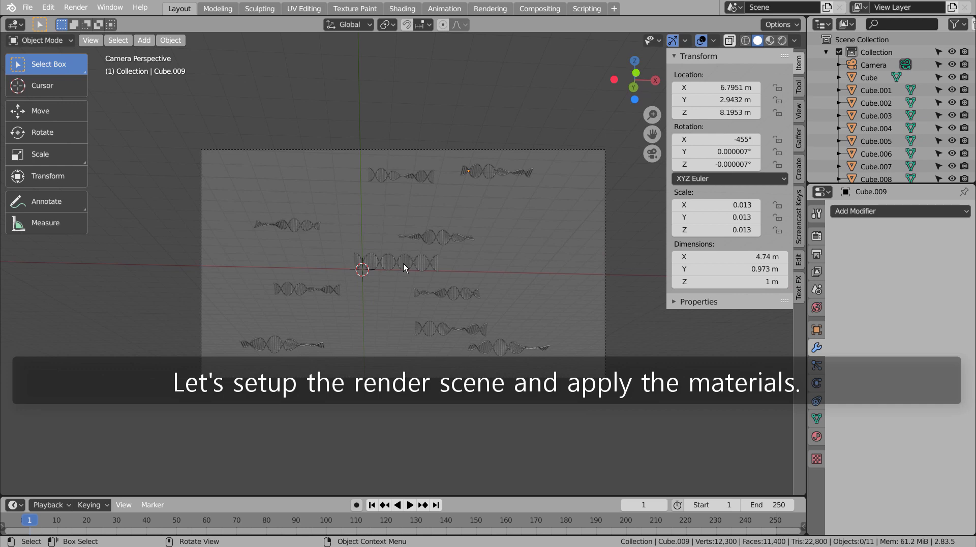
click(469, 299)
key(shift+d)
key(g)
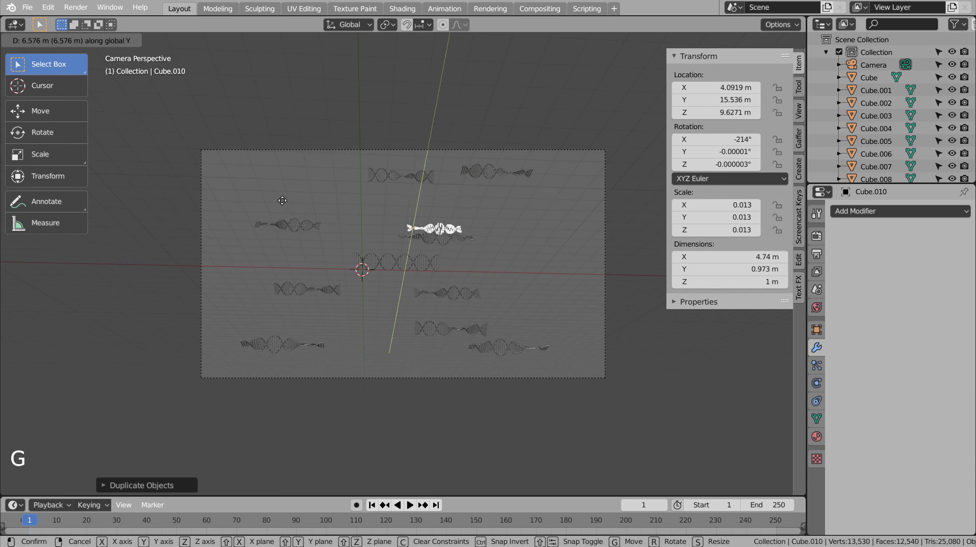
key(g)
click(405, 266)
click(537, 279)
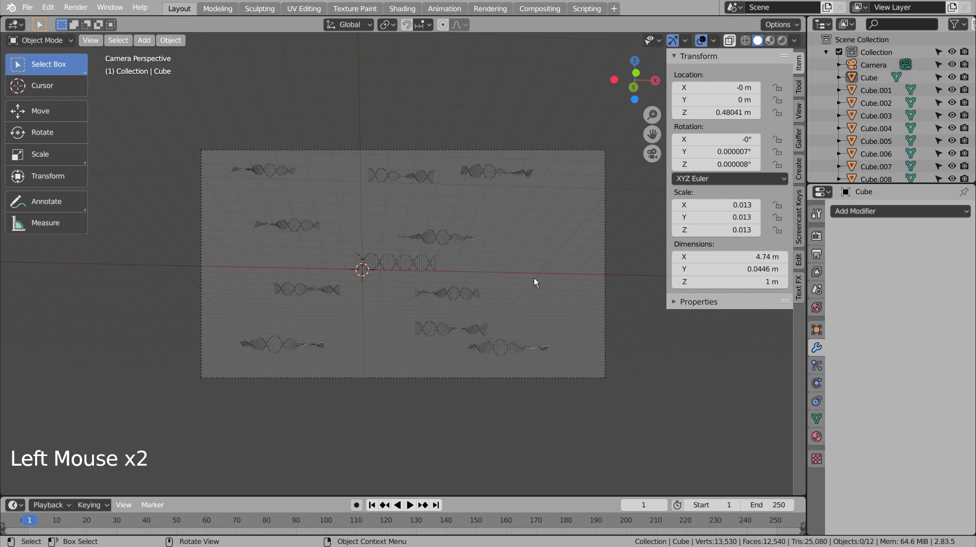
Add a Plane, stand it upright with a 90° X rotation and scale it to about 66.9 m.
click(537, 279)
key(shift+a)
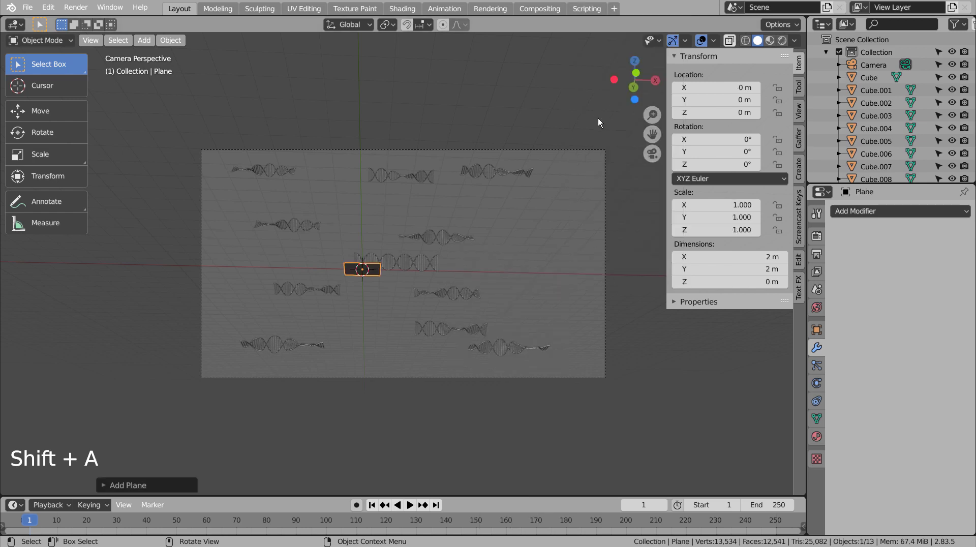
key(r)
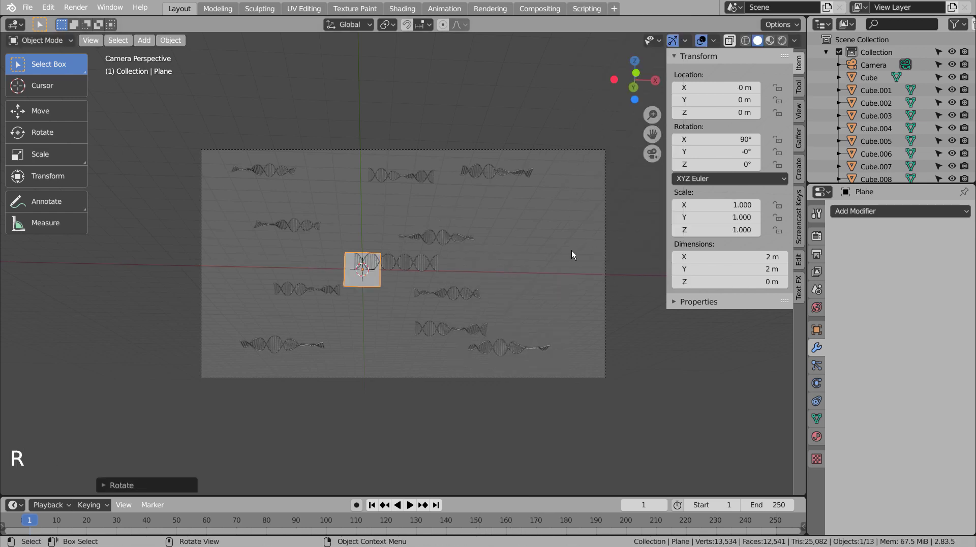
key(s)
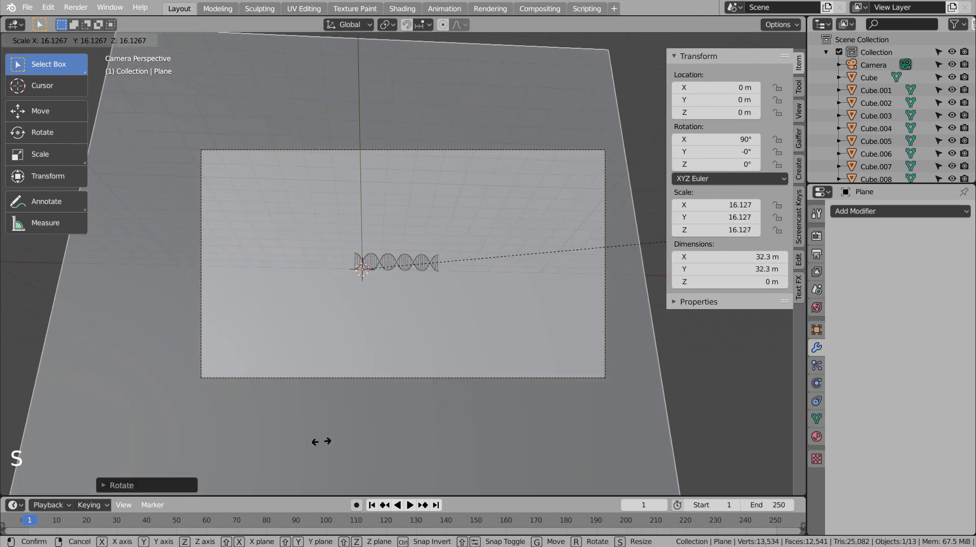
key(s)
Push the plane along Y to about 22.3 m behind the helices and verify it fills the camera view.
key(KP_3)
key(g)
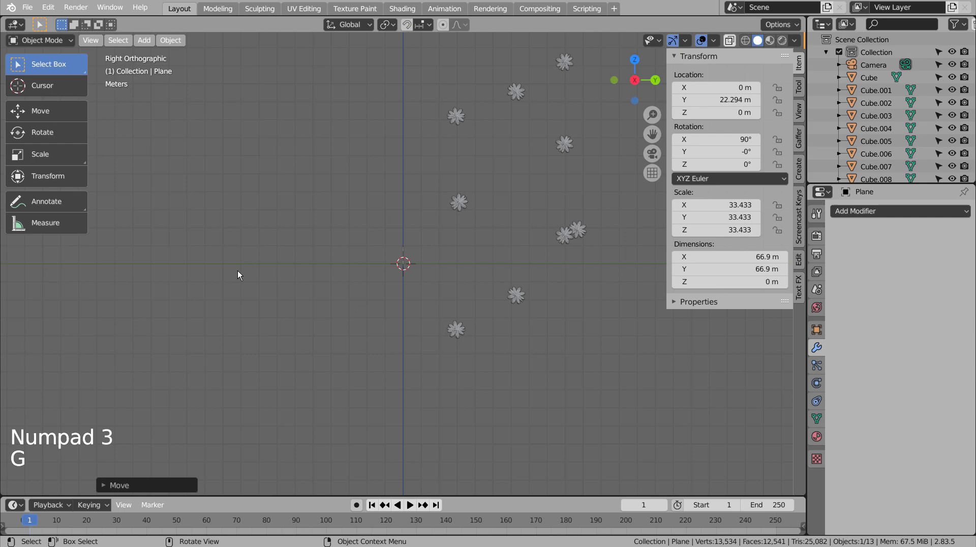
key(KP_0)
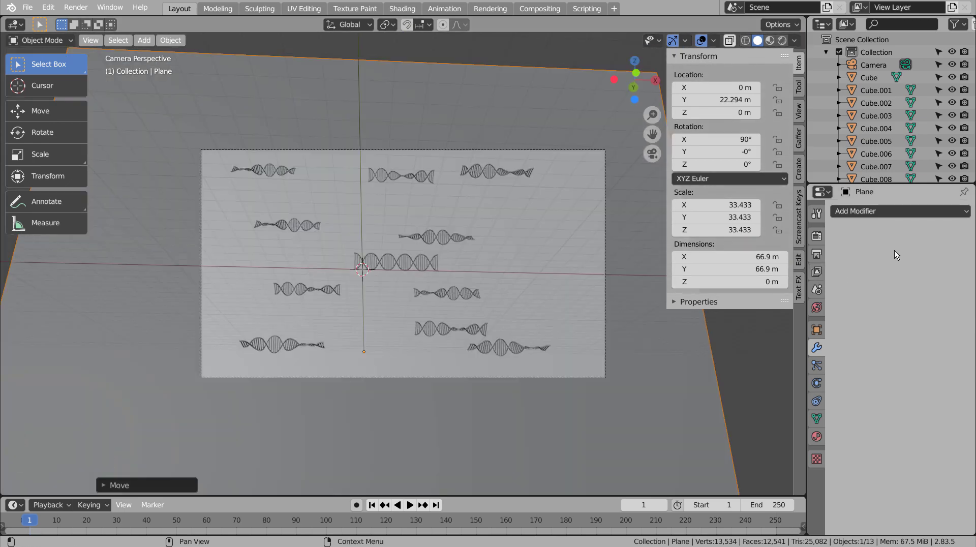
click(896, 218)
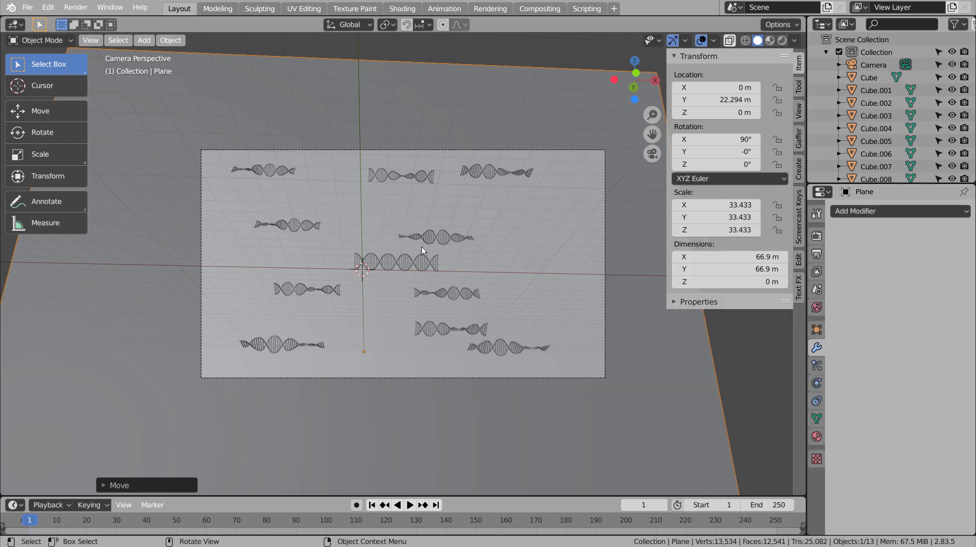
click(408, 265)
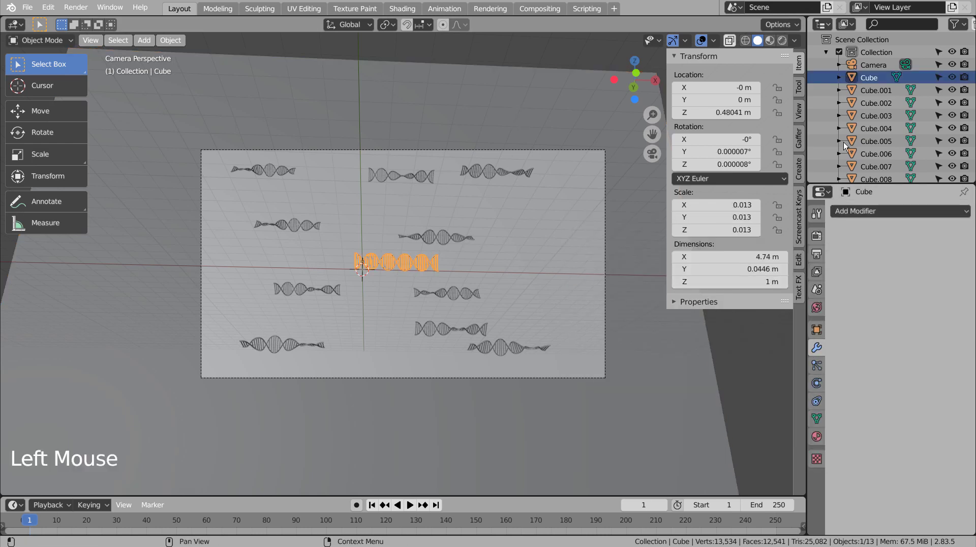
Enable the camera's depth of field focused on the Cube helix with F-Stop 0.1.
click(864, 72)
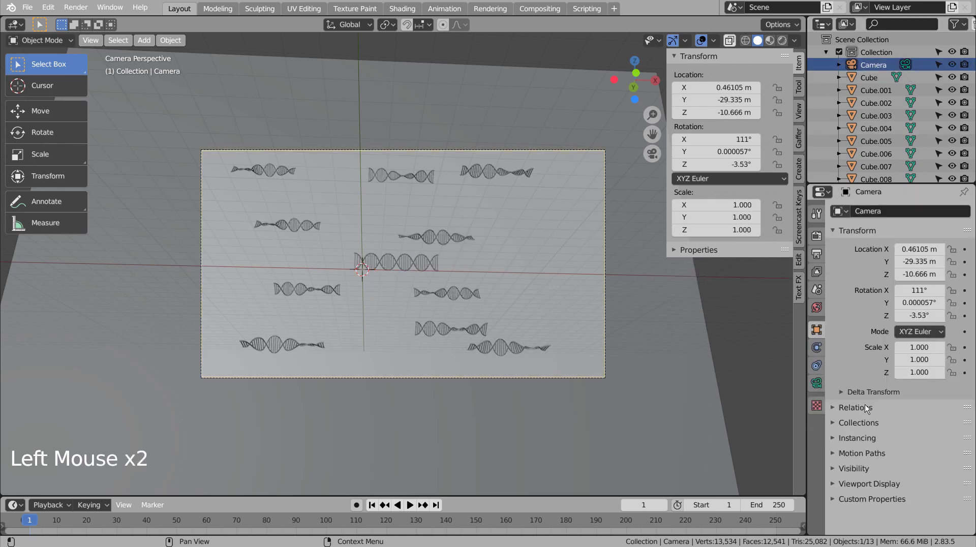
click(820, 388)
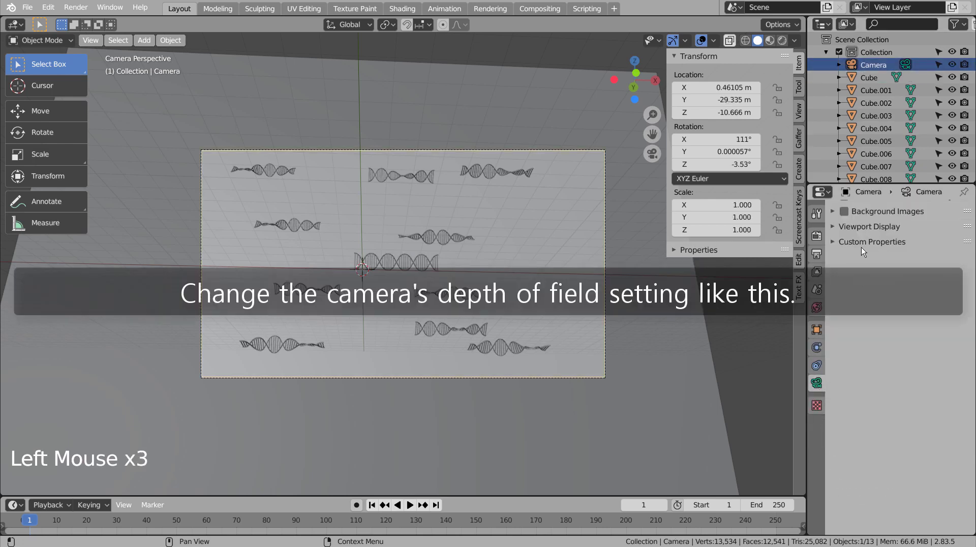
click(870, 72)
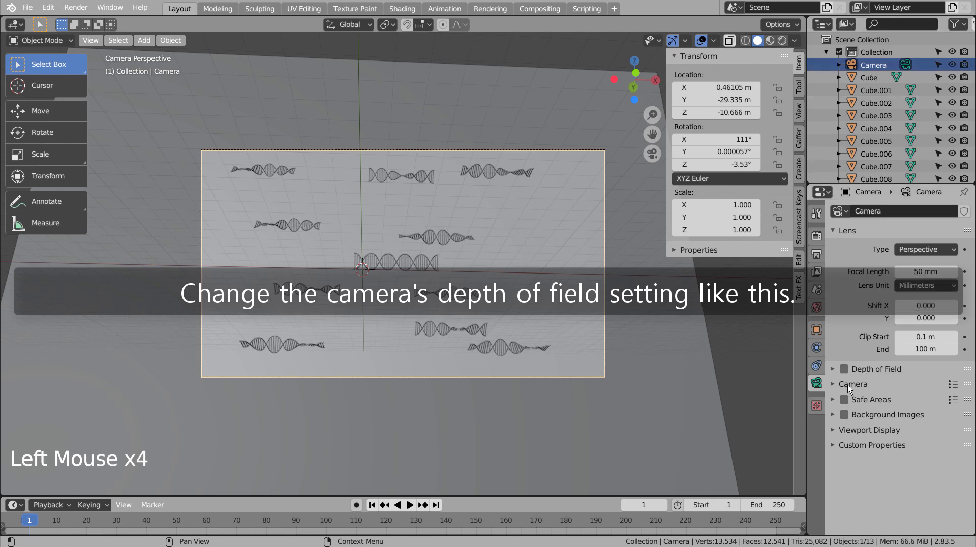
click(846, 370)
click(835, 368)
click(900, 388)
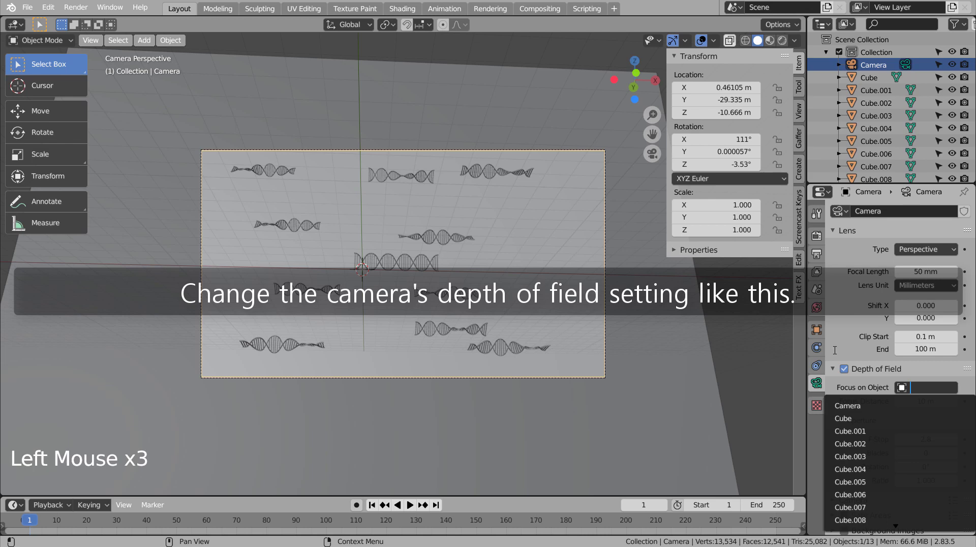
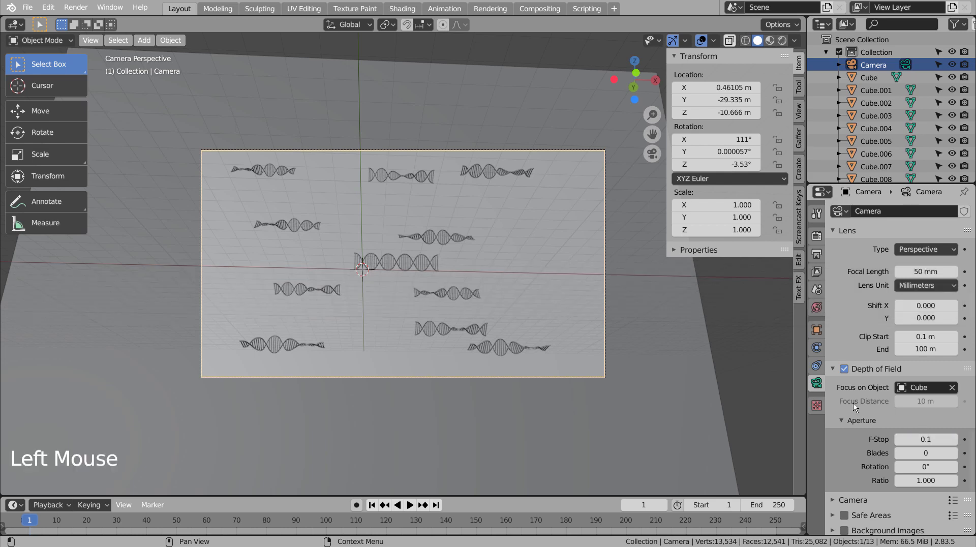
click(539, 162)
click(472, 108)
Give the backdrop Plane Material.001 with a pale blue base colour, metallic 0.972 and roughness 0.197.
scroll(up, 3)
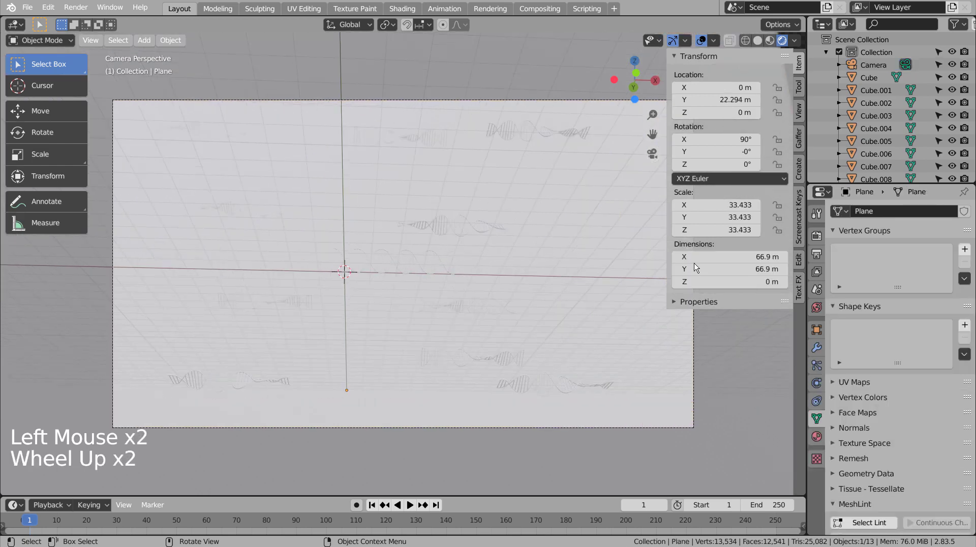
click(807, 451)
click(816, 439)
click(909, 272)
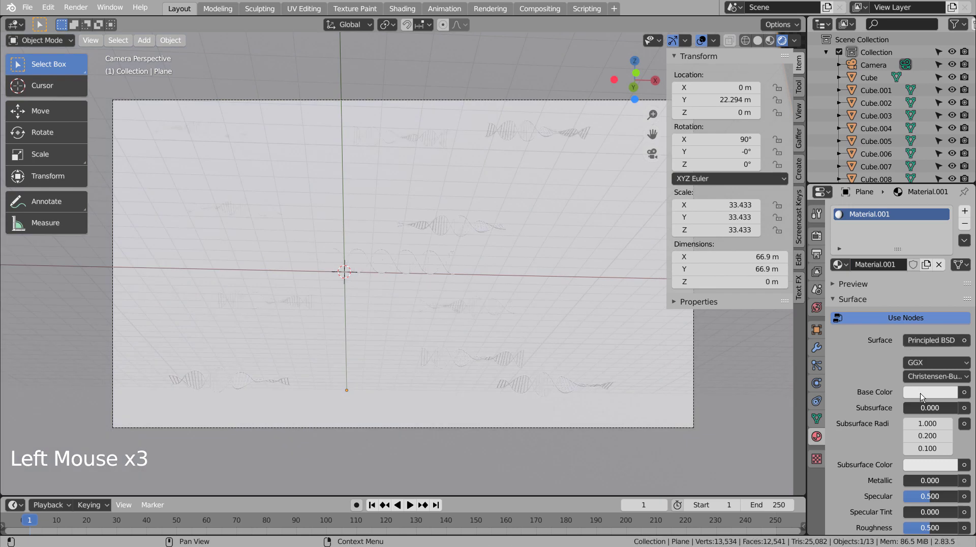
click(924, 397)
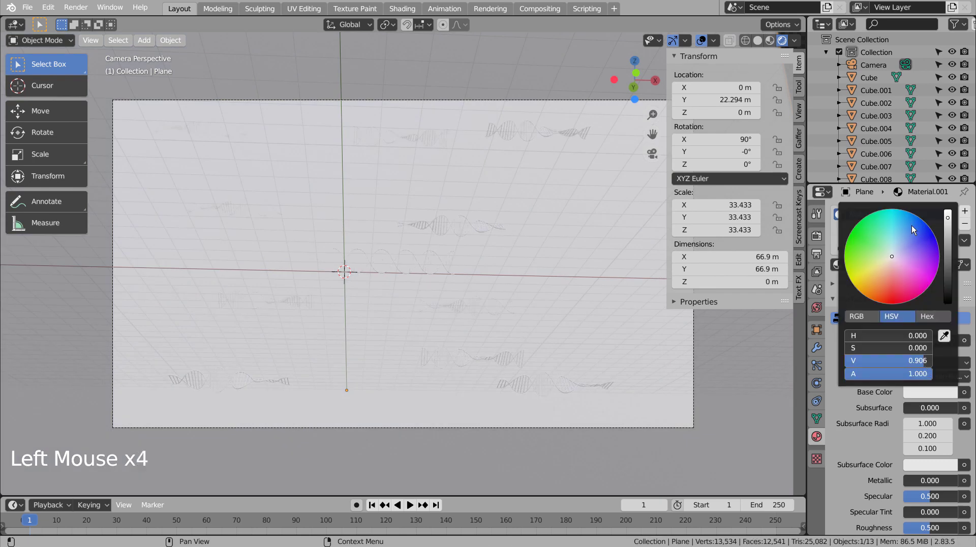
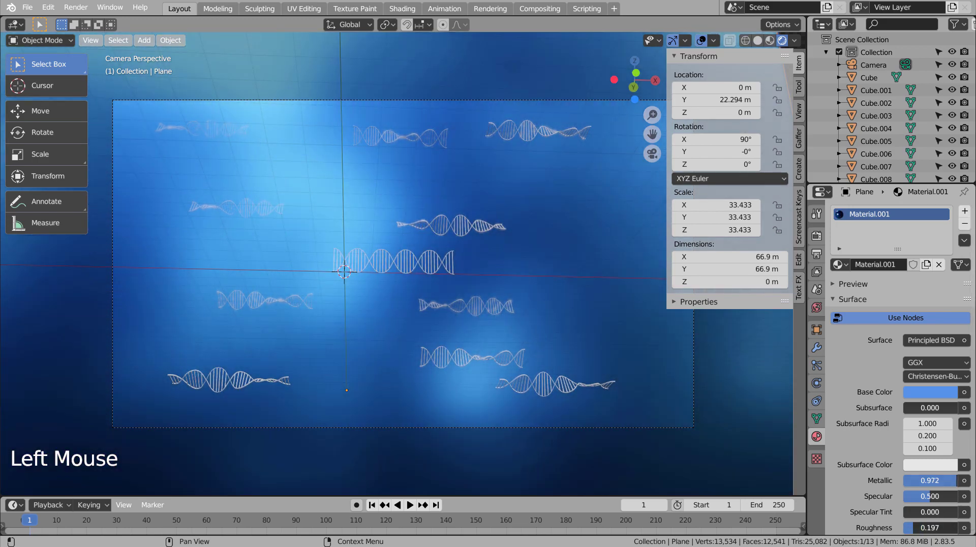
click(925, 396)
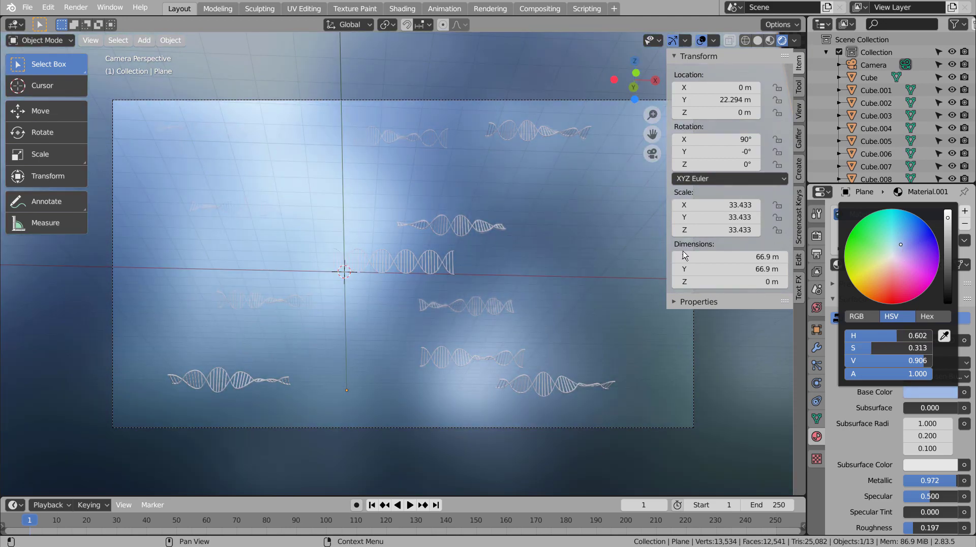
Create Material.002 on the central Cube helix with a dark grey base colour.
click(420, 266)
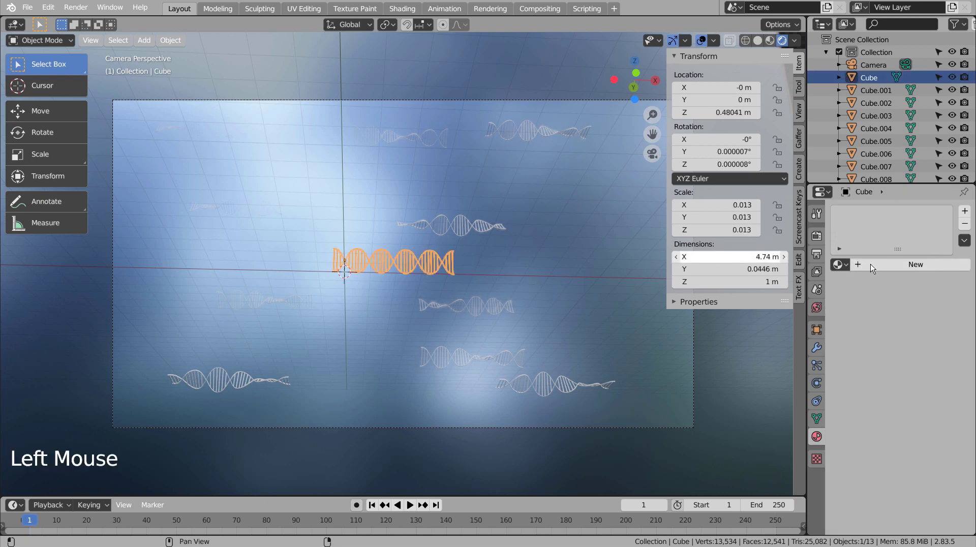
click(887, 266)
click(921, 384)
click(939, 392)
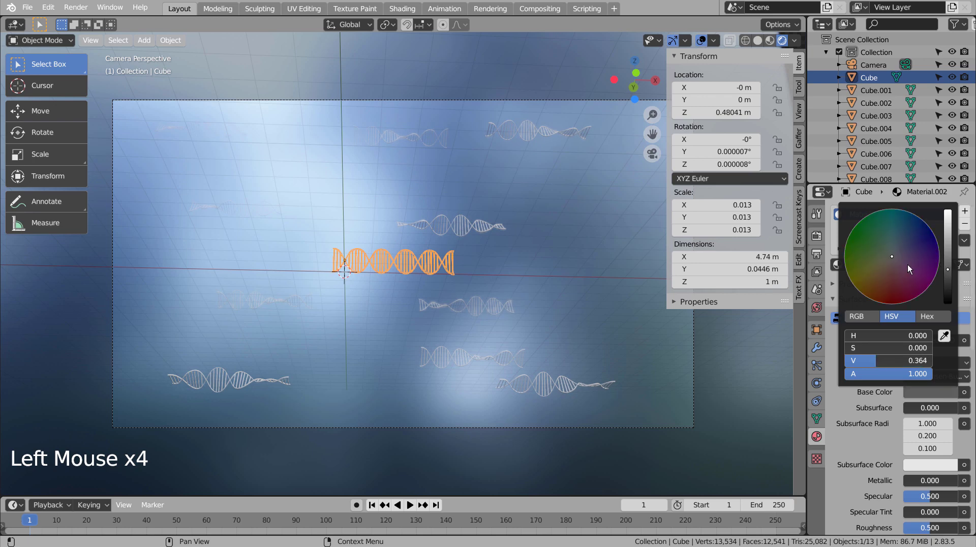
click(642, 381)
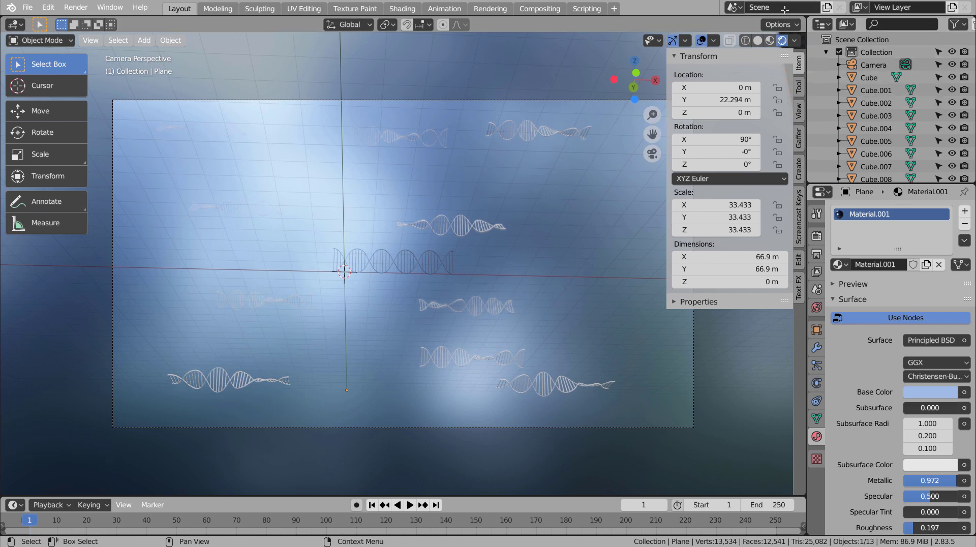
Select all helix copies in the Outliner with the original Cube as the active object.
click(762, 40)
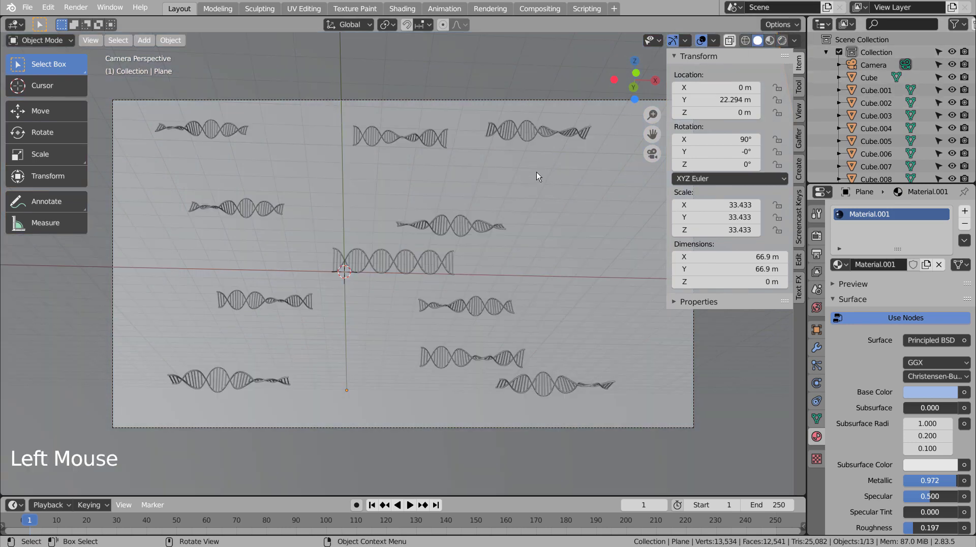
click(589, 173)
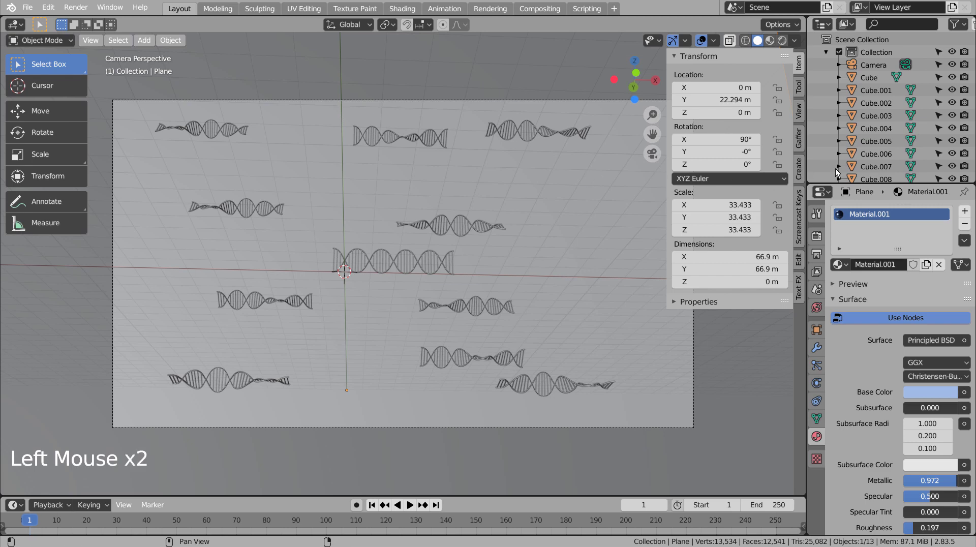
scroll(down, 3)
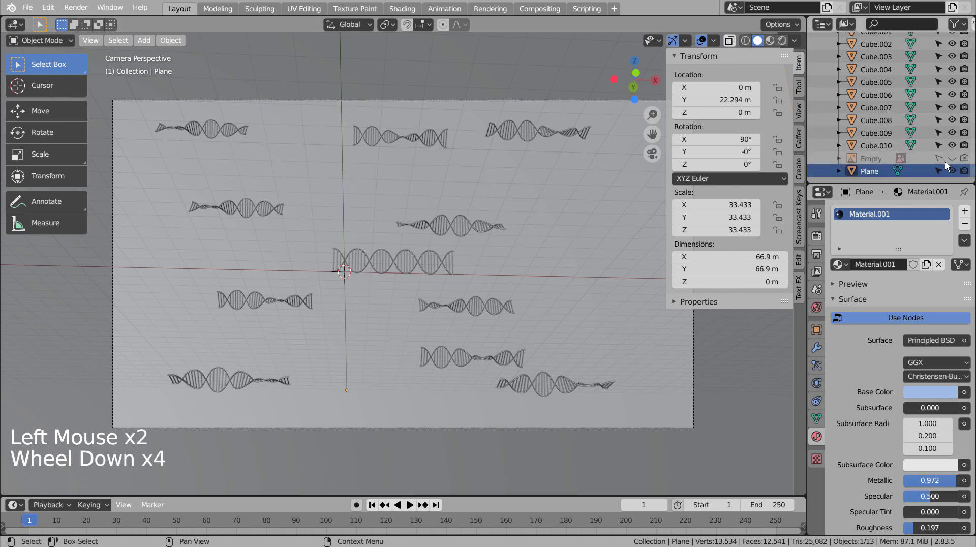
scroll(down, 3)
click(940, 169)
click(613, 249)
key(b)
click(428, 266)
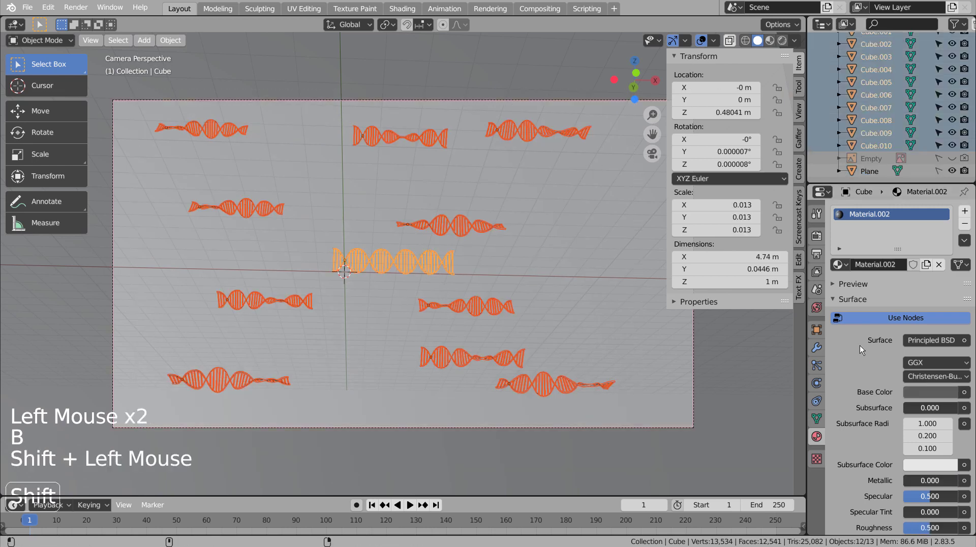
Link the Cube's dark grey Material.002 to all selected copies with Ctrl+L, then deselect.
click(967, 231)
key(ctrl+z)
click(965, 244)
click(720, 348)
key(Tab)
key(Tab)
click(747, 344)
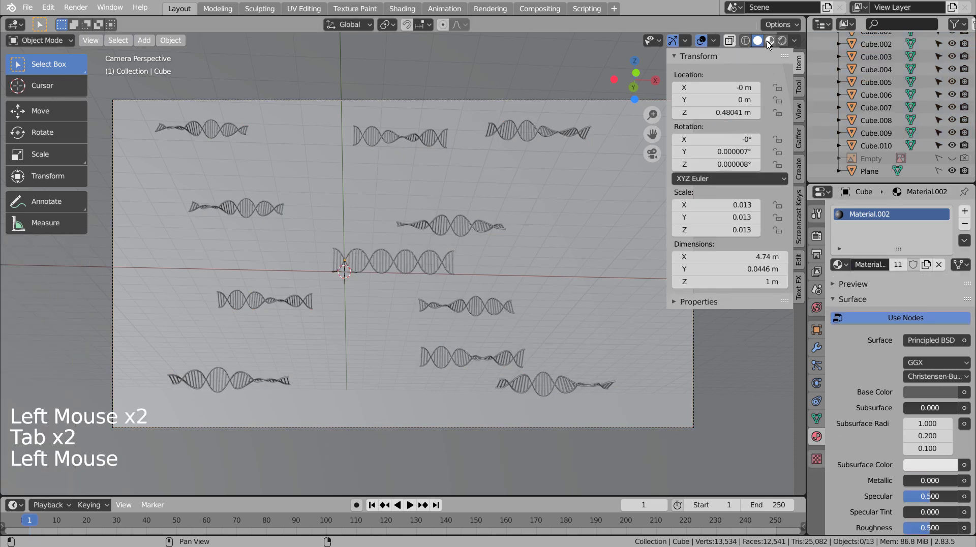
Preview the scene with rendered viewport shading to see the shared material lit.
click(769, 42)
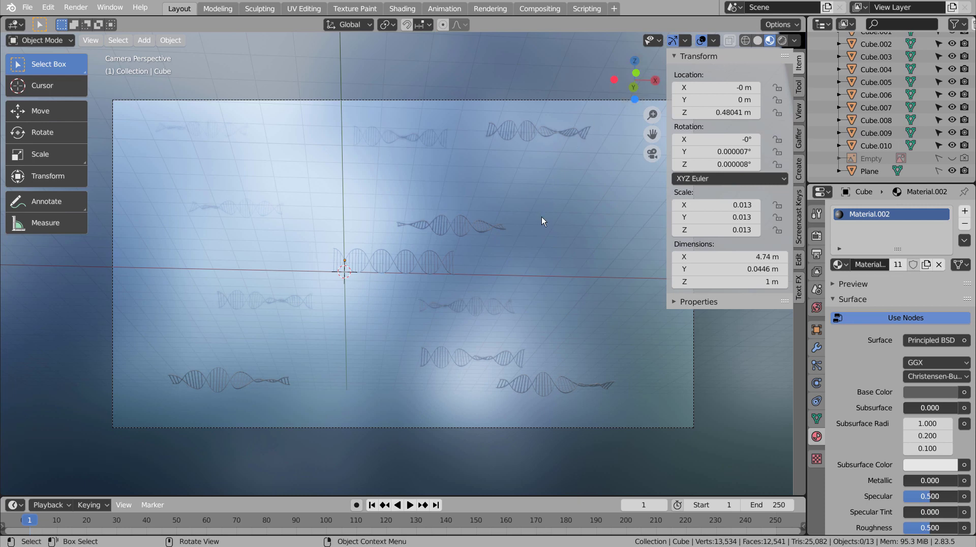
click(429, 269)
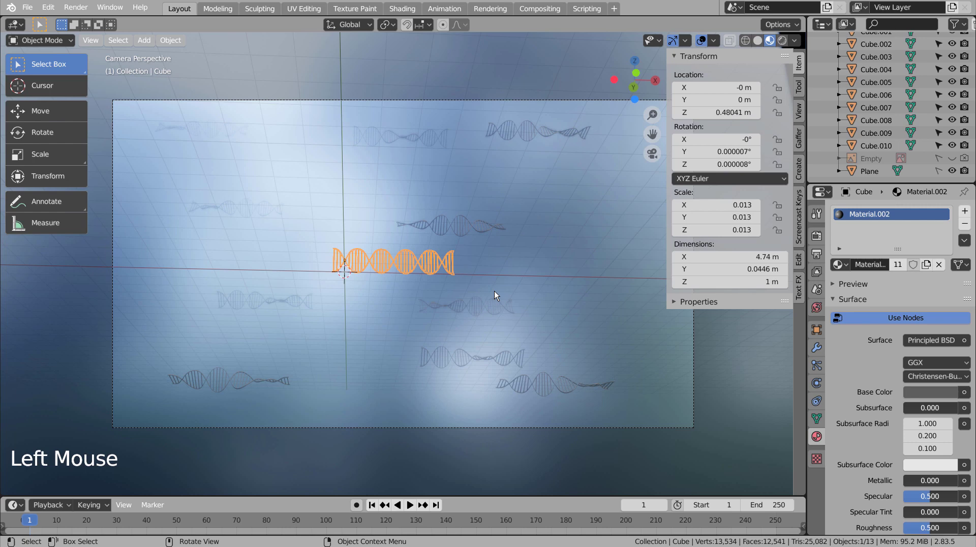
click(710, 373)
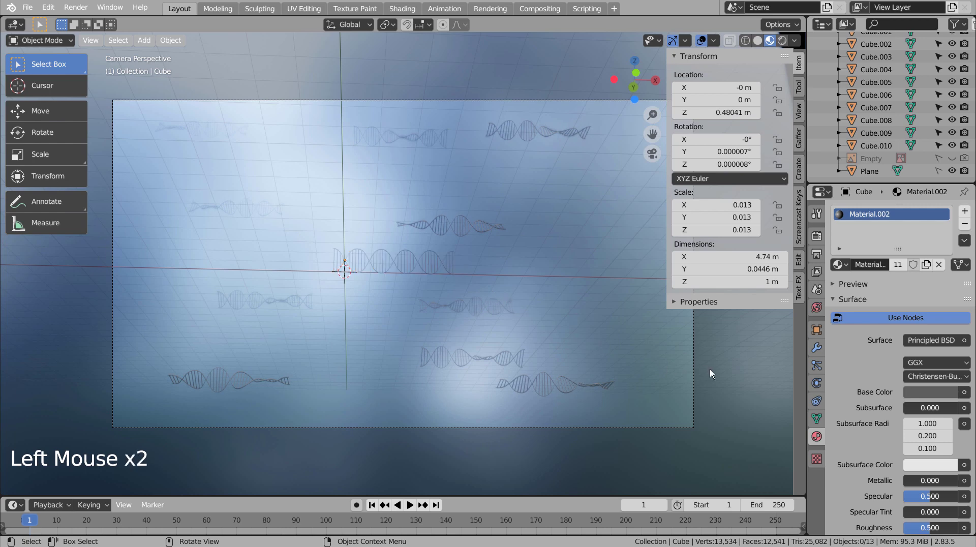
Save the file, switch the render engine to Cycles and preview it in the viewport.
key(ctrl+s)
click(822, 242)
click(925, 213)
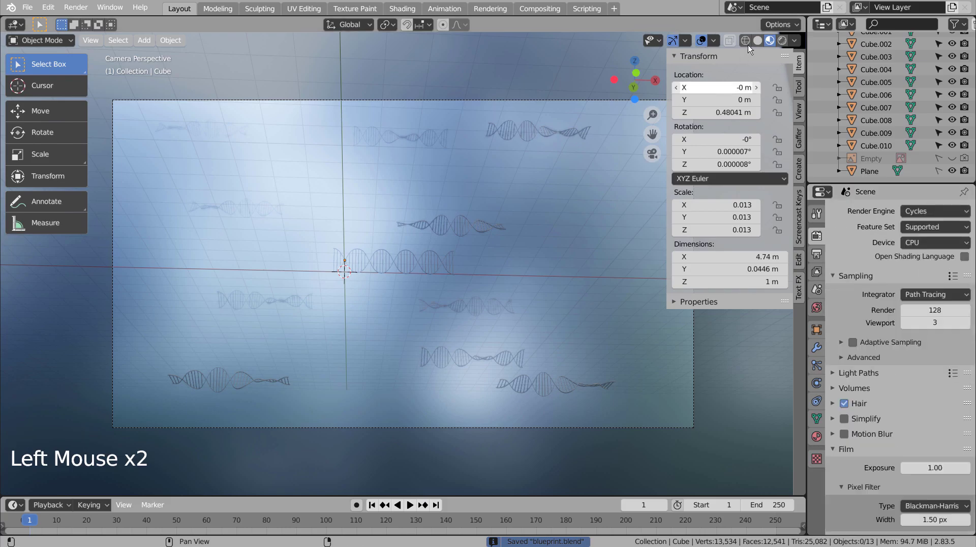
click(783, 43)
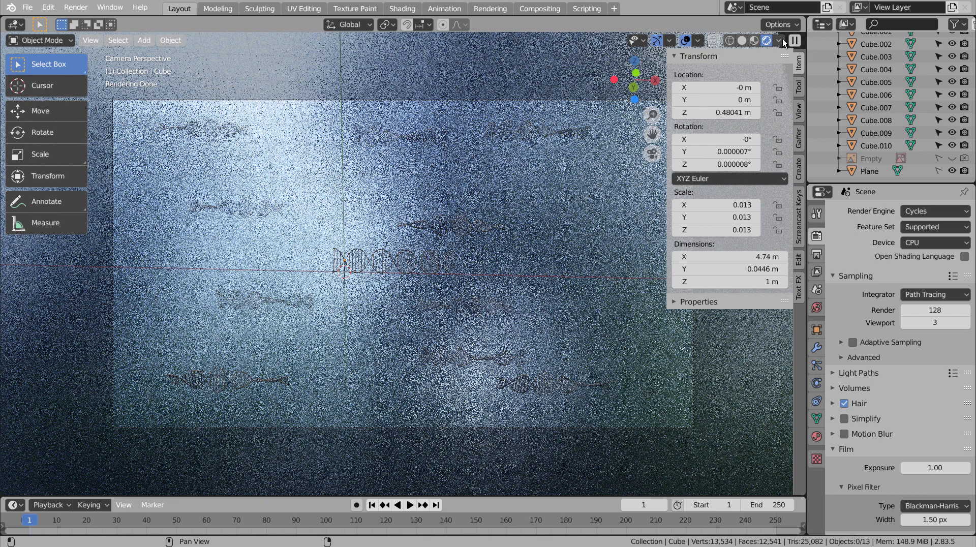
Change the helices' shared Material.002 base colour to pale pink (H 0.924, S 0.199, V 1.0).
click(399, 262)
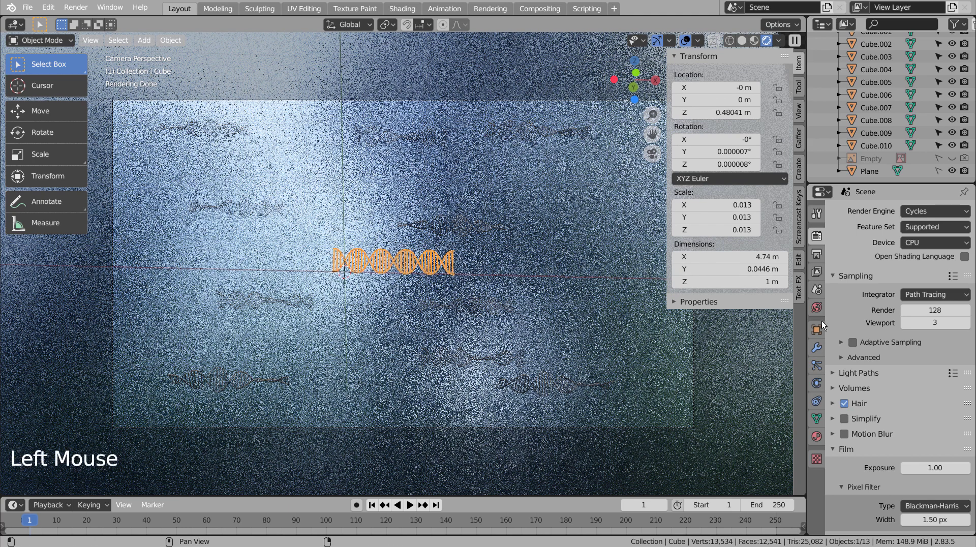
click(821, 438)
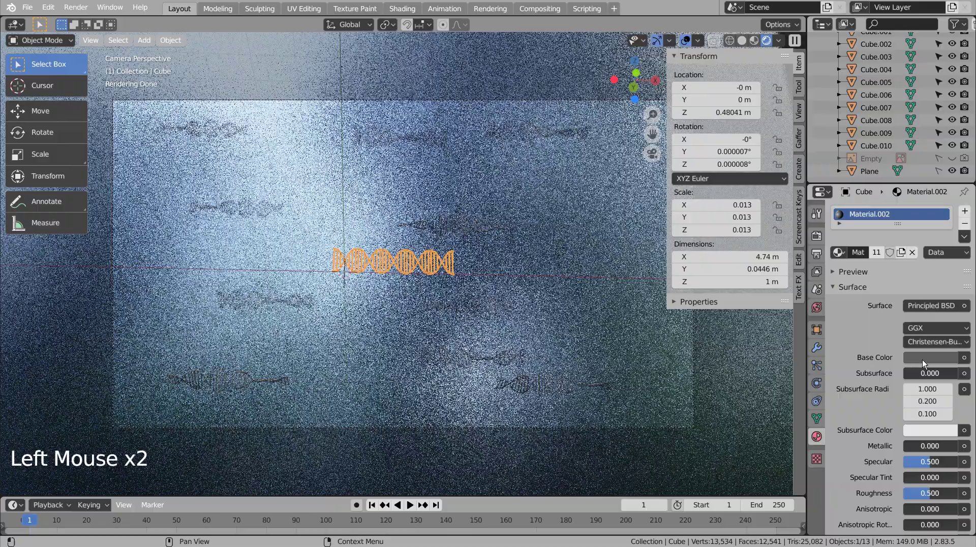
click(928, 359)
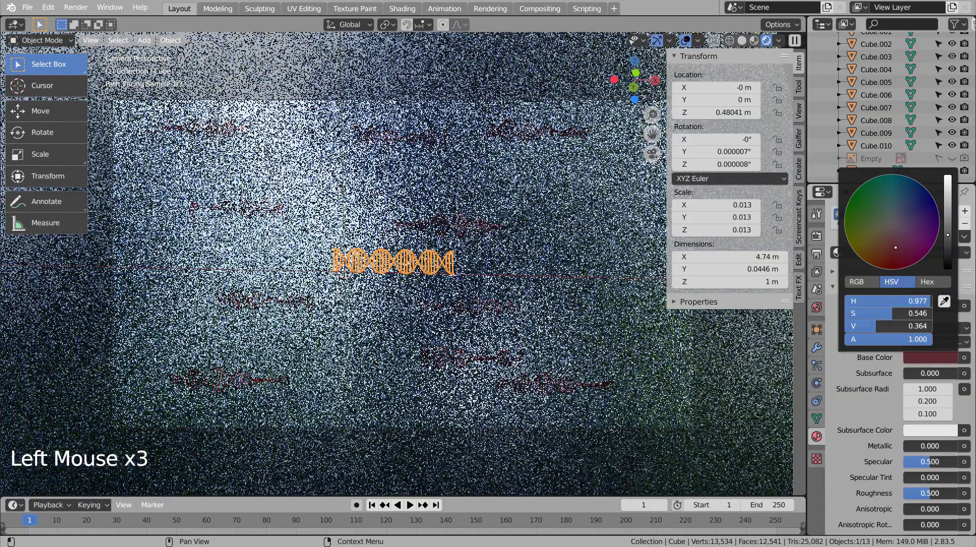
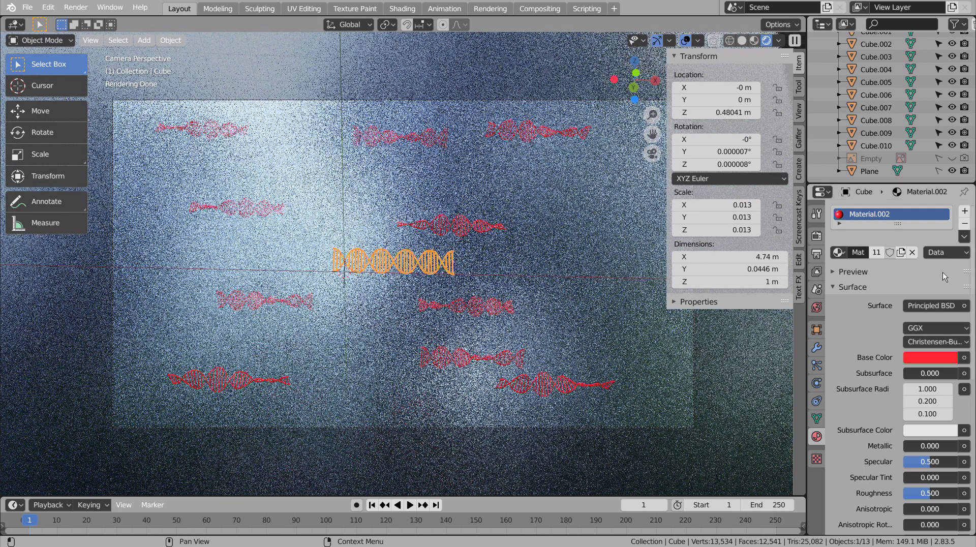
click(927, 360)
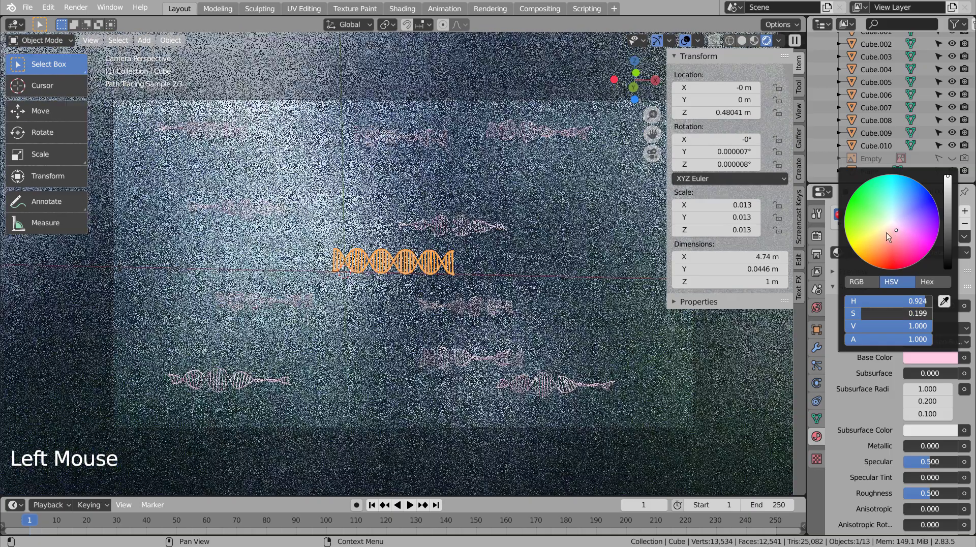
click(646, 353)
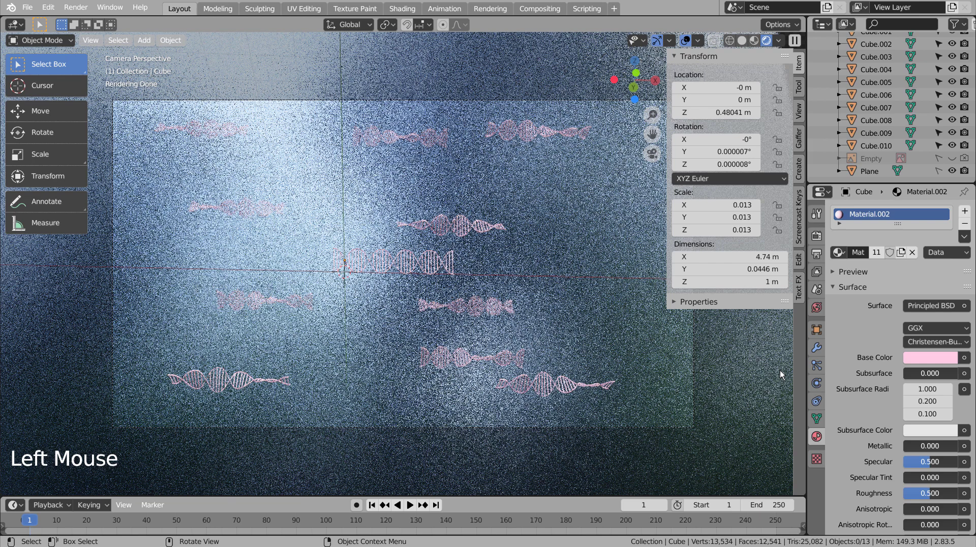
click(751, 394)
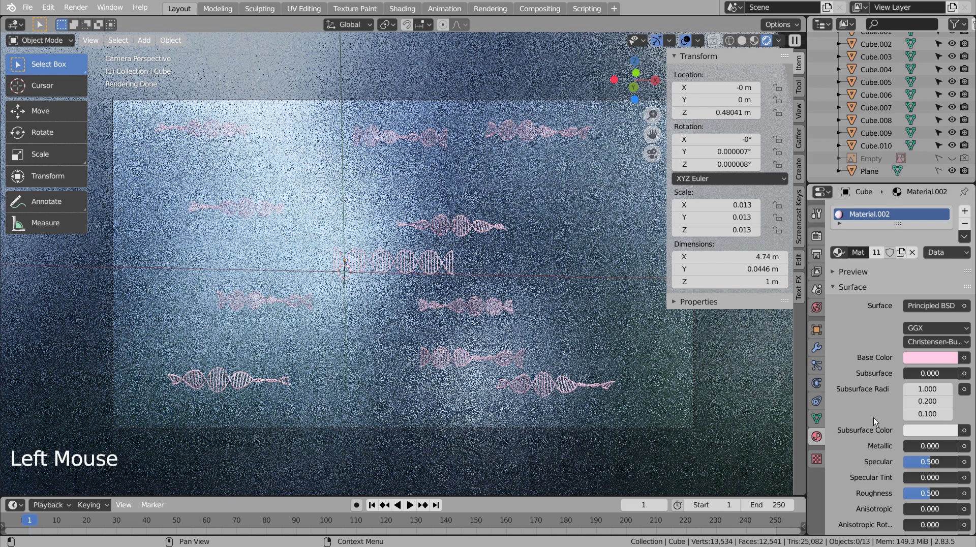
Darken the backdrop Plane's Base Color to a deep blue.
click(942, 169)
click(755, 352)
click(930, 361)
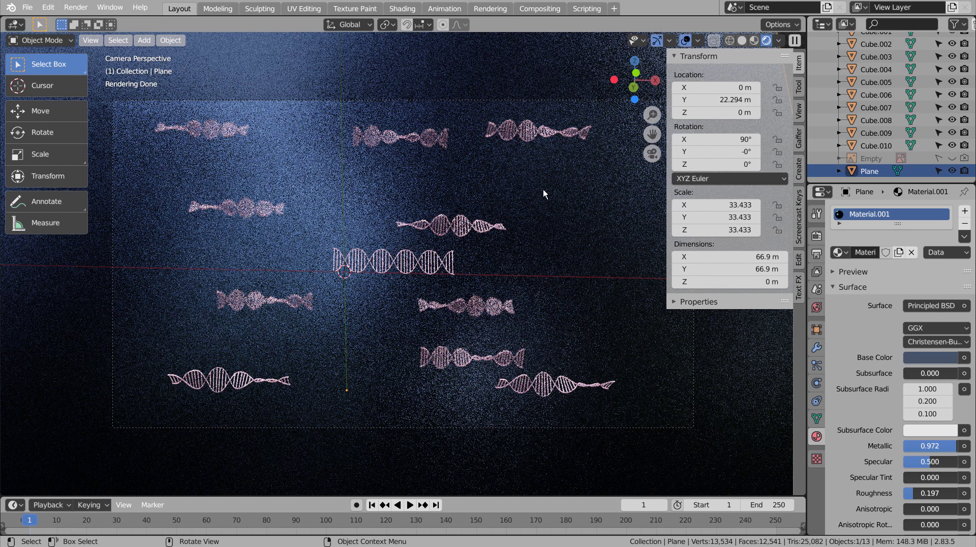
Render the final image of the pink helices and save the project.
click(543, 195)
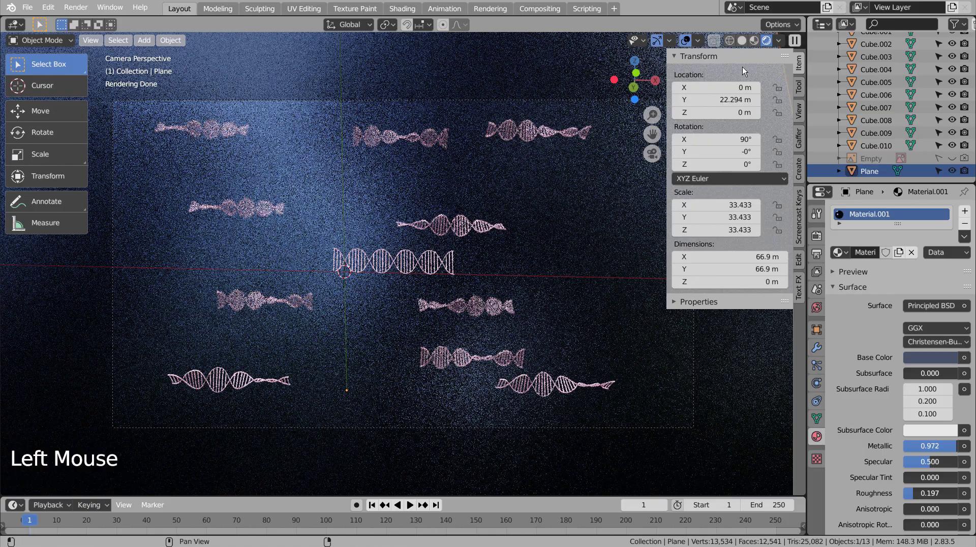
click(742, 45)
click(567, 171)
key(ctrl+s)
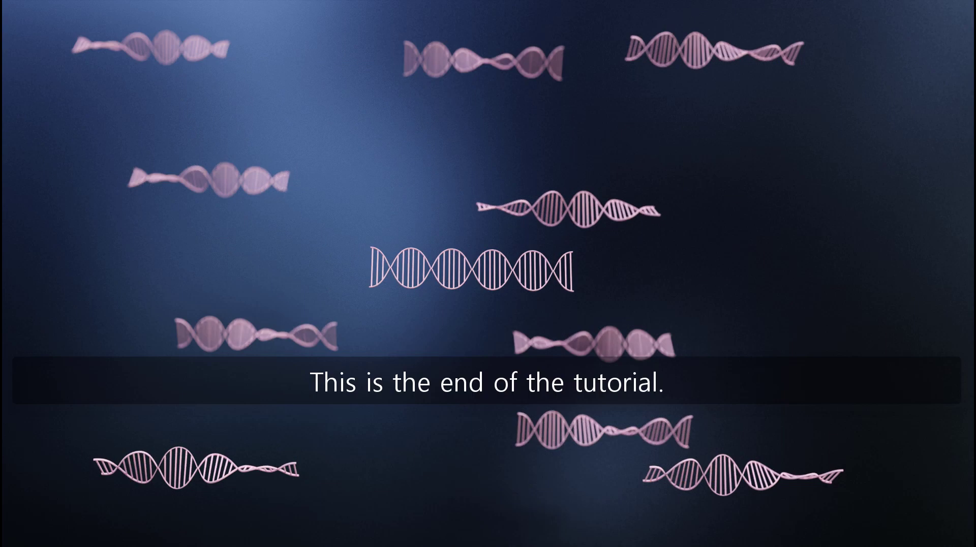